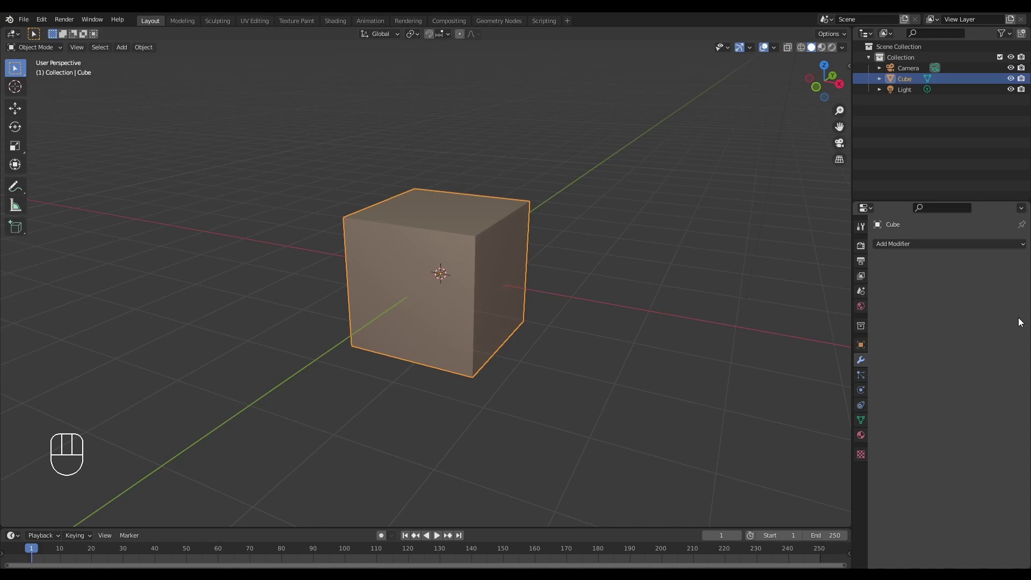
- Duplicate the default cube and place the copy beside the original along X
middle_click(543, 241)
left_click_drag(541, 250, 570, 258)
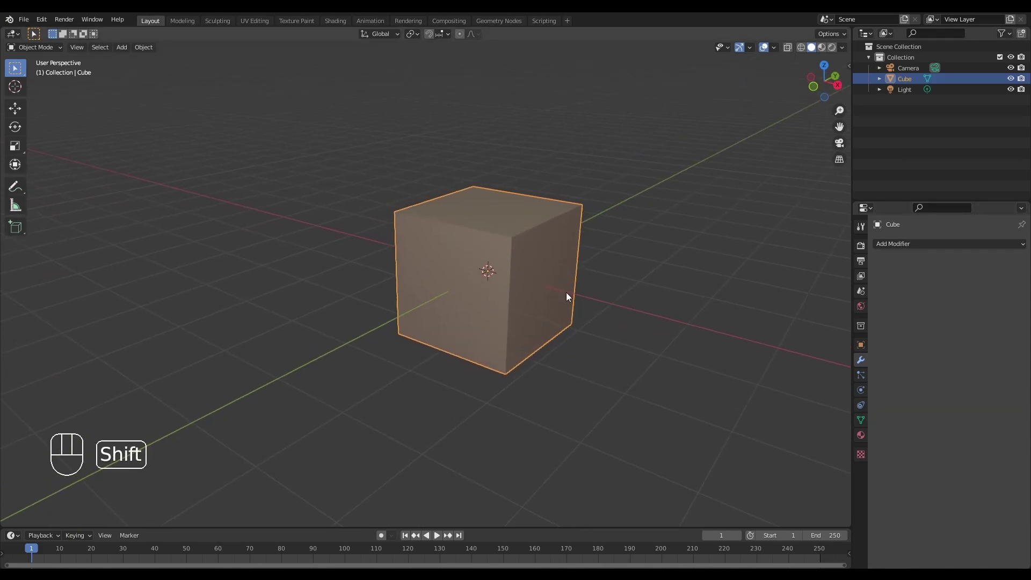
key("shift+d")
key("x")
left_click(434, 268)
- Inspect both cubes and enter Edit Mode on the copy
middle_click(499, 281)
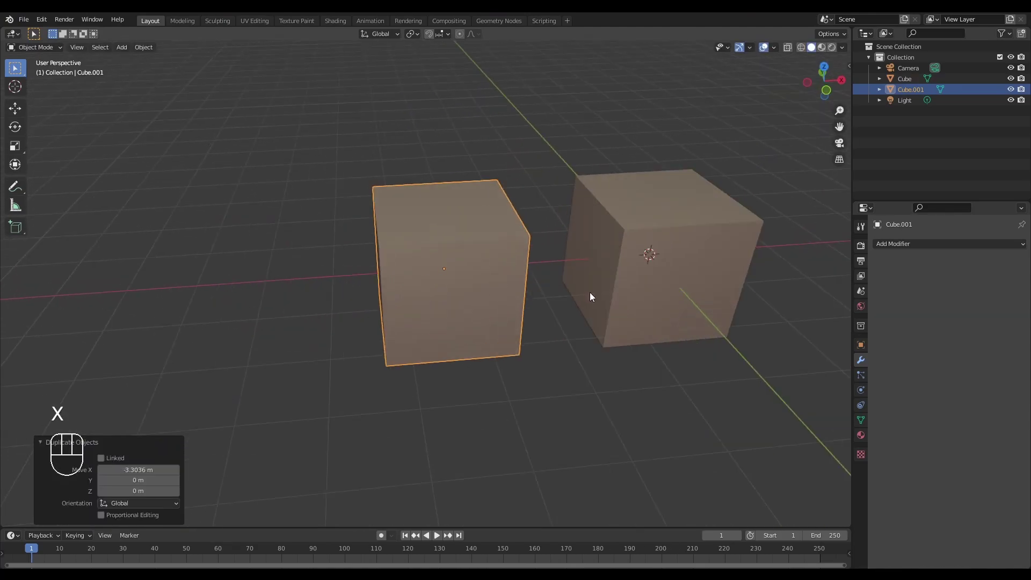
middle_click(607, 311)
middle_click(573, 322)
middle_click(598, 308)
left_click_drag(551, 304, 563, 280)
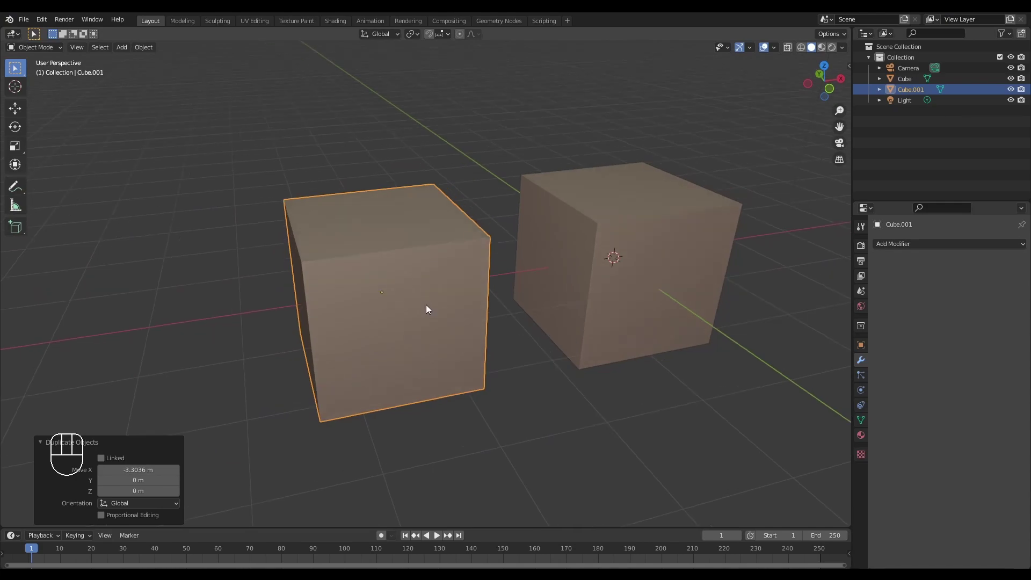
key("Tab")
- Select all faces of the copied cube and bring up the mesh context menu
left_click_drag(483, 287, 516, 282)
middle_click(483, 284)
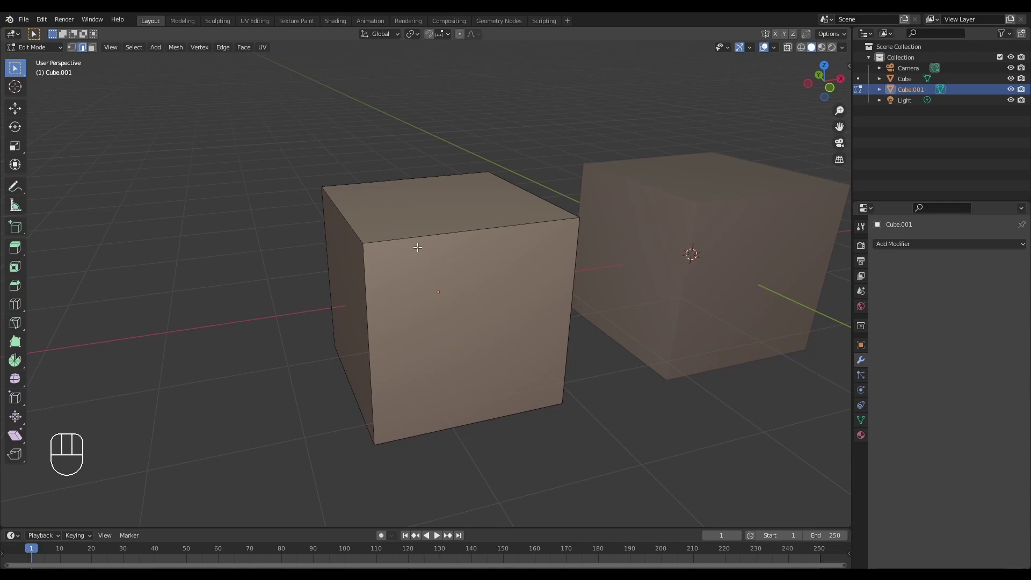
left_click_drag(422, 249, 698, 325)
key("a")
left_click_drag(472, 237, 470, 235)
right_click(444, 252)
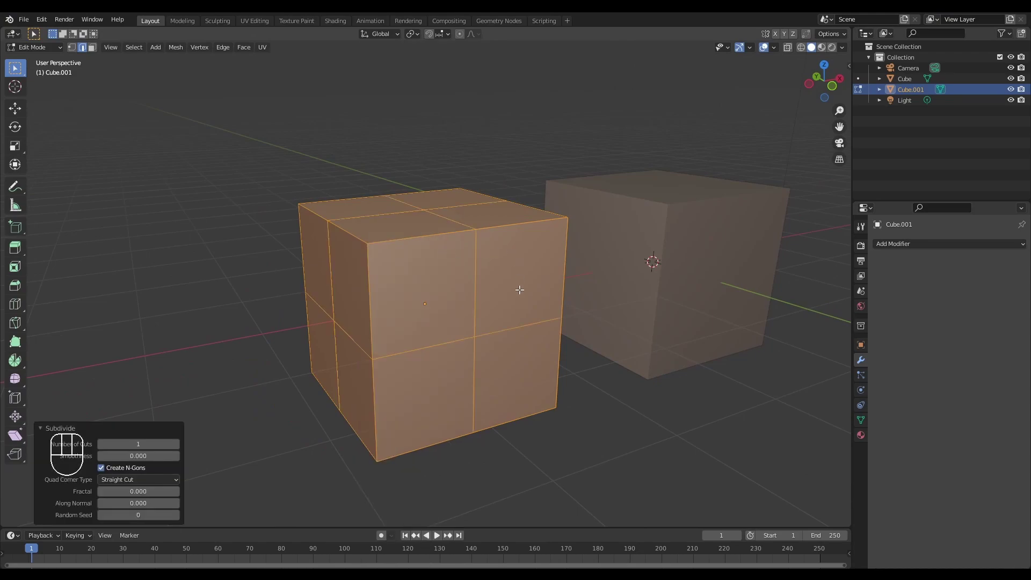
- Subdivide the copy so each face splits into four, adjusting the operator panel
middle_click(516, 258)
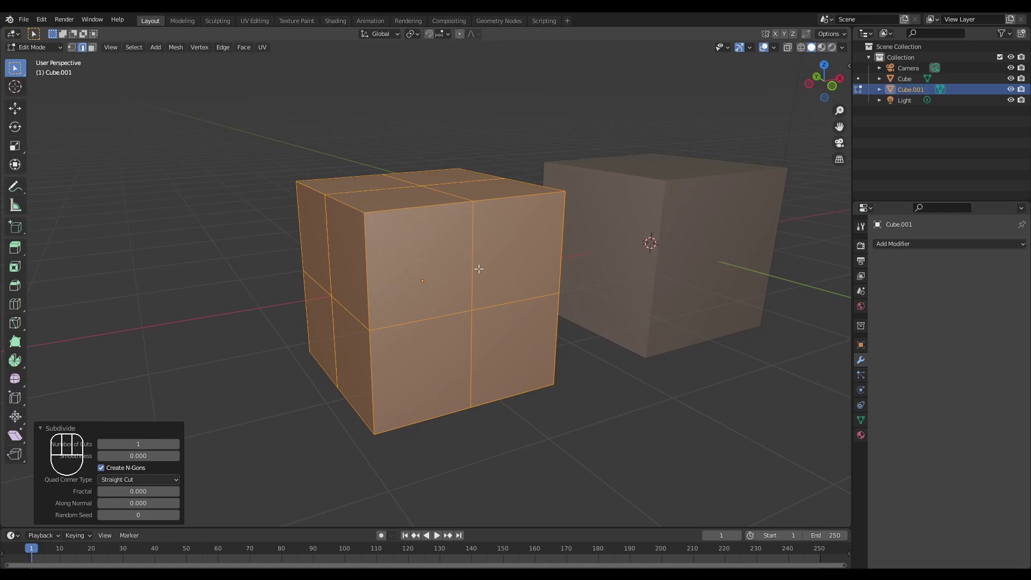
left_click_drag(412, 354, 393, 349)
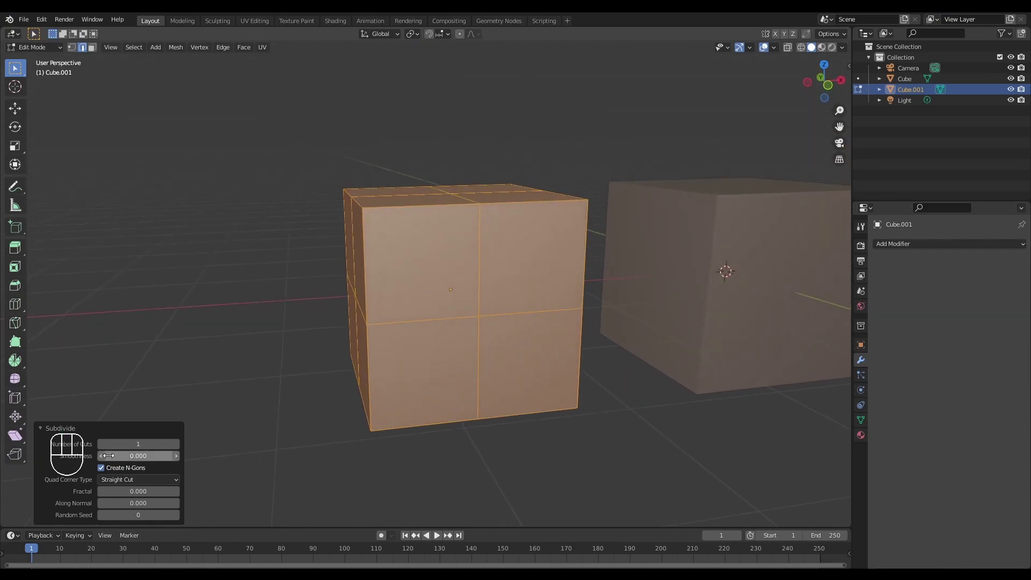
left_click_drag(121, 422, 149, 403)
left_click(99, 527)
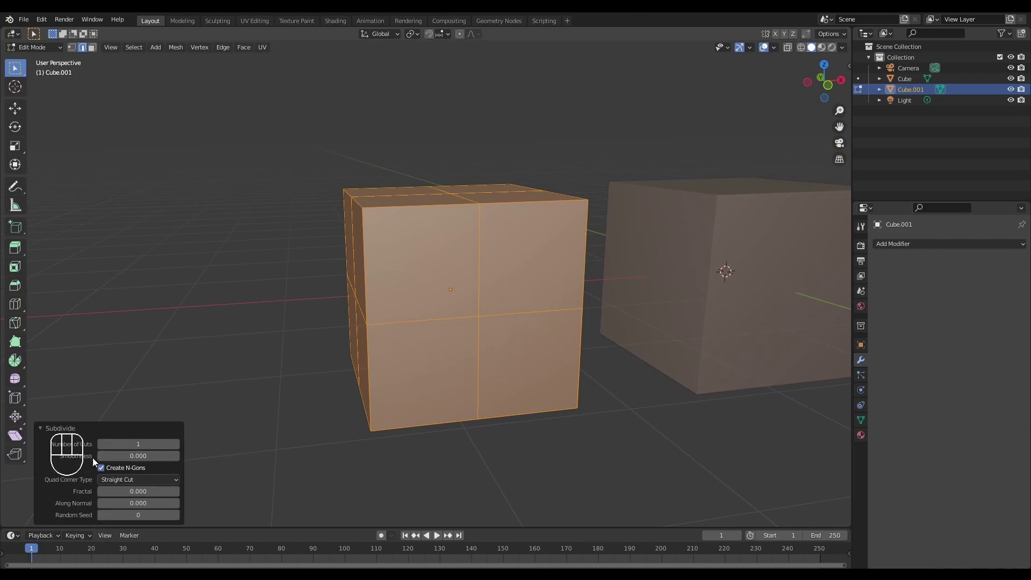
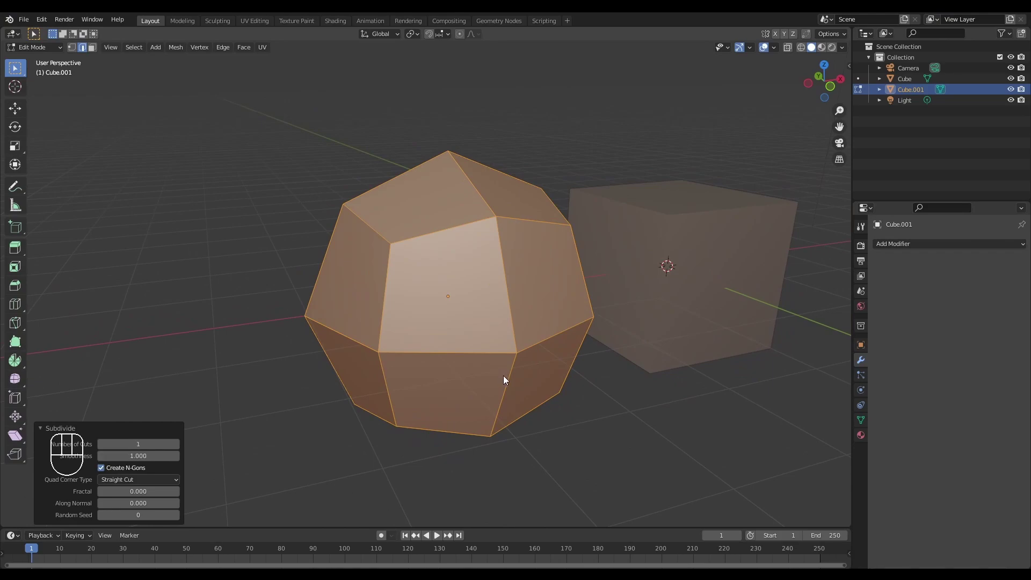
- Inspect the rounded, faceted copy from several angles, then pick the original cube
middle_click(513, 381)
middle_click(469, 358)
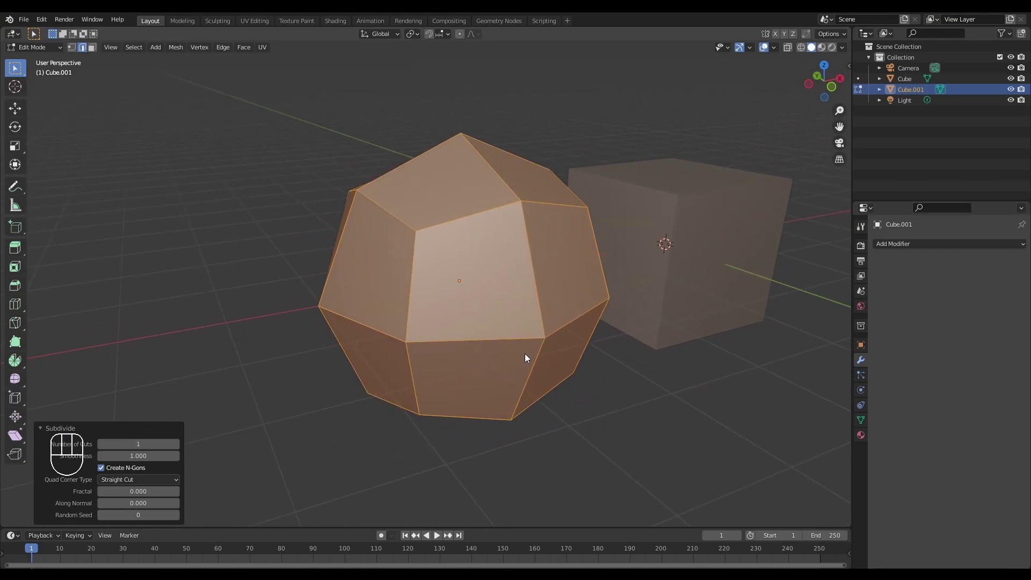
middle_click(518, 354)
middle_click(456, 364)
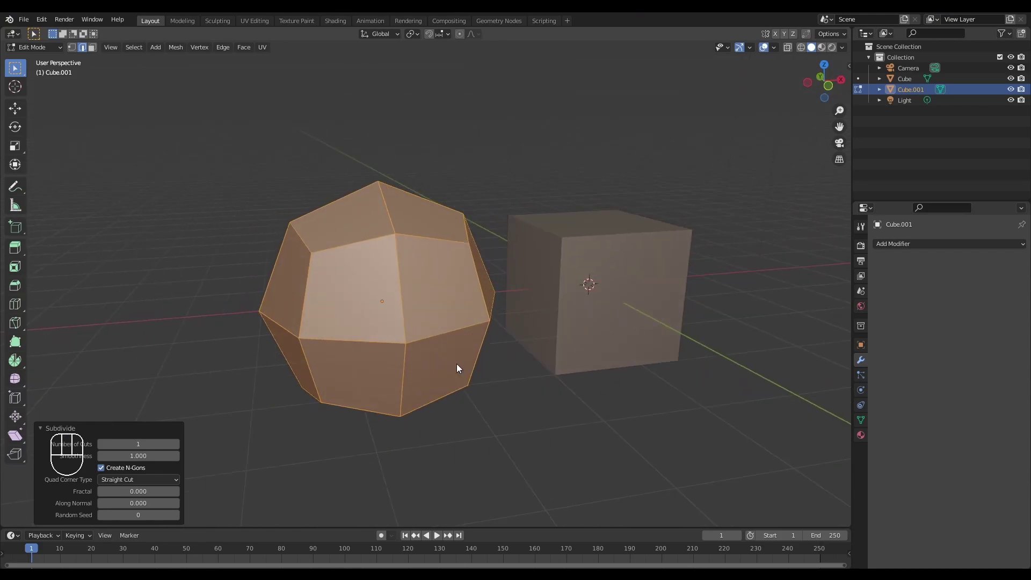
middle_click(453, 369)
middle_click(441, 364)
left_click(622, 301)
- Back in Object Mode, give the original cube a level-1 Subdivision Surface modifier (Ctrl+1)
key("Tab")
middle_click(624, 286)
middle_click(625, 306)
middle_click(633, 298)
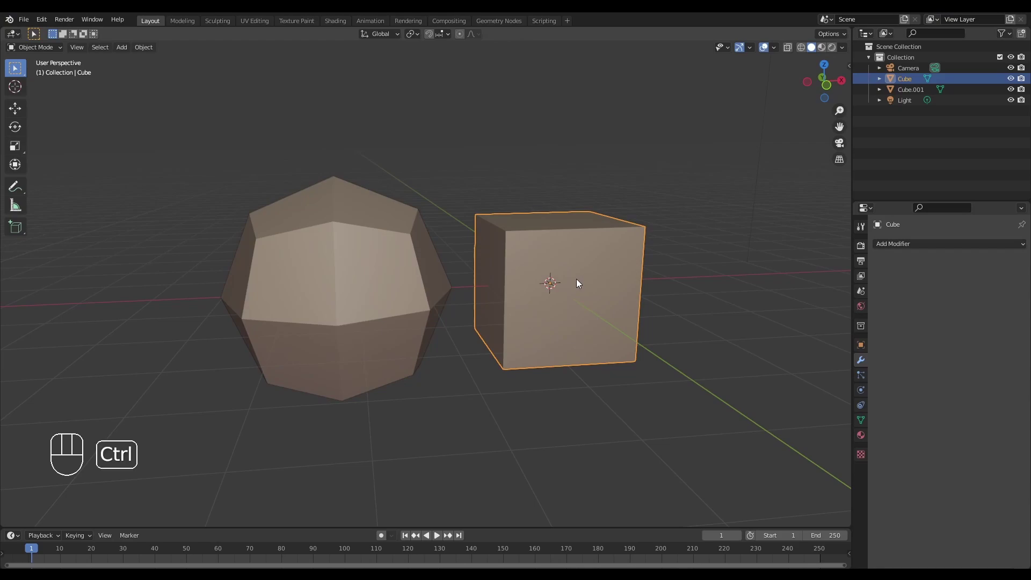
key("ctrl+1")
- Orbit around the modifier-rounded cube to compare it with the subdivided copy
left_click_drag(588, 325, 579, 294)
middle_click(592, 303)
left_click_drag(615, 303, 569, 320)
middle_click(586, 314)
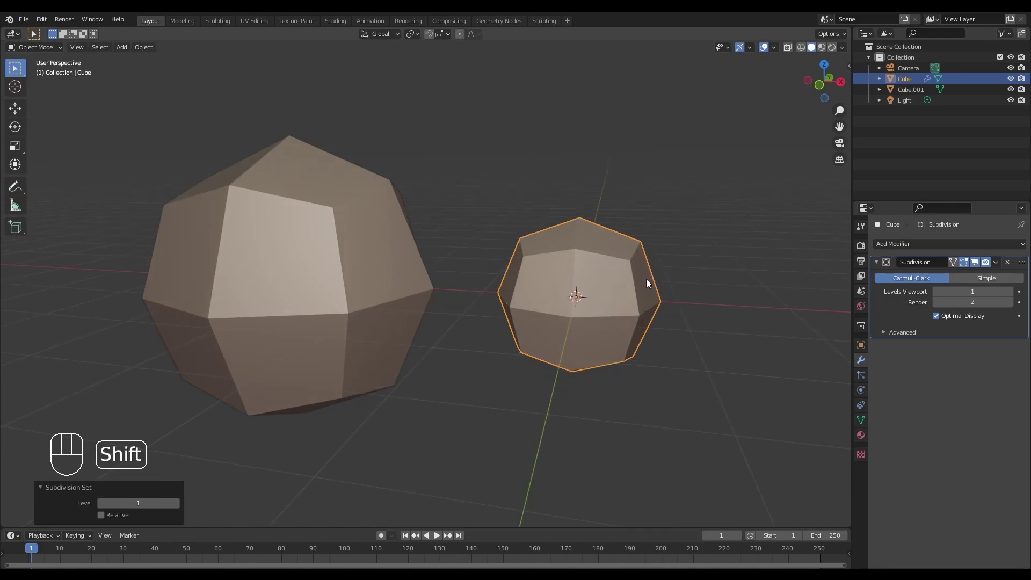
middle_click(666, 278)
middle_click(682, 266)
left_click_drag(685, 263, 670, 278)
middle_click(675, 275)
middle_click(663, 281)
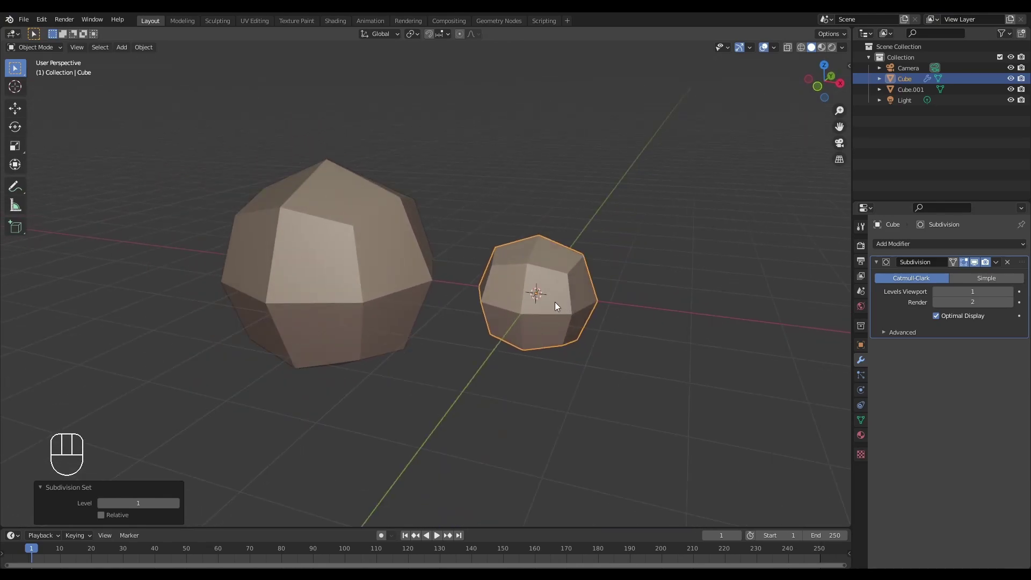
middle_click(595, 304)
left_click_drag(615, 313, 631, 311)
left_click_drag(523, 317, 588, 314)
- Select the larger faceted copy and look at both shapes together
left_click(503, 304)
middle_click(525, 302)
middle_click(531, 298)
middle_click(574, 308)
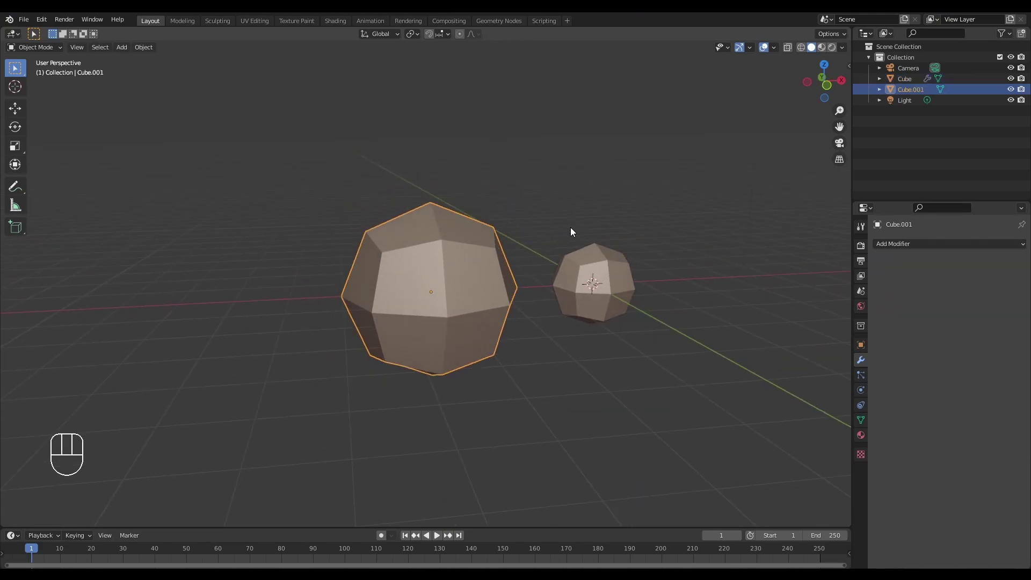
- Duplicate the faceted copy and place the third copy to the right along X
left_click_drag(564, 239, 549, 242)
middle_click(553, 262)
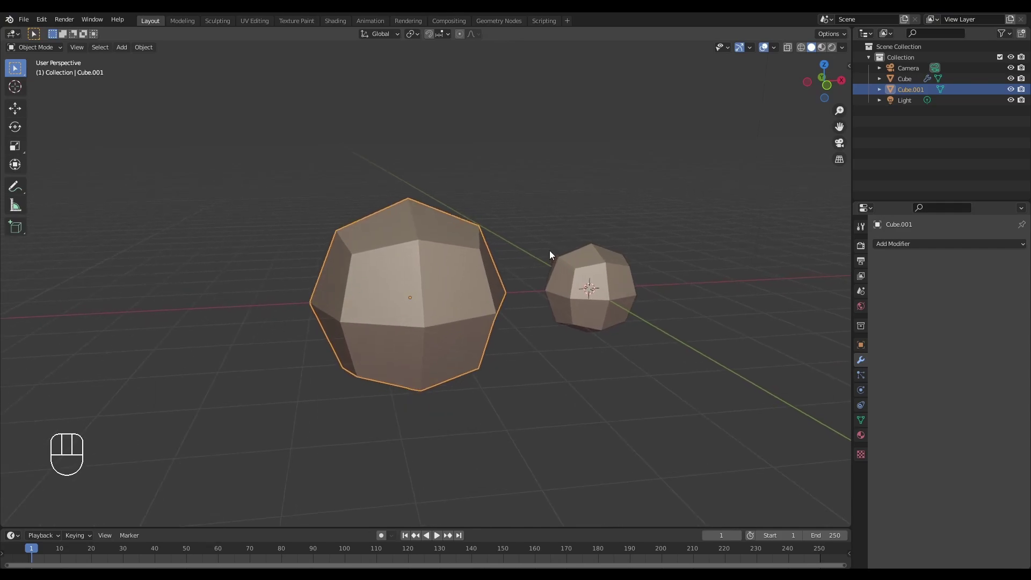
left_click_drag(539, 252, 508, 263)
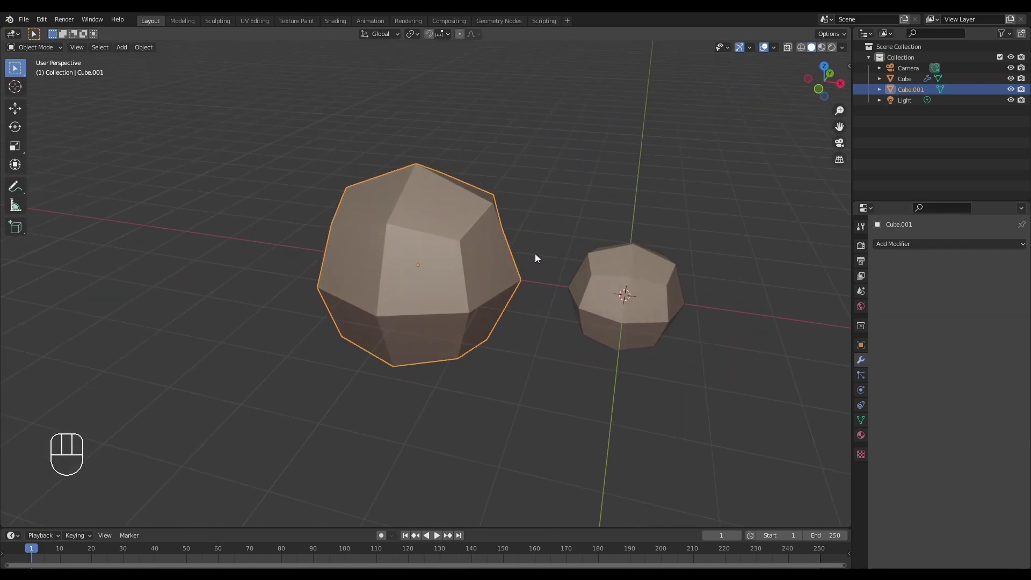
middle_click(548, 249)
key("shift+a")
middle_click(527, 245)
key("g")
key("x")
left_click(684, 296)
- Enter Edit Mode on the third copy and bring up the mesh editing menu for the cut
middle_click(693, 294)
middle_click(558, 261)
key("Tab")
right_click(569, 259)
middle_click(567, 293)
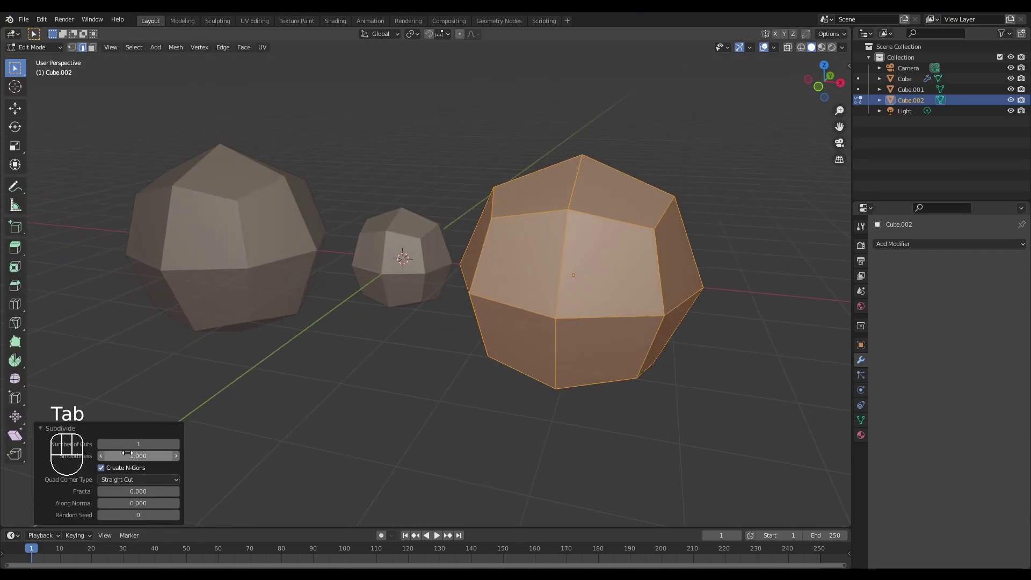
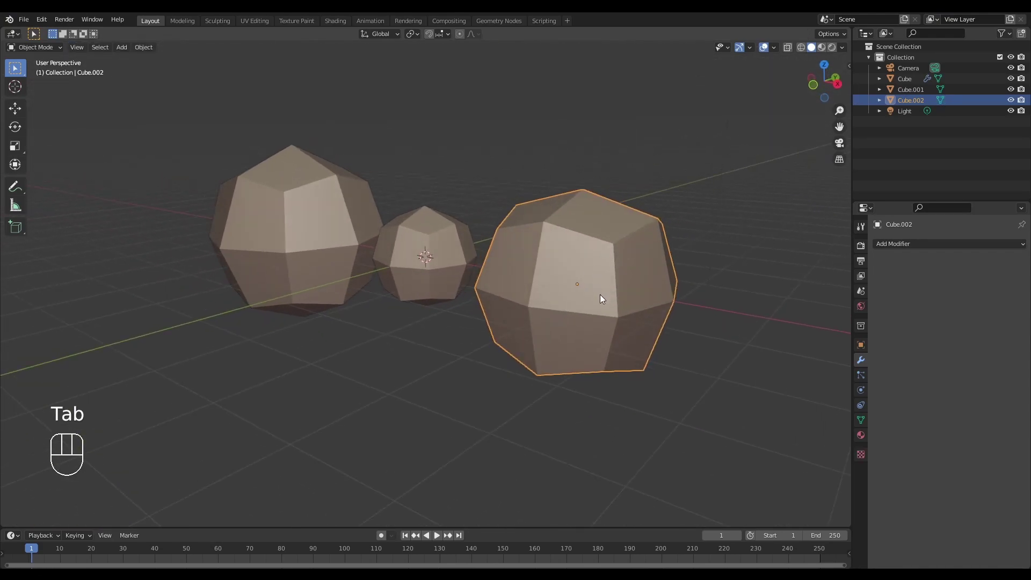
middle_click(604, 274)
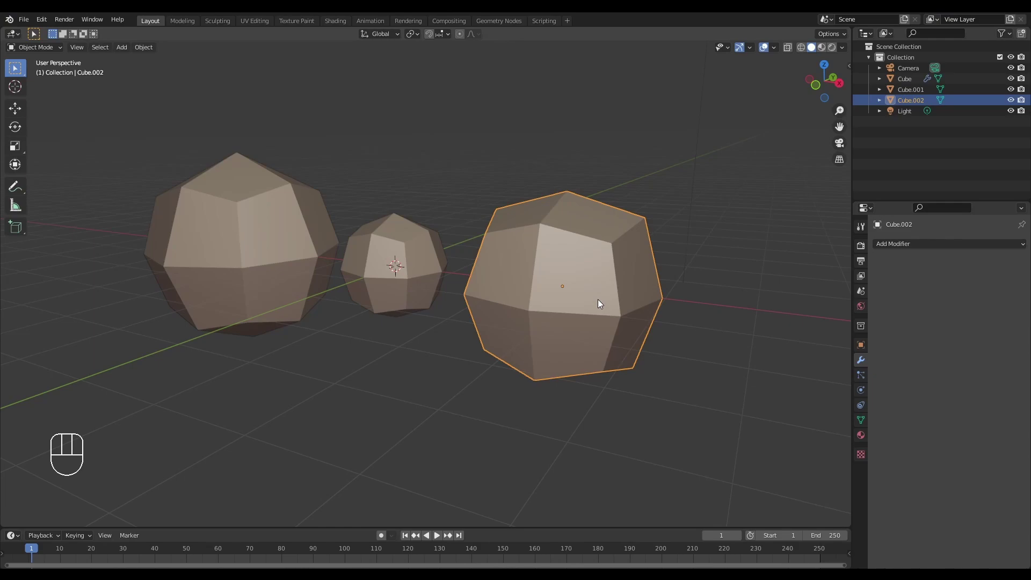
middle_click(572, 307)
left_click_drag(606, 317, 661, 321)
middle_click(554, 316)
middle_click(560, 313)
middle_click(499, 295)
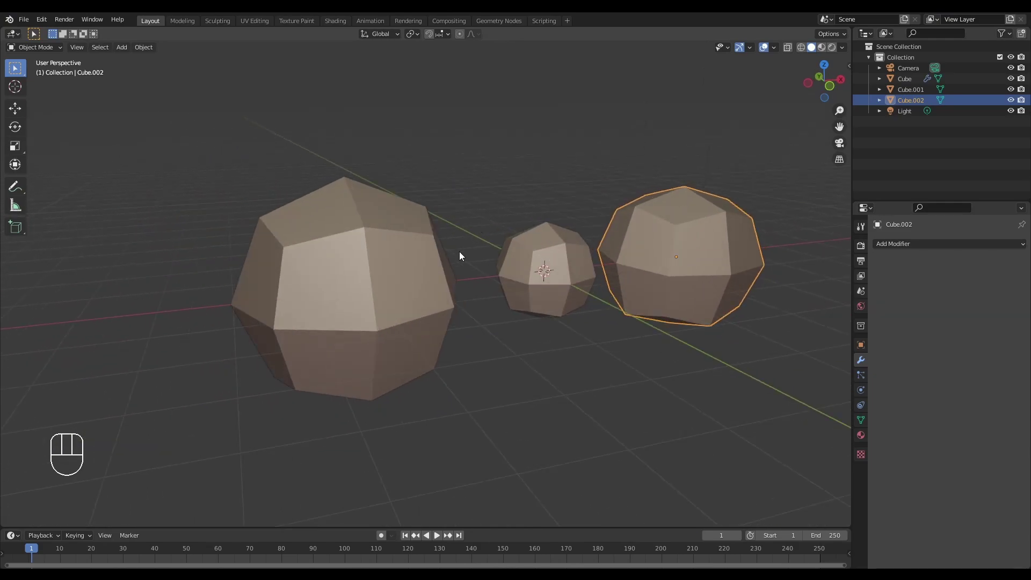
left_click(395, 271)
middle_click(463, 303)
left_click_drag(481, 310, 477, 312)
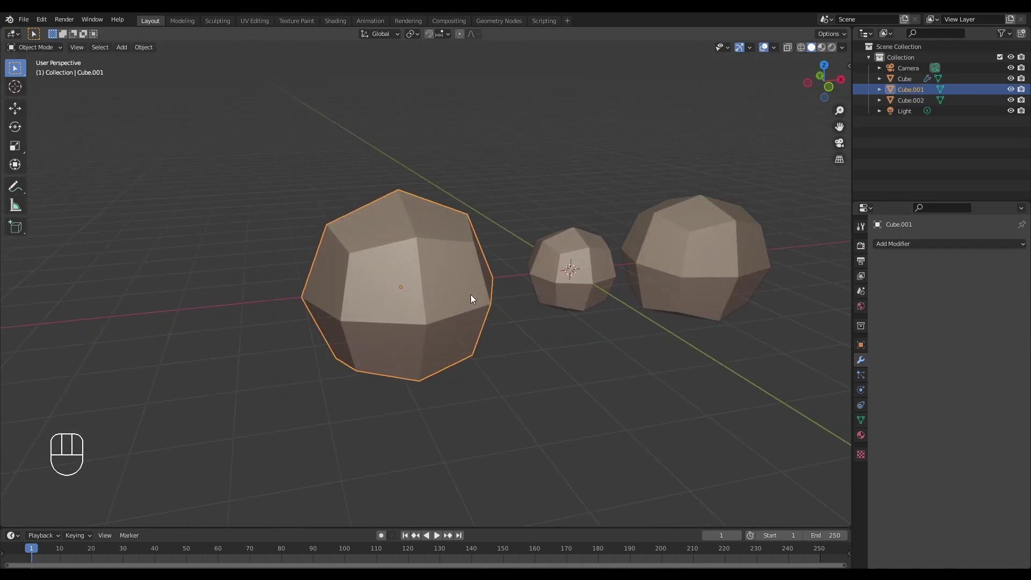
middle_click(484, 300)
middle_click(490, 303)
middle_click(495, 306)
left_click_drag(479, 326, 479, 308)
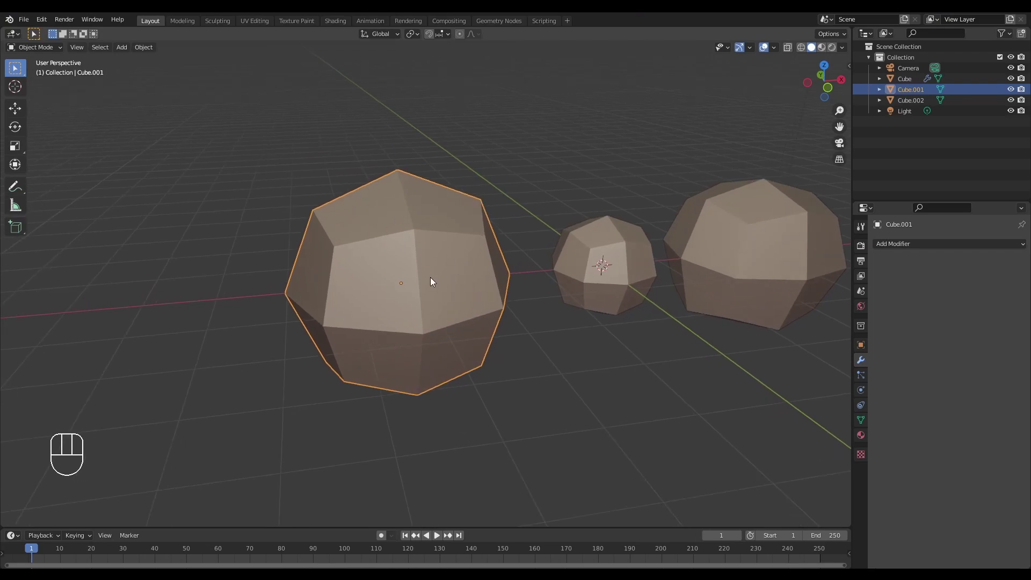
middle_click(424, 262)
key("Tab")
left_click_drag(451, 268, 481, 271)
left_click_drag(493, 271, 539, 271)
middle_click(465, 299)
left_click_drag(551, 280, 503, 286)
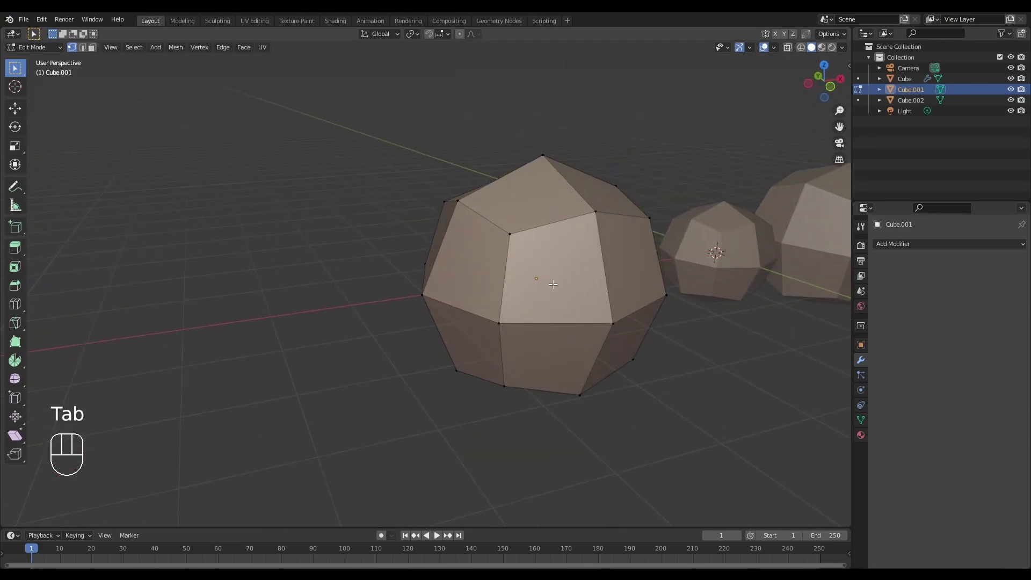
left_click_drag(549, 276, 513, 286)
middle_click(585, 299)
left_click_drag(609, 288, 532, 304)
middle_click(546, 297)
left_click_drag(556, 279, 496, 278)
left_click_drag(465, 294, 427, 303)
key("Tab")
middle_click(539, 302)
left_click_drag(542, 305, 536, 299)
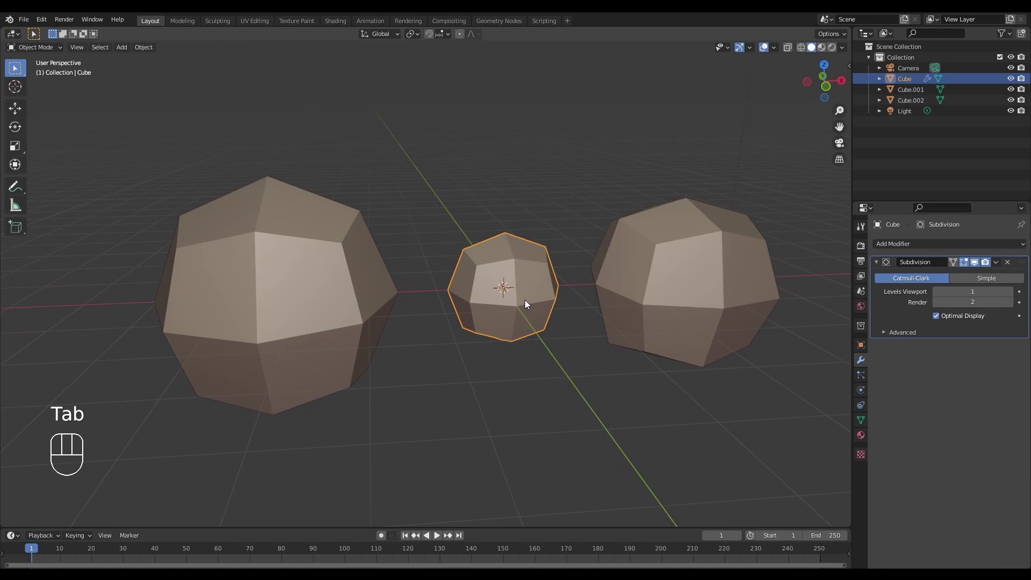
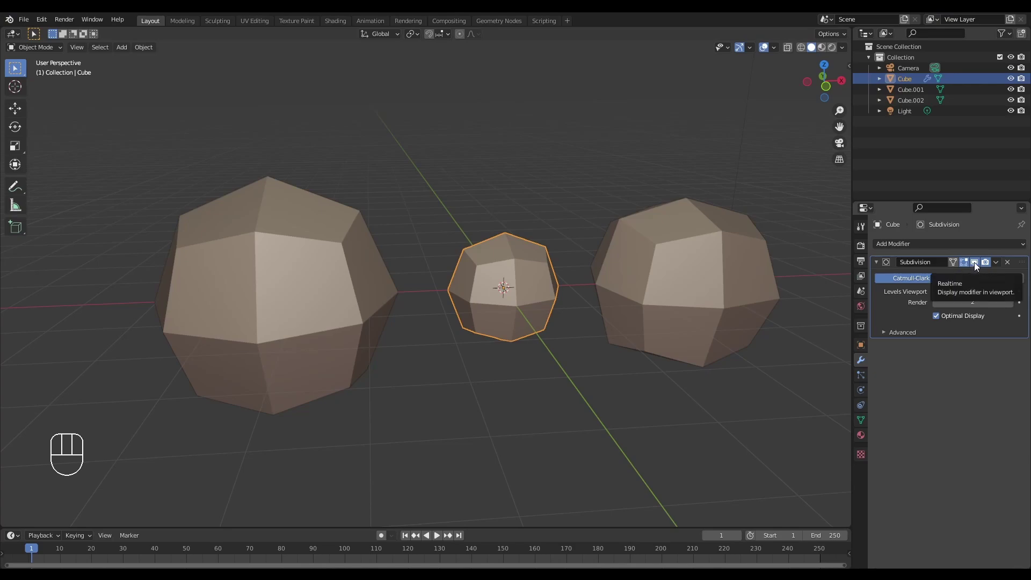
- Hide the original cube's Subdivision in the viewport and set its viewport level to 0
left_click(980, 265)
left_click(979, 265)
key("ctrl+0")
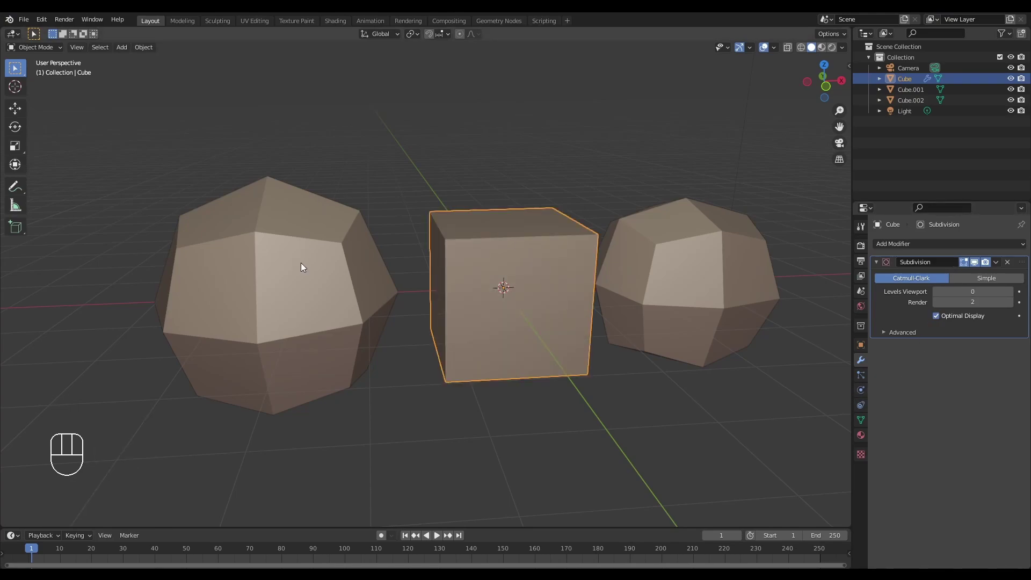
- Select the large faceted copy on the left and inspect the three shapes
left_click(303, 265)
left_click_drag(422, 291, 533, 279)
left_click_drag(539, 283, 558, 302)
middle_click(579, 321)
left_click_drag(573, 314, 553, 328)
left_click_drag(561, 345, 488, 301)
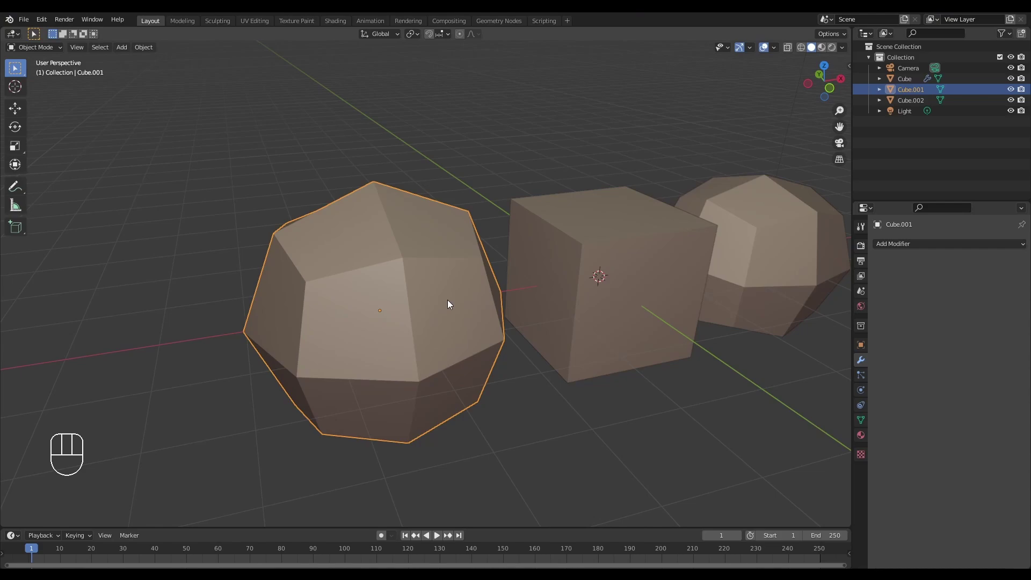
- In Edit Mode select all of Cube.001 and Un-Subdivide it (Iterations 2) back to a plain box
key("Tab")
key("2")
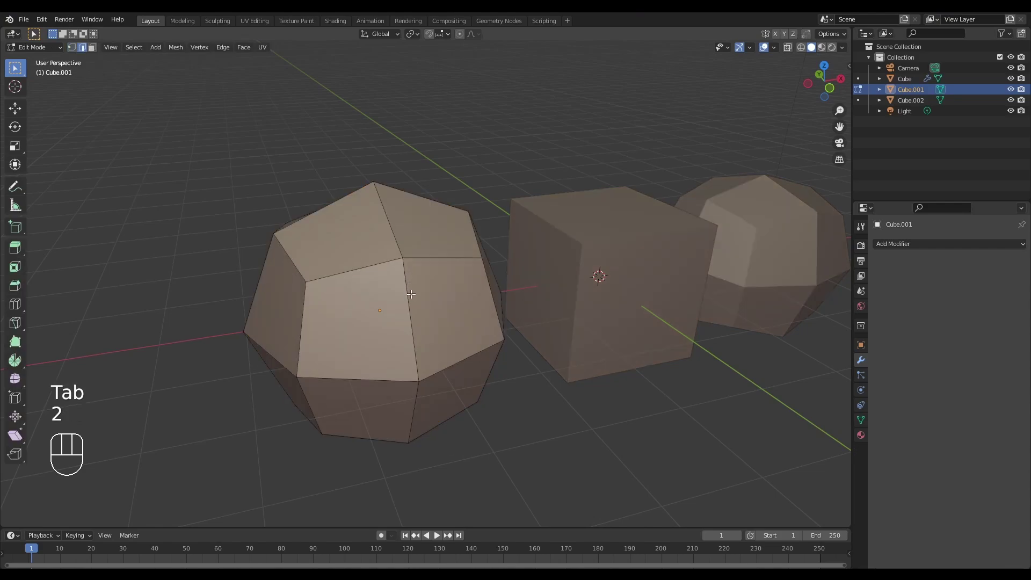
key("a")
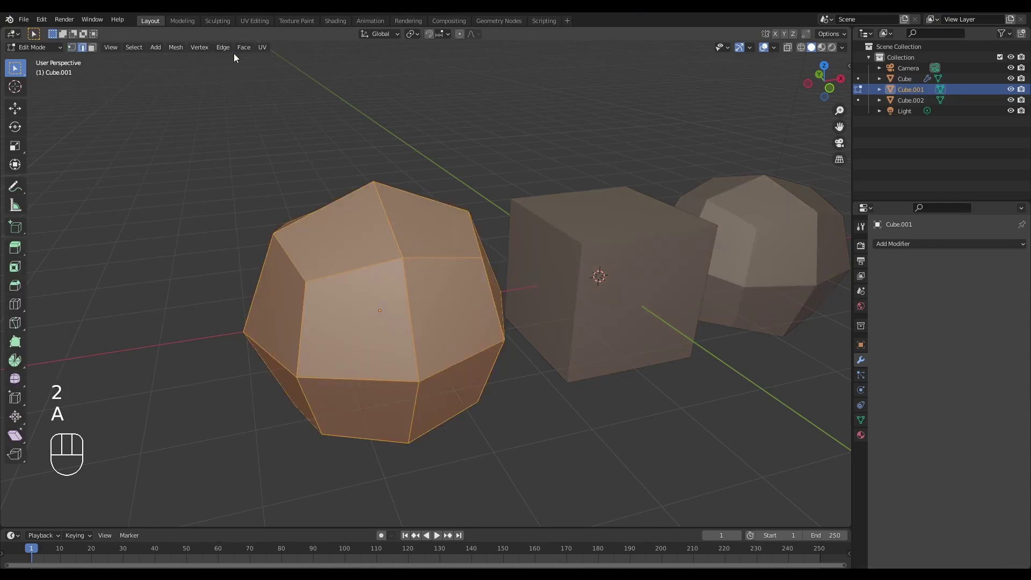
left_click_drag(229, 52, 238, 127)
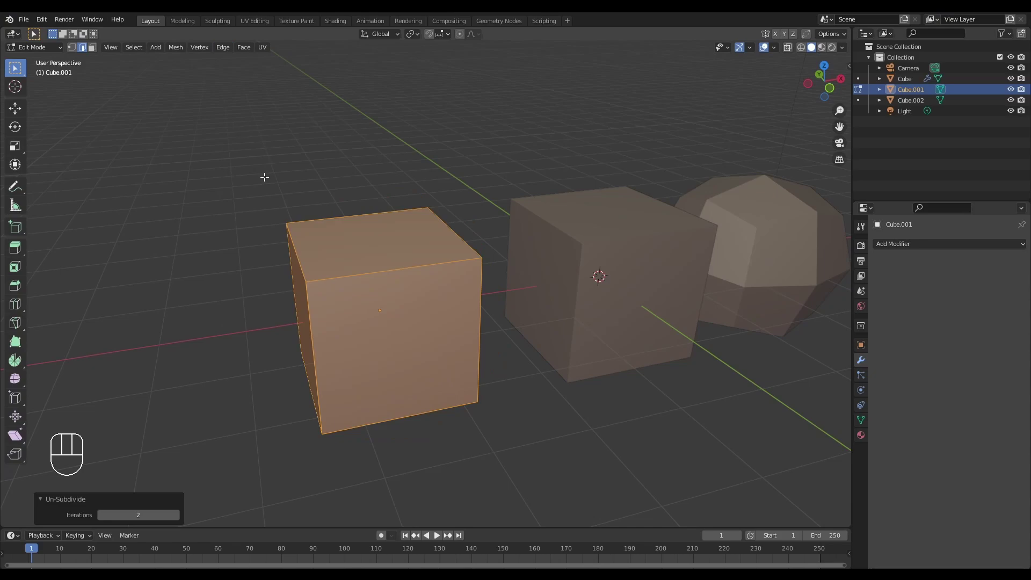
left_click_drag(289, 180, 291, 190)
left_click_drag(376, 187, 335, 199)
- Leave Edit Mode, select the original Cube and add a Subdivision Surface modifier
middle_click(354, 209)
left_click_drag(350, 201, 339, 201)
middle_click(334, 202)
middle_click(333, 203)
left_click_drag(339, 189, 358, 204)
left_click(600, 291)
key("Tab")
left_click(611, 280)
- Orbit the view to inspect the cubes
middle_click(564, 283)
middle_click(558, 286)
middle_click(543, 285)
middle_click(547, 281)
middle_click(567, 281)
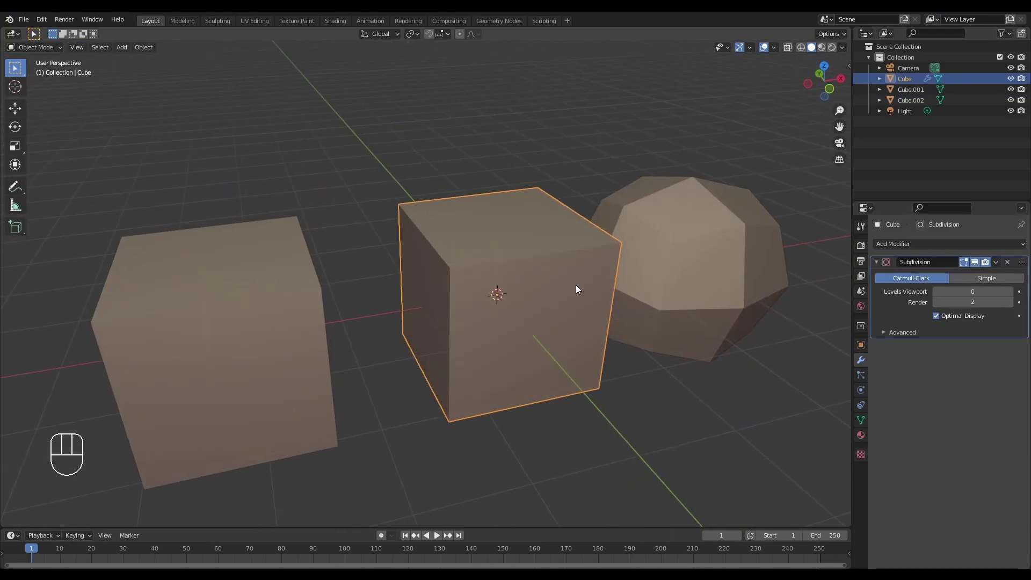
- Set the Cube's viewport subdivision level to 1 and apply the modifier permanently (Ctrl+A)
left_click_drag(597, 288, 586, 297)
left_click_drag(597, 296, 557, 291)
left_click_drag(588, 280, 530, 301)
left_click_drag(559, 295, 552, 302)
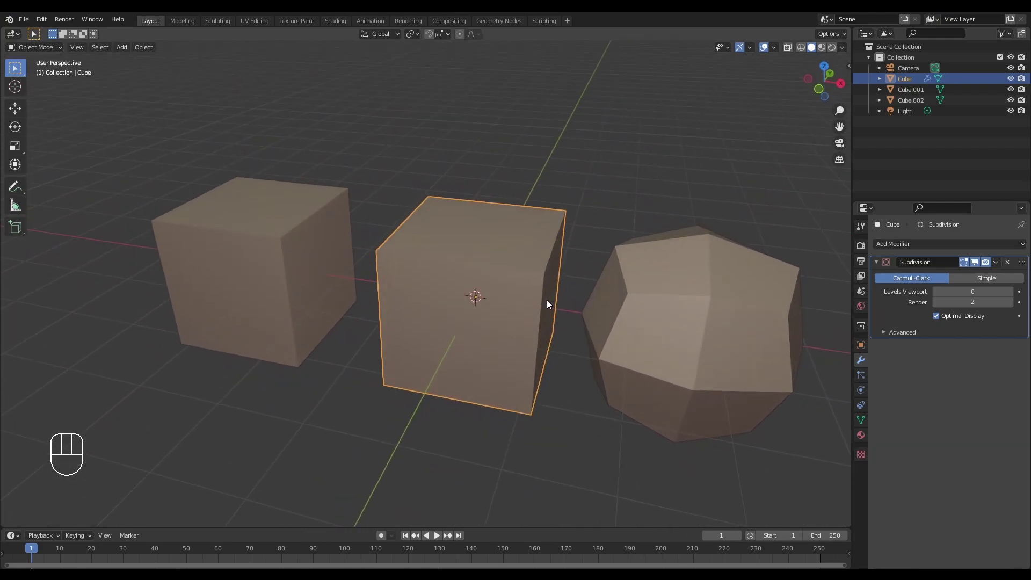
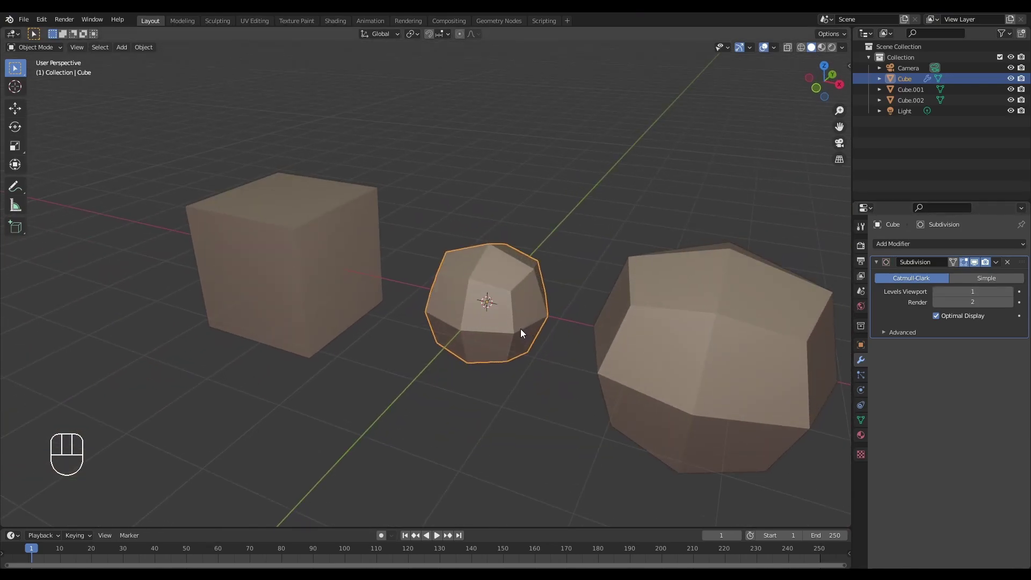
left_click_drag(520, 335, 521, 314)
left_click_drag(536, 323, 557, 320)
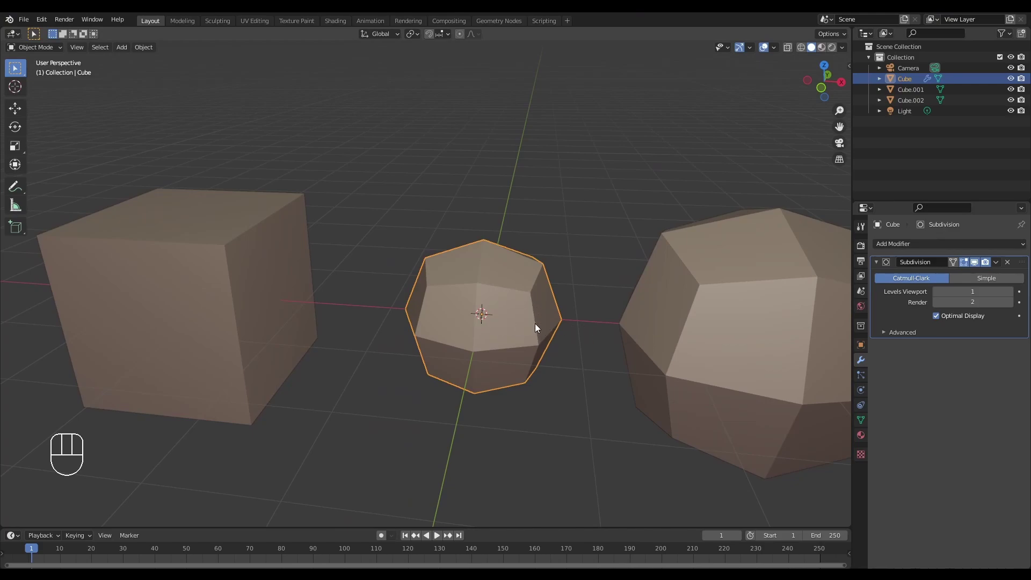
left_click_drag(538, 325, 512, 323)
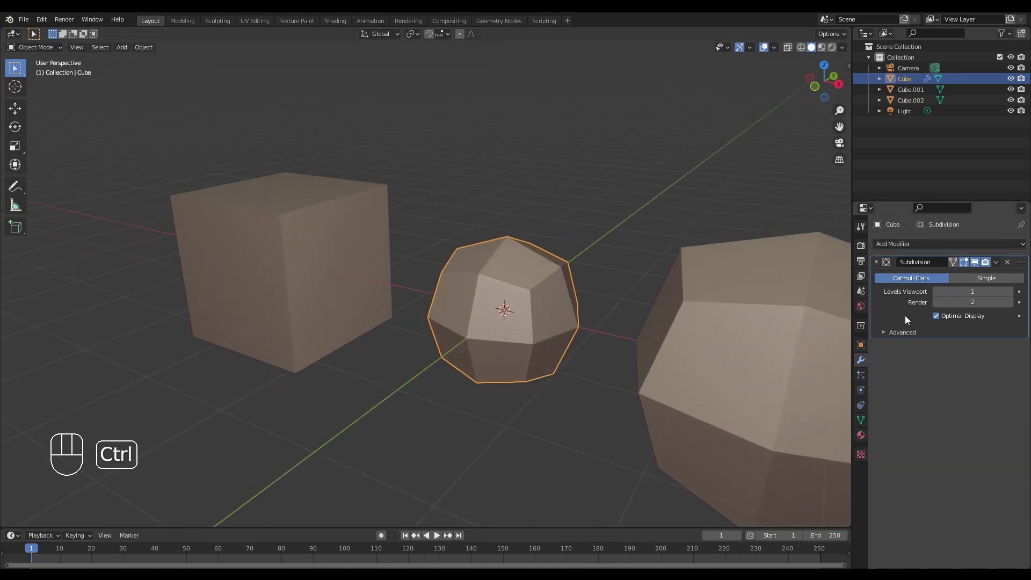
key("ctrl+a")
- Enter Edit Mode on the rounded Cube and pick its top point
key("Tab")
left_click_drag(543, 309, 578, 318)
left_click_drag(541, 315, 560, 316)
left_click_drag(518, 349, 513, 322)
left_click_drag(522, 320, 501, 314)
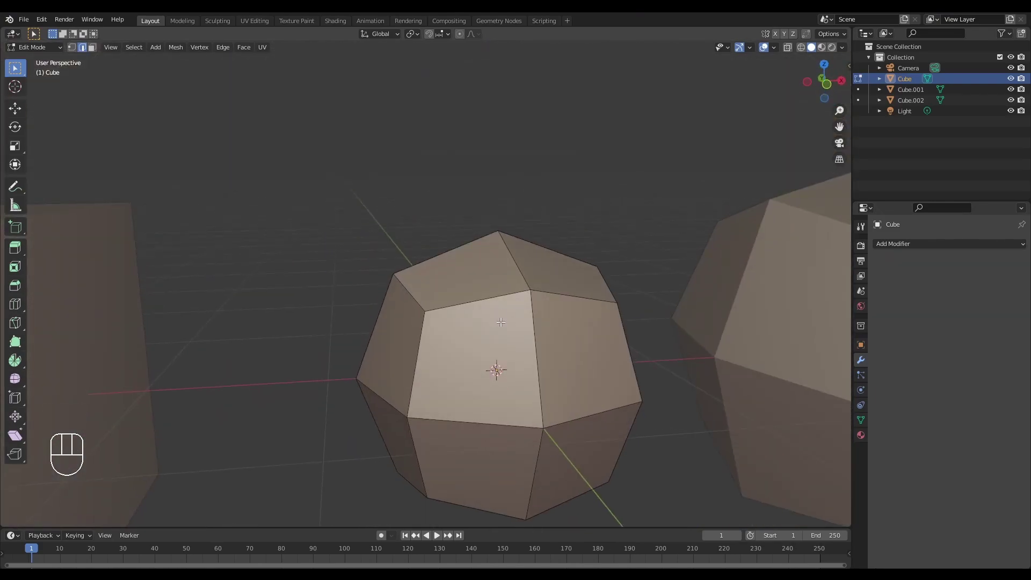
left_click_drag(513, 326, 464, 339)
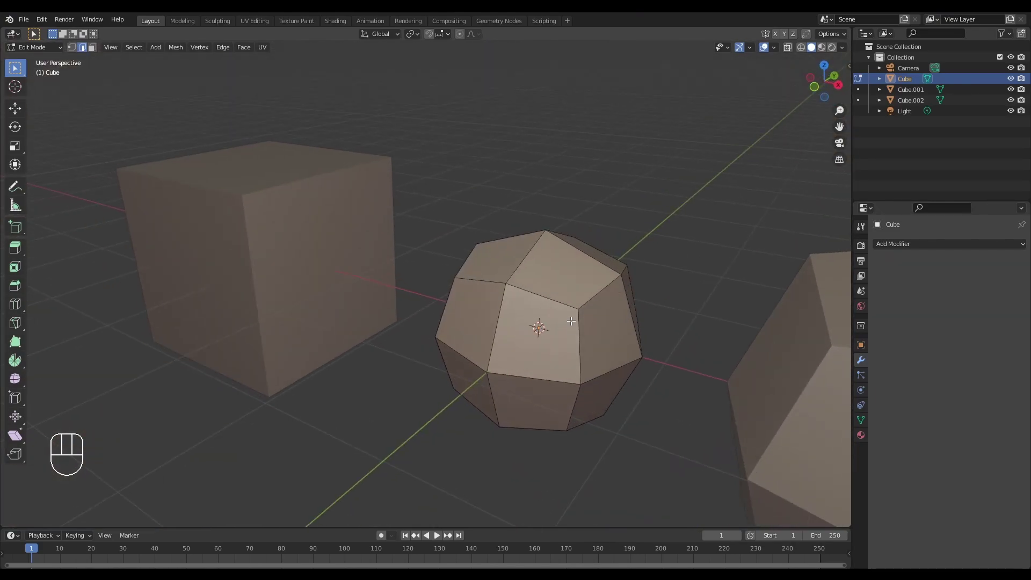
left_click_drag(589, 306, 621, 314)
key("2")
left_click(510, 280)
- Test-pull the top point upward along Z into a peak, undo it, and leave Edit Mode
left_click_drag(545, 316, 496, 310)
key("g")
key("z")
left_click(596, 291)
scroll("down", 3)
left_click_drag(628, 309, 660, 309)
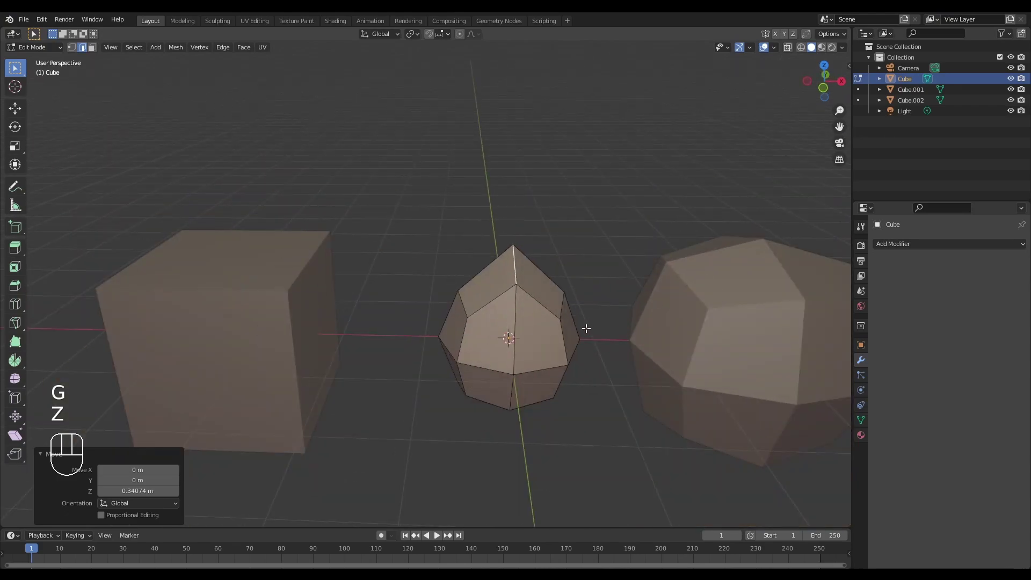
middle_click(586, 329)
left_click_drag(592, 322, 617, 317)
key("ctrl+z")
key("Tab")
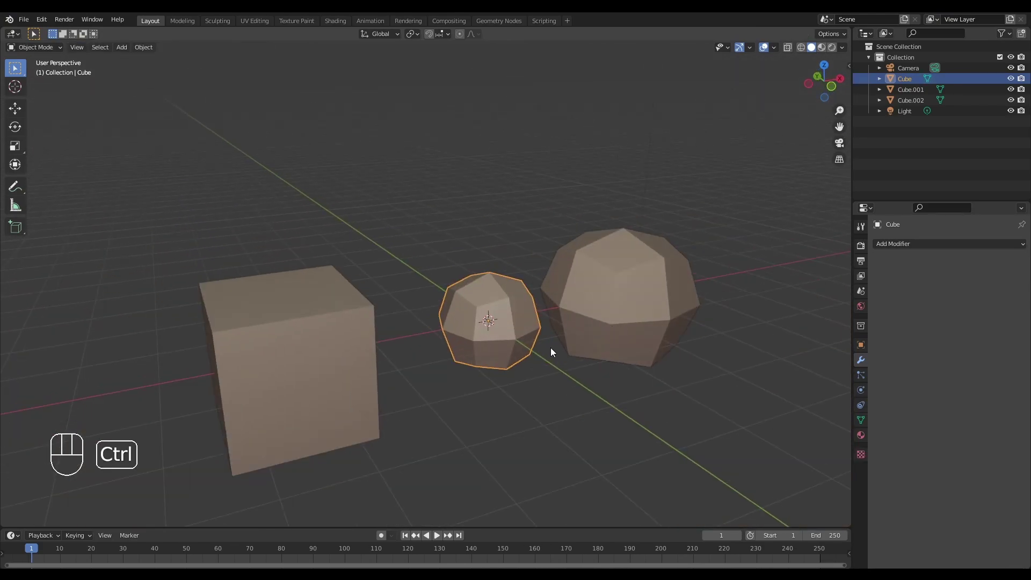
- Undo repeatedly until the Cube is a plain box with its unapplied Subdivision modifier
key("ctrl+z")
key("ctrl+z")
key("ctrl+z")
key("ctrl+z")
key("ctrl+z")
key("ctrl+z")
key("ctrl+z")
key("ctrl+z")
- Duplicate the Cube with its modifier as Cube.003 to move along X
middle_click(546, 330)
middle_click(537, 338)
left_click_drag(569, 346, 578, 361)
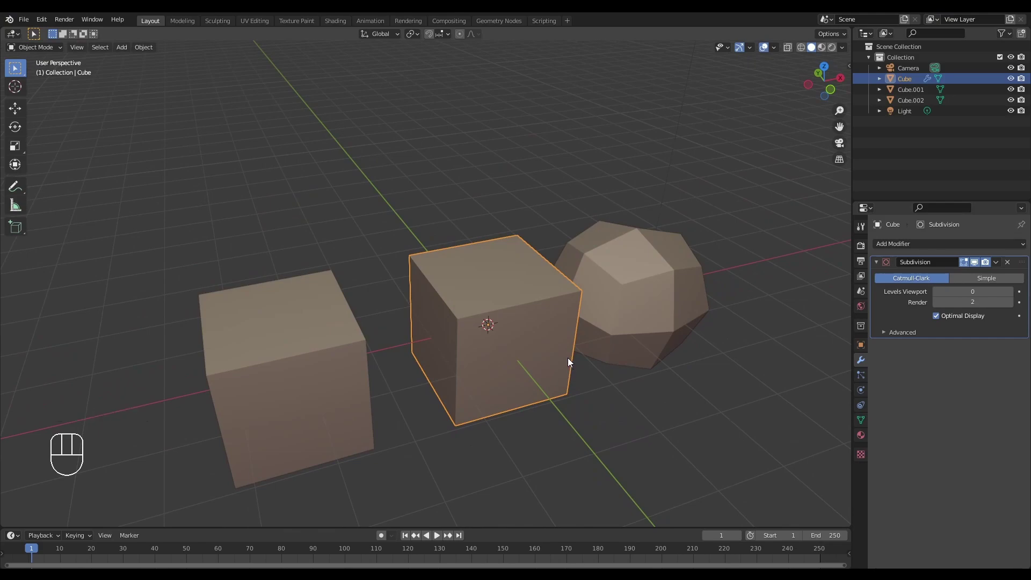
middle_click(565, 374)
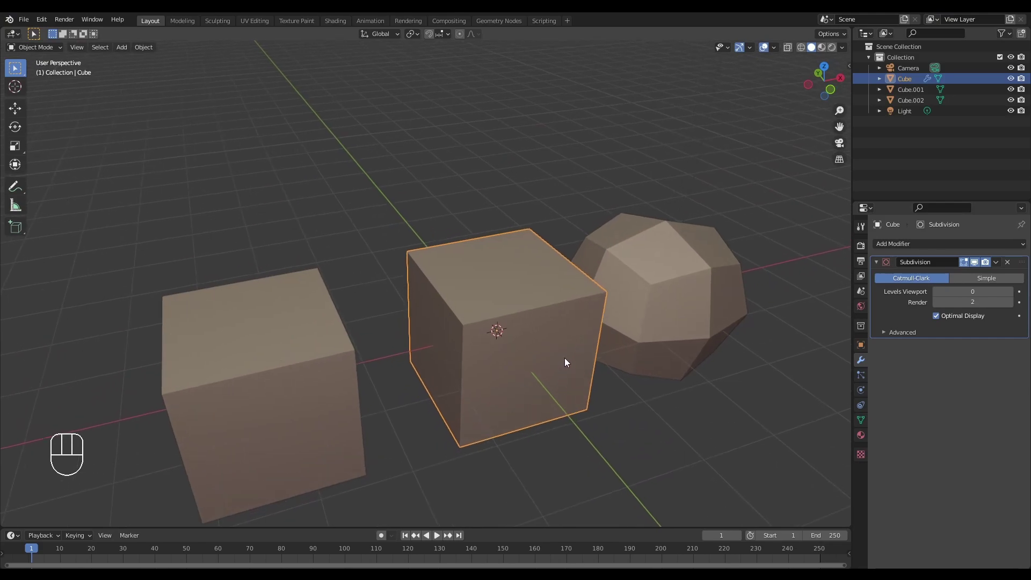
left_click_drag(560, 358, 592, 355)
left_click_drag(533, 348, 613, 334)
key("shift+d")
- Slide the duplicate cube along X then Y and confirm its new position
key("x")
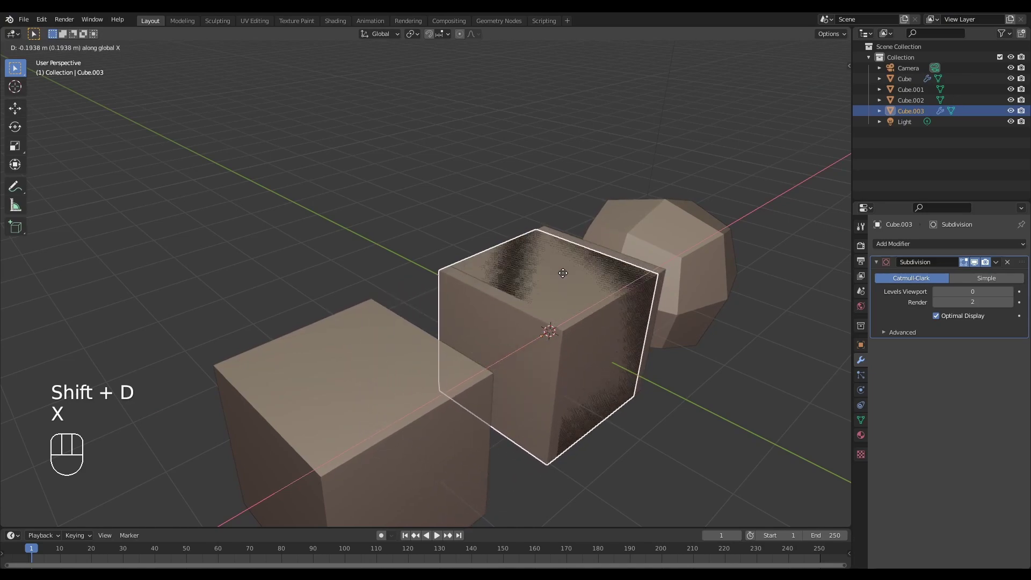
key("g")
key("y")
left_click(495, 240)
- Show the original Cube rounded again at viewport subdivision level 1
left_click_drag(449, 259, 510, 262)
left_click_drag(513, 269, 536, 288)
middle_click(459, 272)
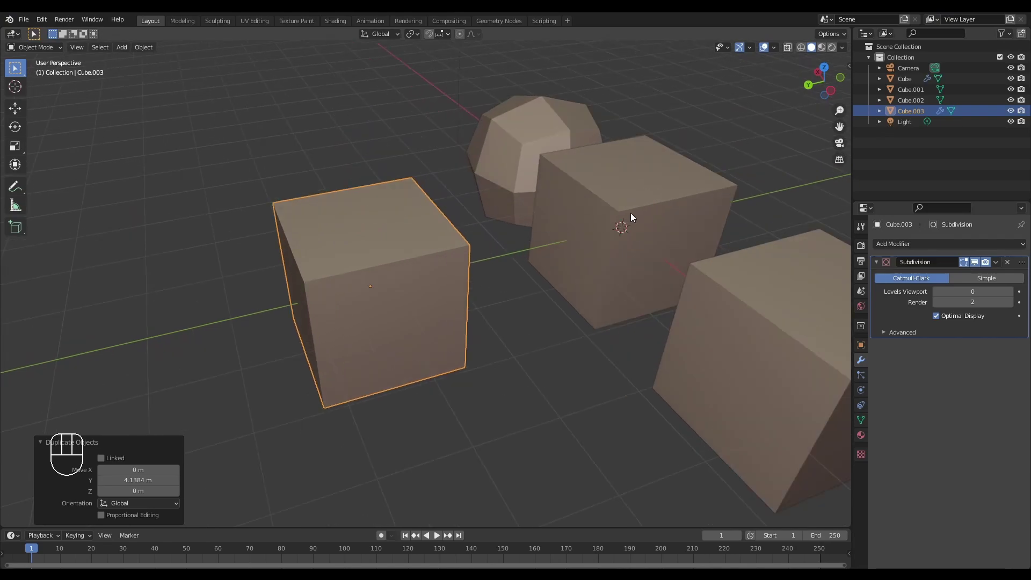
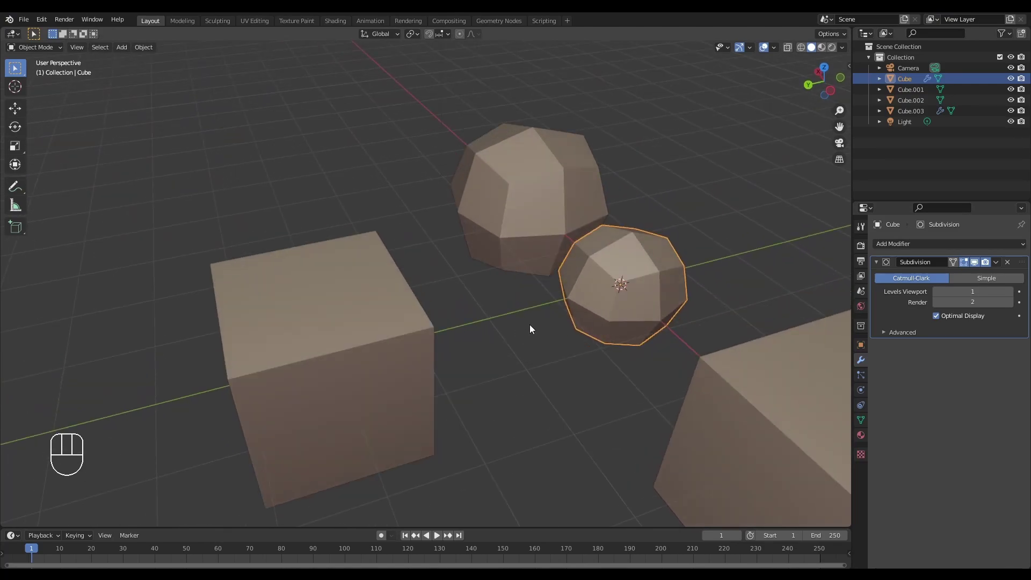
left_click_drag(638, 259, 618, 312)
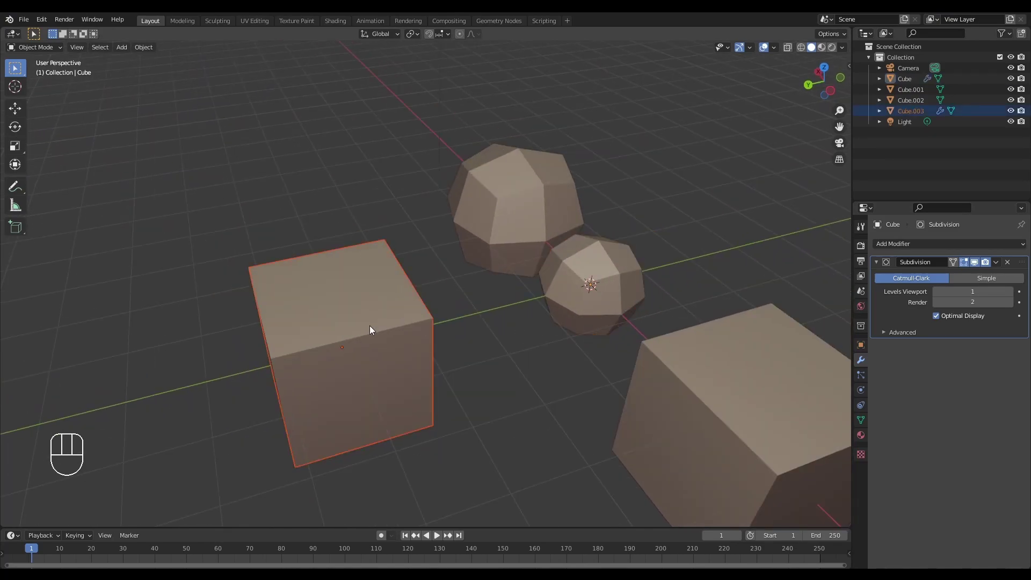
middle_click(371, 315)
left_click_drag(398, 320, 413, 301)
middle_click(413, 313)
middle_click(401, 298)
left_click_drag(404, 291, 430, 280)
- Select the plain duplicate Cube.003, still at level 0, ready for mesh editing
left_click(576, 264)
left_click_drag(518, 287, 562, 275)
middle_click(527, 299)
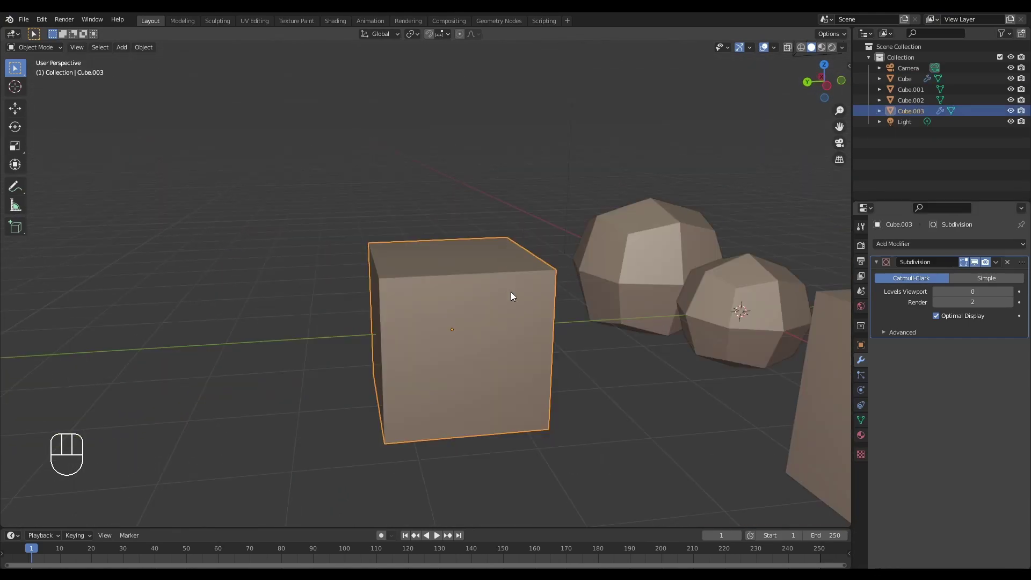
- Enter Edit Mode on Cube.003, select the whole mesh and subdivide every face into four
key("Tab")
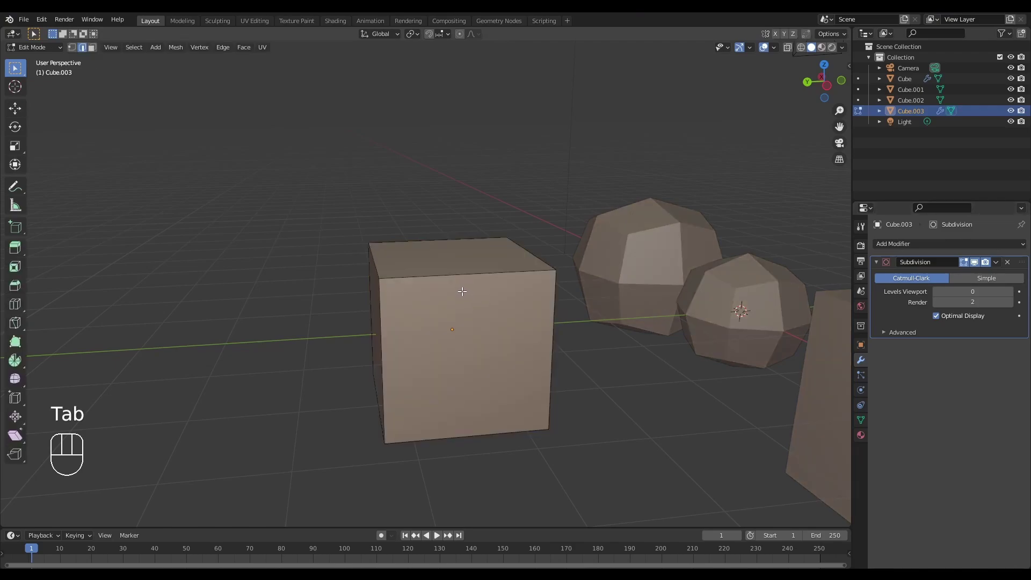
key("a")
left_click_drag(467, 282, 462, 251)
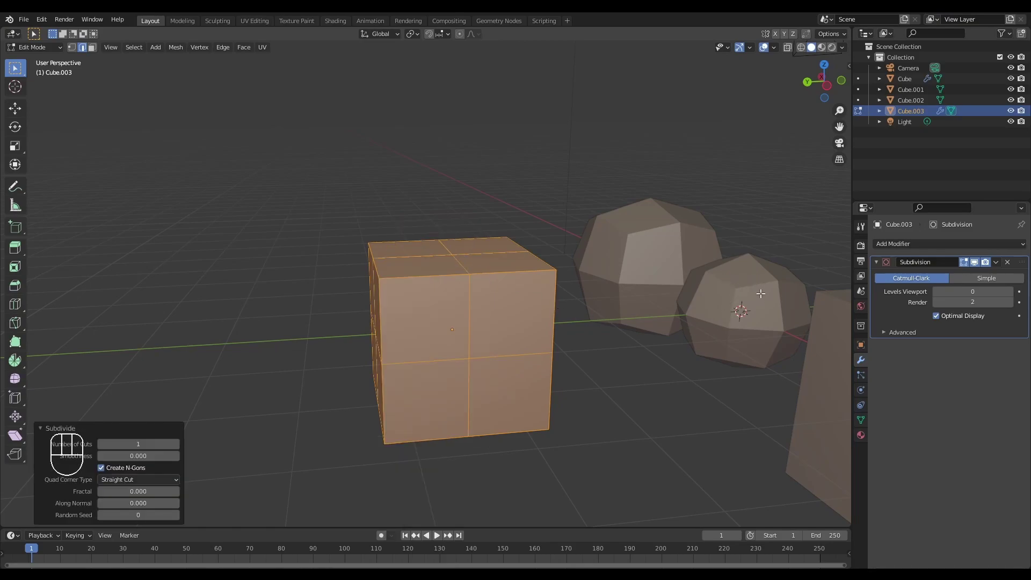
middle_click(463, 295)
left_click_drag(450, 294, 448, 281)
middle_click(472, 272)
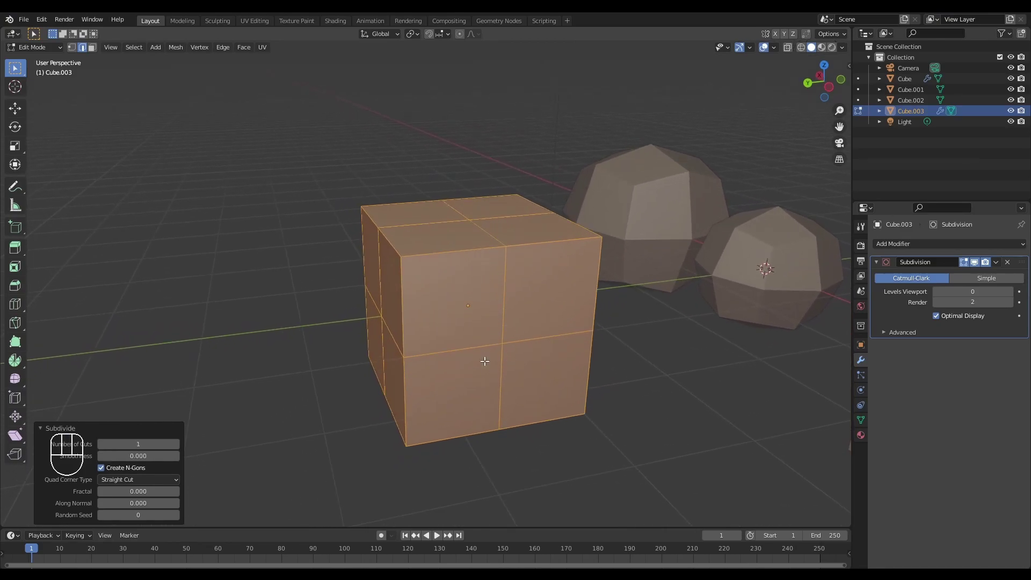
left_click_drag(521, 333, 529, 312)
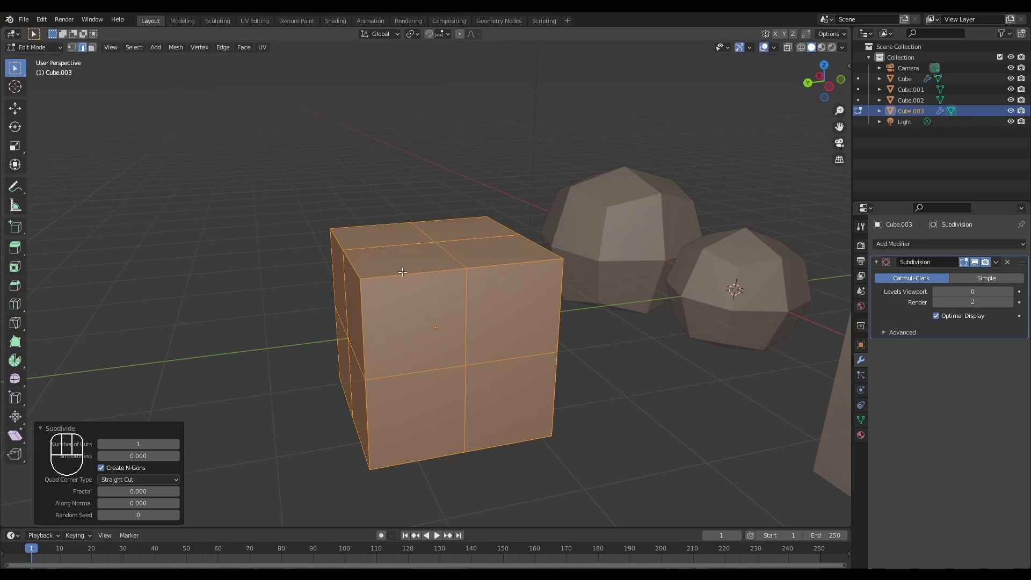
left_click_drag(428, 260, 561, 317)
key("q")
key("1")
left_click_drag(456, 290, 425, 418)
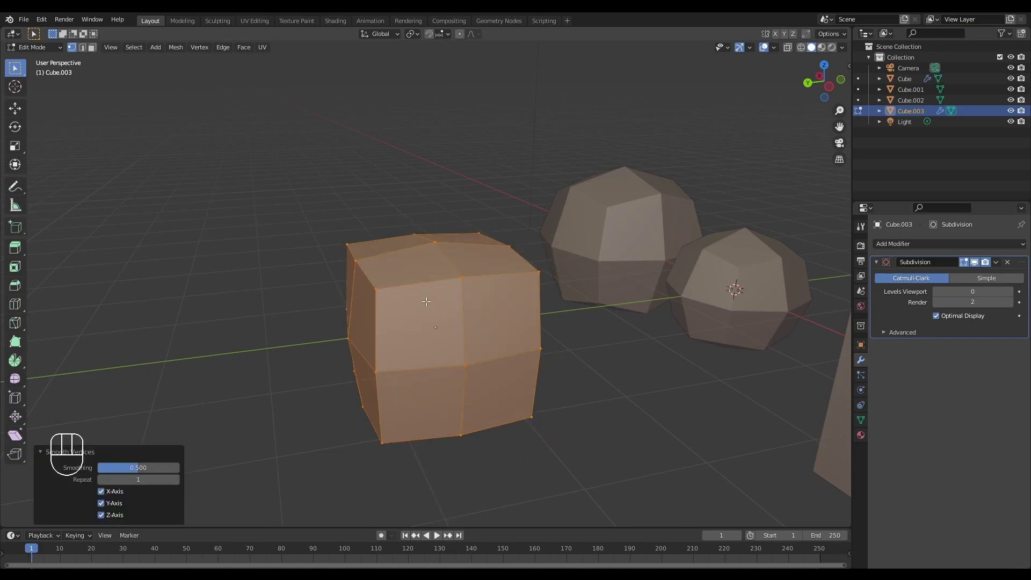
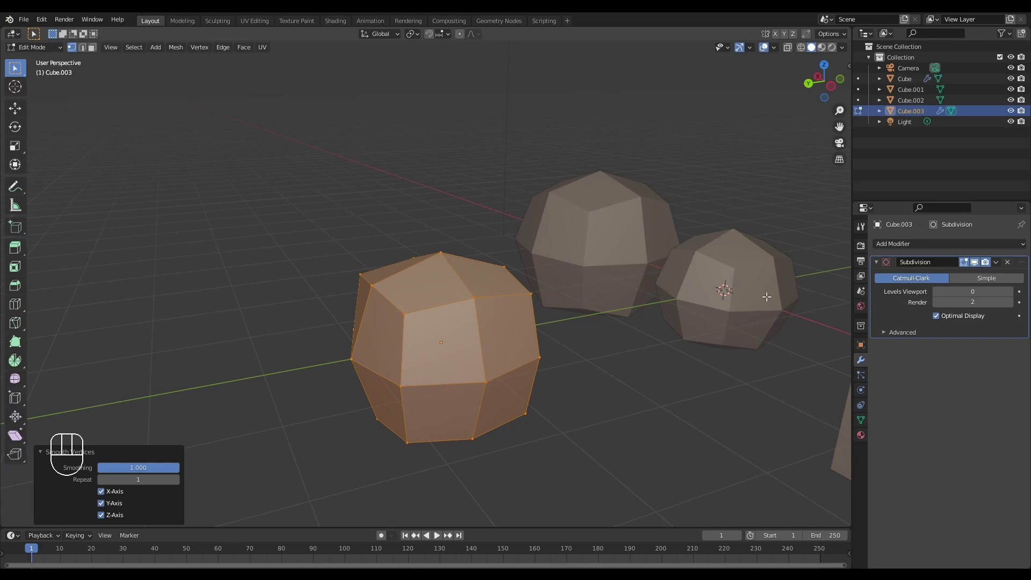
left_click_drag(753, 298, 696, 306)
middle_click(717, 301)
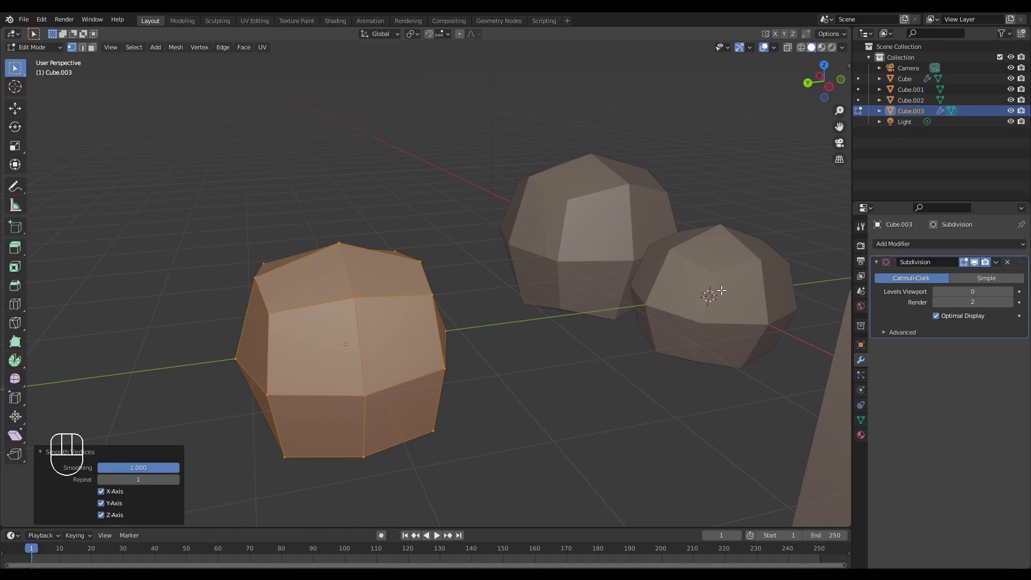
left_click_drag(661, 311, 501, 289)
key("ctrl+z")
key("ctrl+z")
middle_click(517, 298)
left_click_drag(552, 284, 526, 303)
left_click_drag(534, 345, 531, 364)
left_click_drag(530, 370, 520, 334)
middle_click(527, 352)
middle_click(542, 357)
middle_click(551, 338)
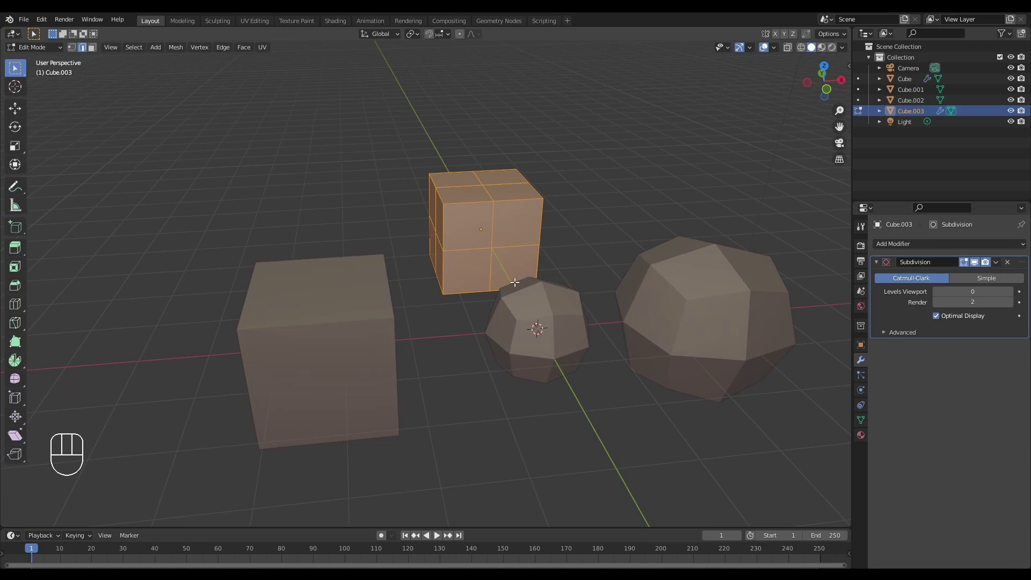
- Leave Edit Mode and drop the original Cube's viewport subdivision level to 0
key("Tab")
middle_click(566, 377)
left_click_drag(519, 352, 506, 343)
left_click_drag(595, 392, 610, 393)
left_click_drag(589, 358, 581, 329)
left_click(602, 327)
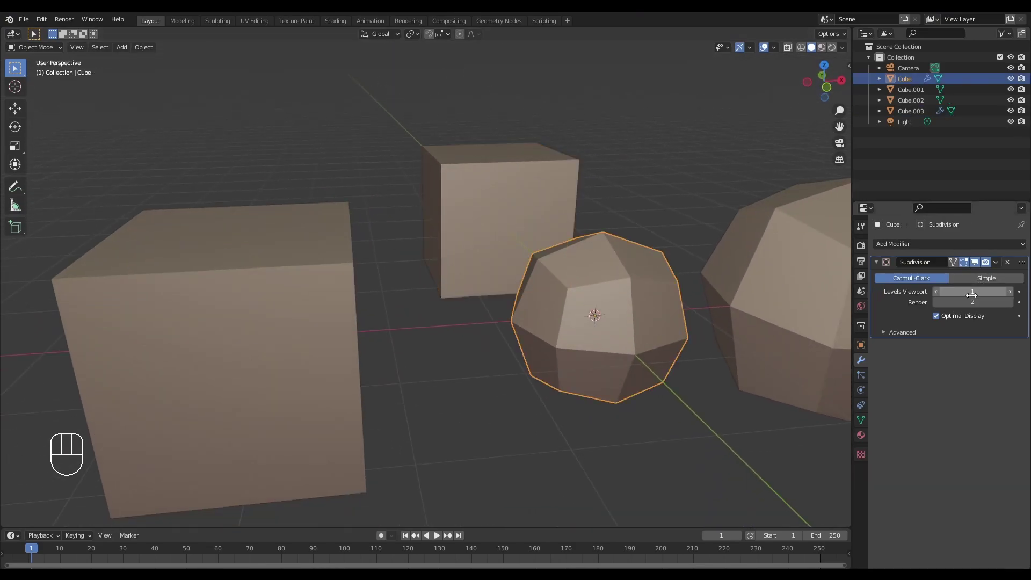
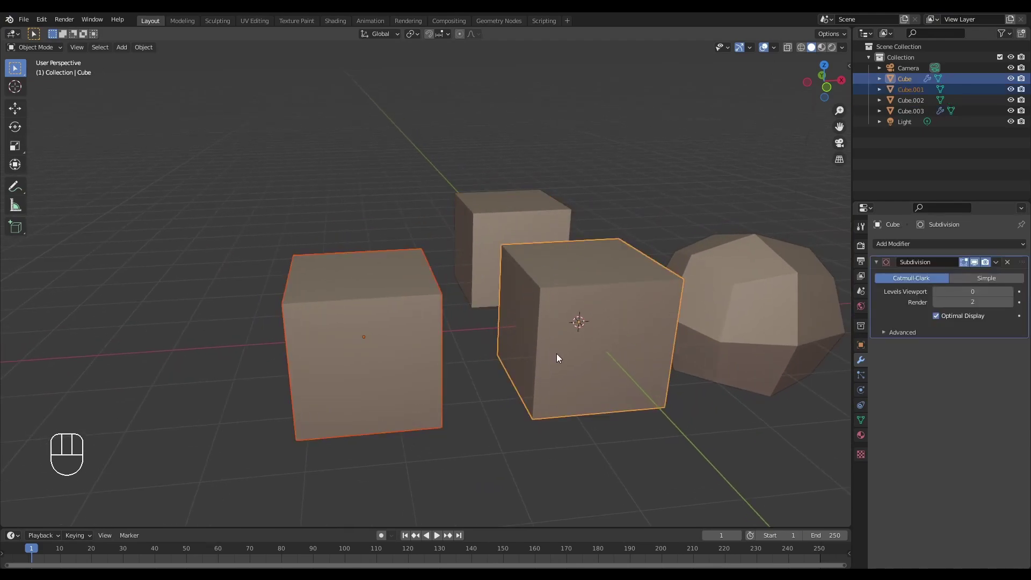
- Isolate Cube and Cube.001 in Local View and start editing Cube.001's mesh
key("/")
middle_click(499, 350)
left_click_drag(475, 335, 527, 361)
key("Tab")
left_click_drag(449, 283, 494, 308)
middle_click(486, 326)
left_click_drag(485, 332, 506, 356)
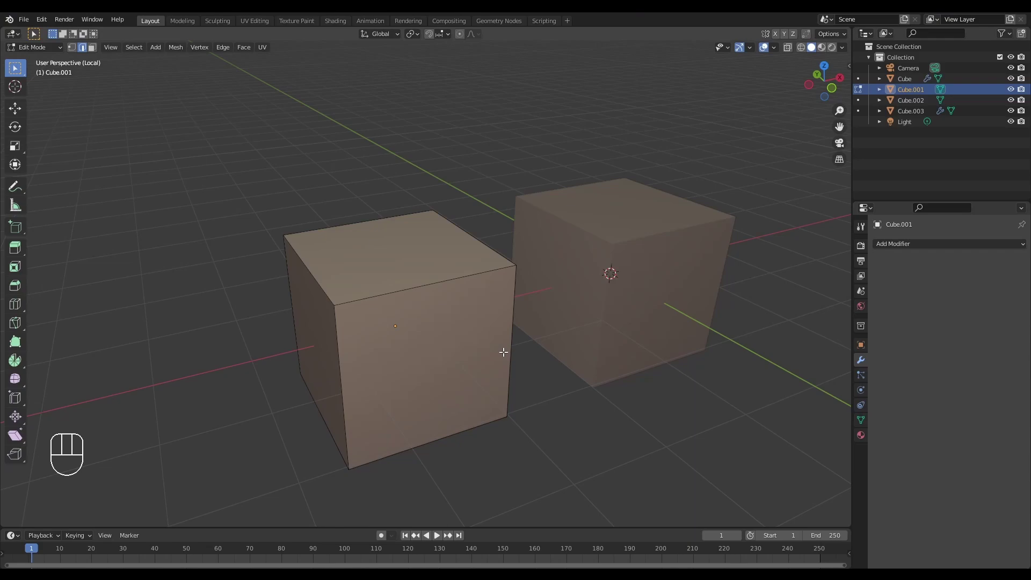
- Re-enter Edit Mode on Cube.001, try a loop cut (Ctrl+R), cancel and undo it
key("Tab")
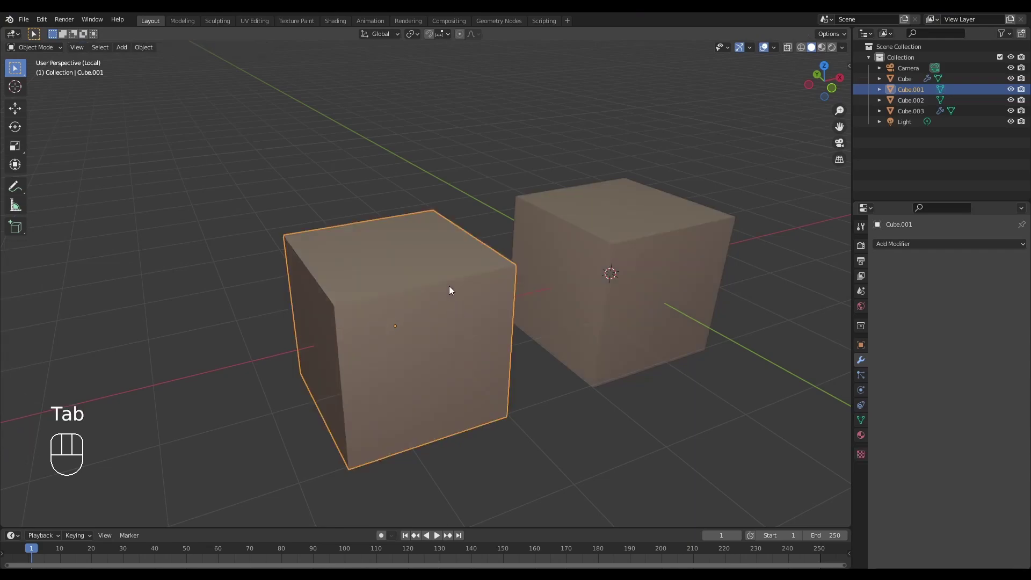
key("Tab")
middle_click(445, 286)
key("ctrl+r")
right_click(445, 278)
key("ctrl+z")
left_click_drag(454, 305, 437, 285)
- Select Cube.001's edges in edge mode and bevel them into softly rounded corners
key("a")
left_click_drag(440, 289, 410, 249)
right_click(411, 249)
key("2")
double_click(455, 298)
left_click(379, 236)
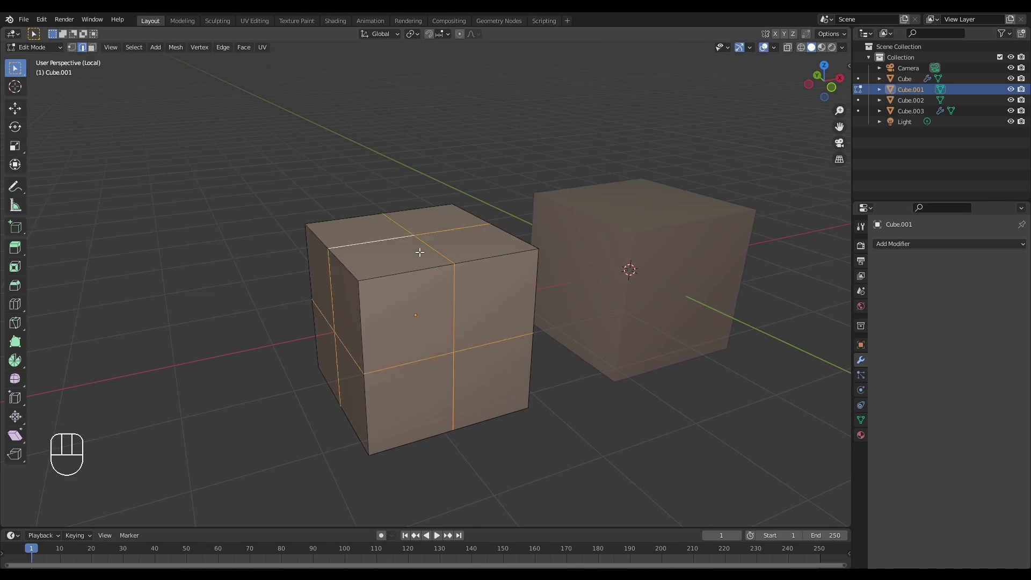
key("ctrl+b")
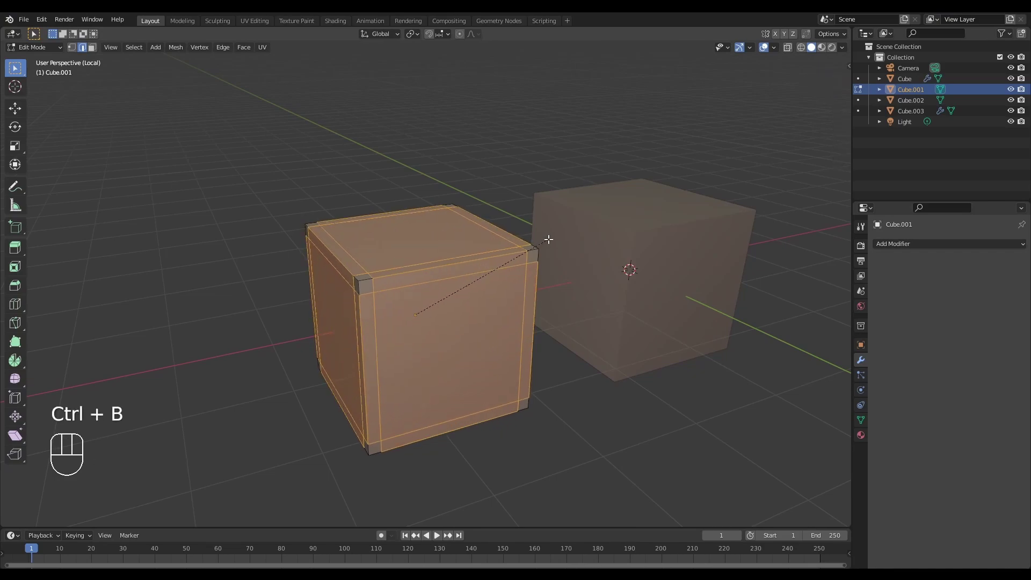
left_click(554, 235)
- Leave Edit Mode, select the original Cube and begin editing its mesh
left_click_drag(583, 266, 609, 268)
key("Tab")
left_click_drag(618, 281, 587, 293)
left_click(592, 291)
key("Tab")
left_click_drag(582, 278, 556, 288)
key("ctrl+r")
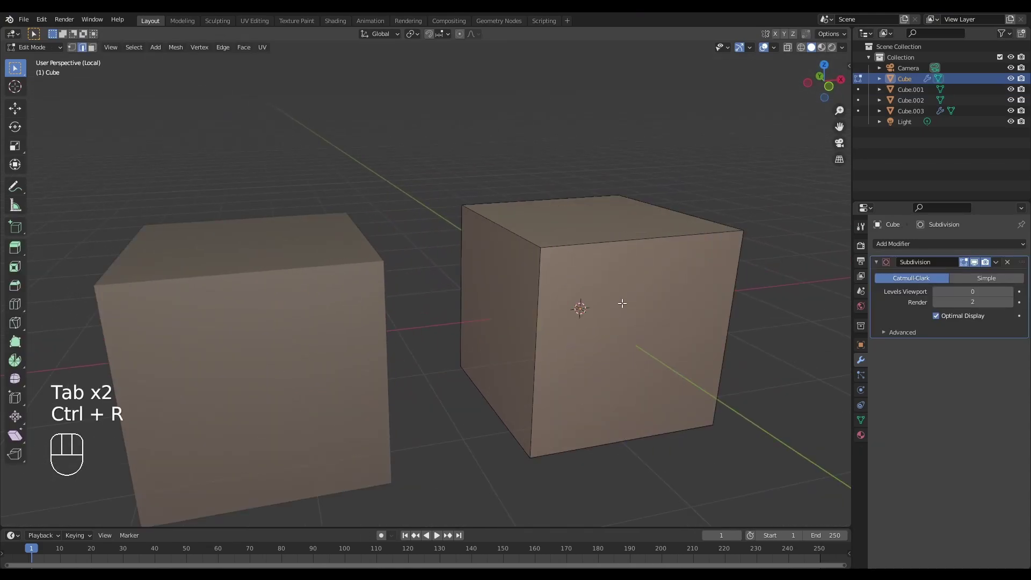
- Select the original Cube's edges in edge mode and bevel them into rounded corners too
key("Tab")
key("Tab")
key("a")
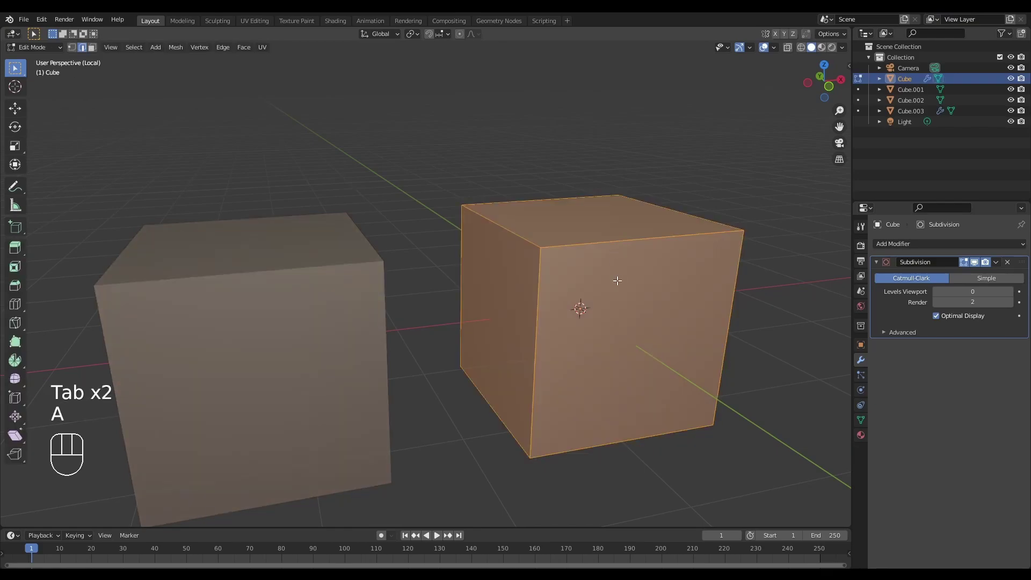
key("a")
left_click_drag(627, 293, 609, 250)
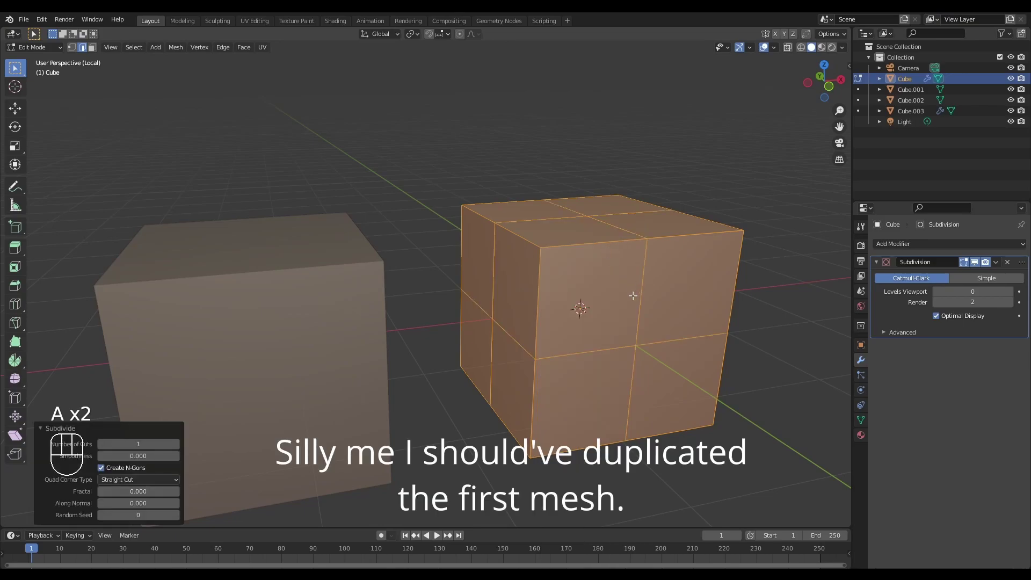
key("2")
double_click(607, 282)
left_click(569, 323)
key("ctrl+b")
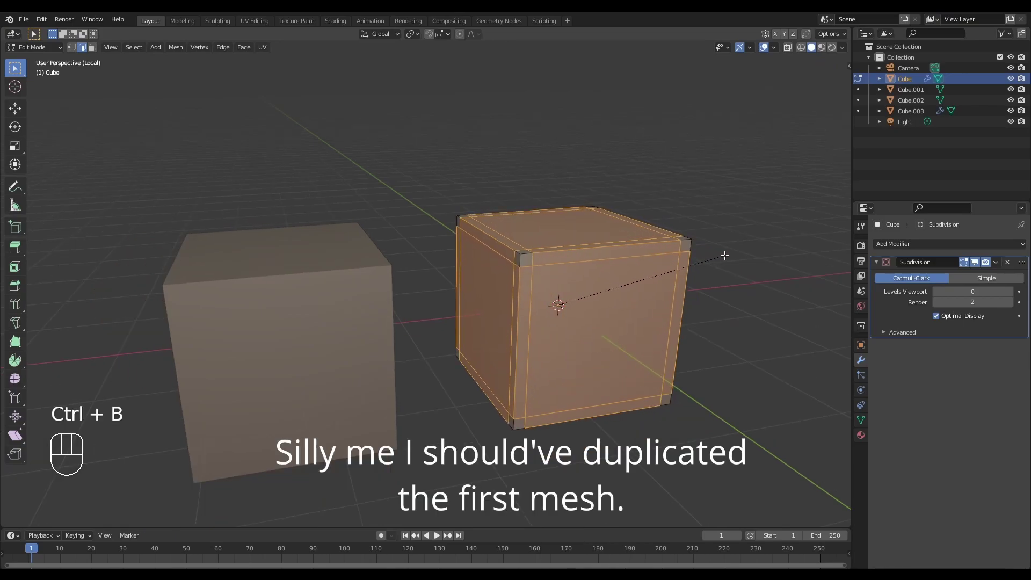
left_click(728, 251)
- Switch back to Cube.001 in Edit Mode and select its whole mesh
middle_click(622, 275)
middle_click(642, 265)
middle_click(617, 267)
key("Tab")
left_click_drag(512, 289, 543, 288)
left_click(428, 293)
key("Tab")
left_click_drag(407, 295, 470, 270)
key("a")
key("a")
left_click_drag(433, 316, 484, 310)
left_click_drag(505, 273, 502, 277)
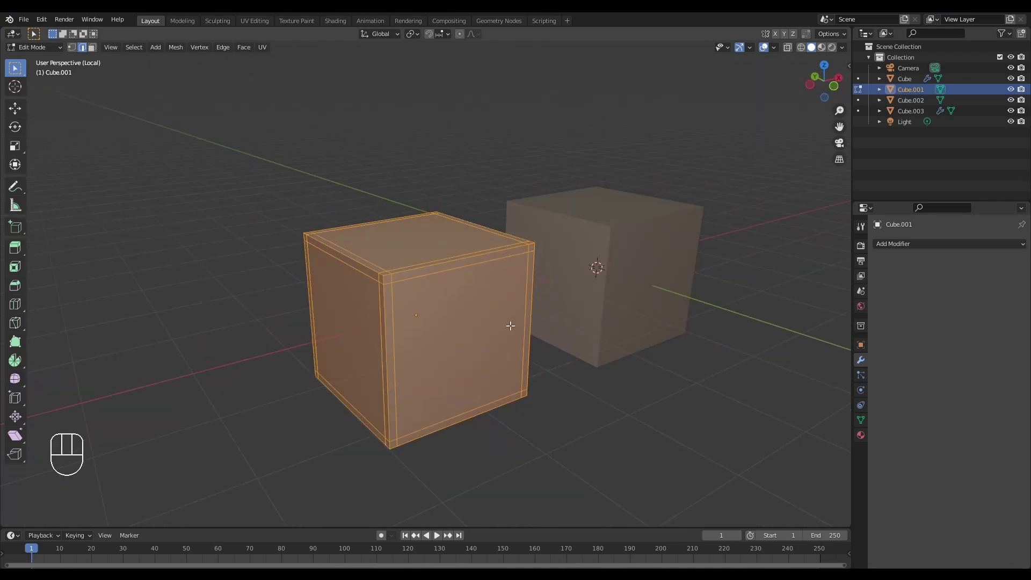
- Leave Edit Mode and raise the right Cube's viewport subdivision level to 3
middle_click(440, 307)
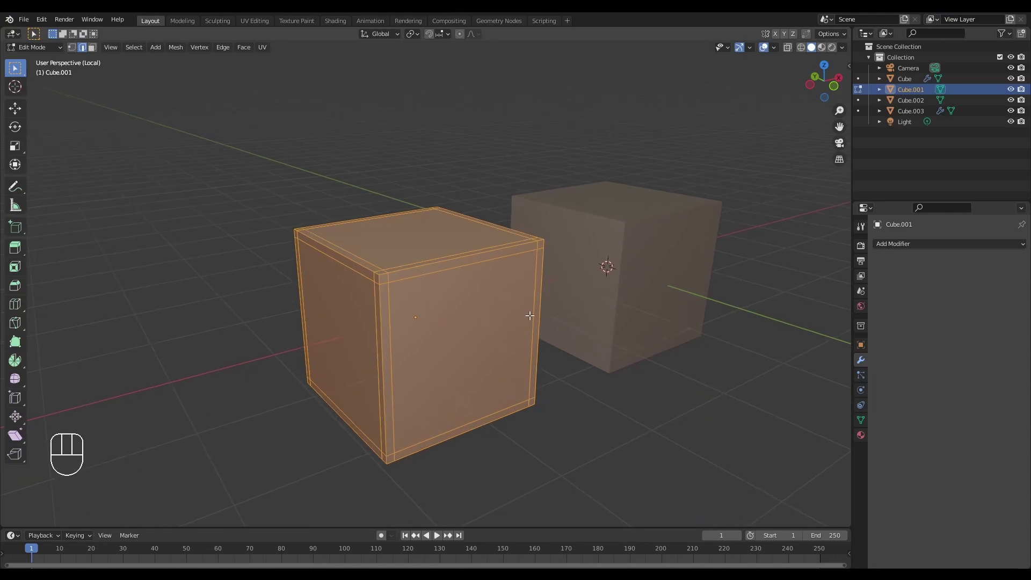
left_click_drag(586, 303, 574, 301)
left_click_drag(564, 302, 522, 316)
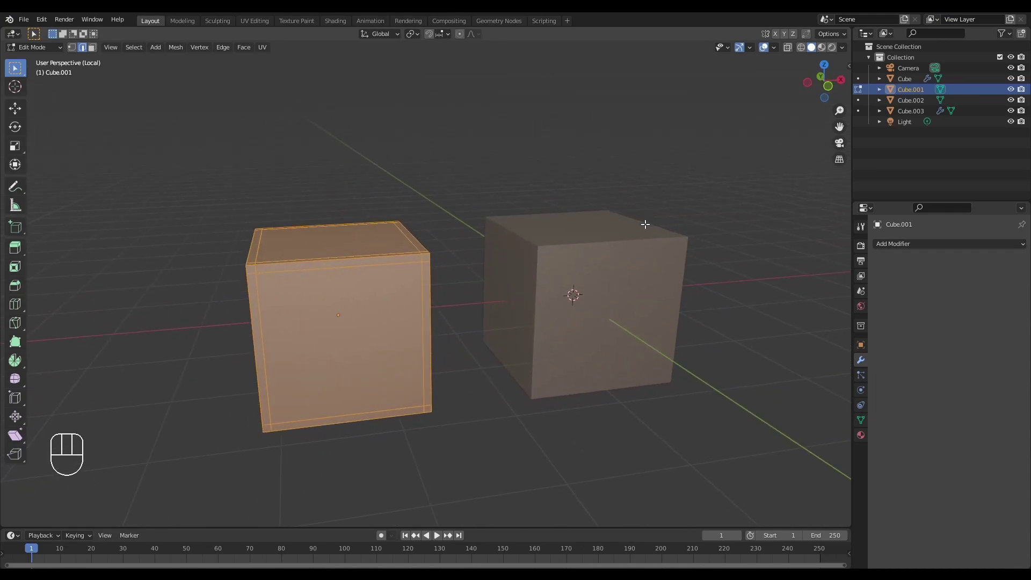
key("Tab")
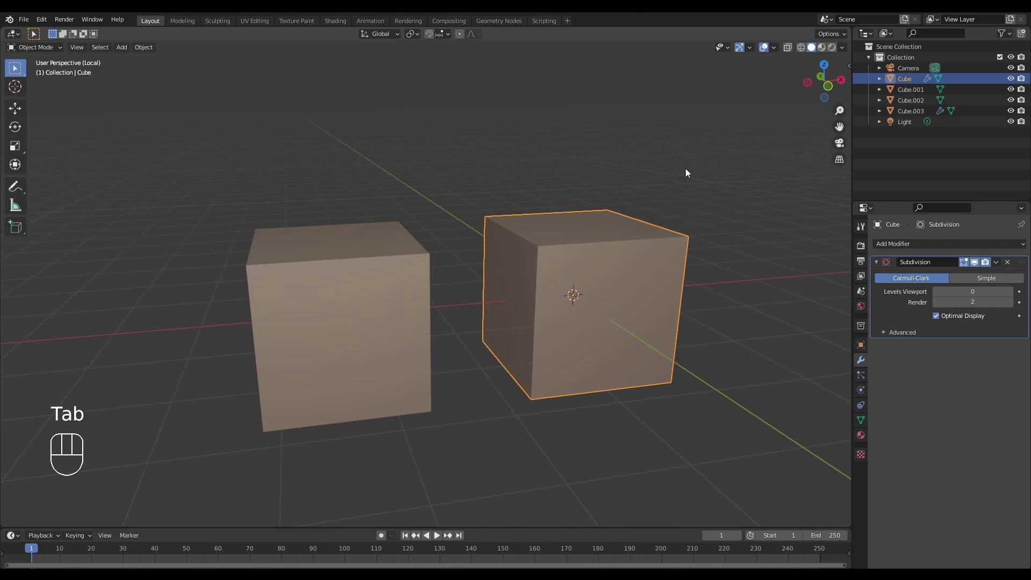
left_click_drag(587, 266, 646, 269)
middle_click(591, 293)
- Re-enter Edit Mode on Cube.001 and subdivide its beveled faces into quarters
key("Tab")
left_click_drag(460, 279, 443, 273)
key("Tab")
left_click(473, 306)
middle_click(478, 294)
key("Tab")
middle_click(454, 264)
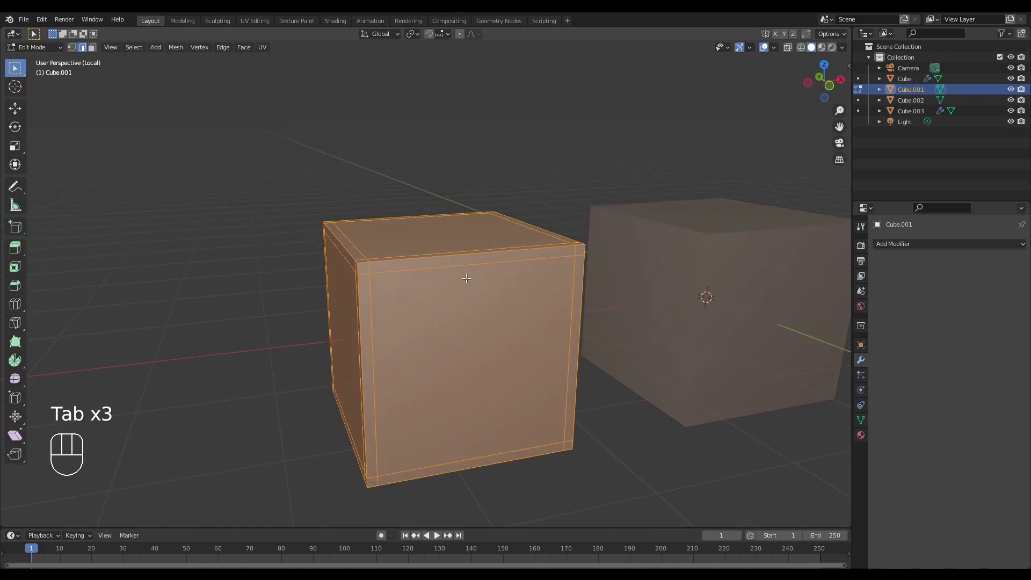
left_click_drag(464, 297, 446, 252)
middle_click(469, 257)
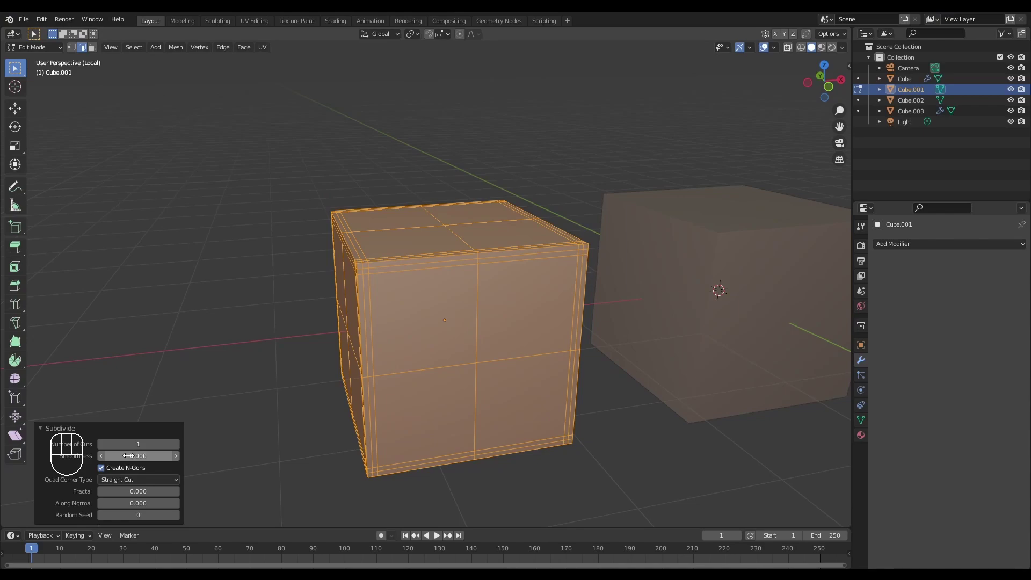
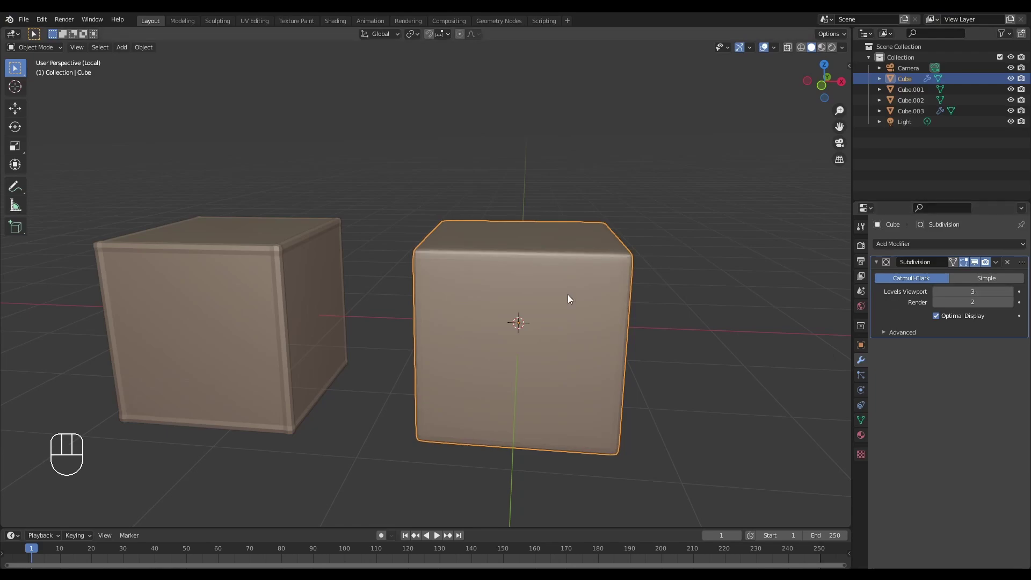
- Inspect the left cube, flipping between Object and Edit Mode to check its mesh
middle_click(601, 313)
middle_click(587, 316)
key("Tab")
middle_click(585, 312)
left_click_drag(593, 293, 573, 296)
middle_click(492, 324)
middle_click(438, 311)
left_click(427, 334)
key("Tab")
left_click(413, 339)
key("Tab")
middle_click(415, 324)
- Orbit around the left cube to examine its bevelled edges from several sides
left_click_drag(462, 294, 483, 290)
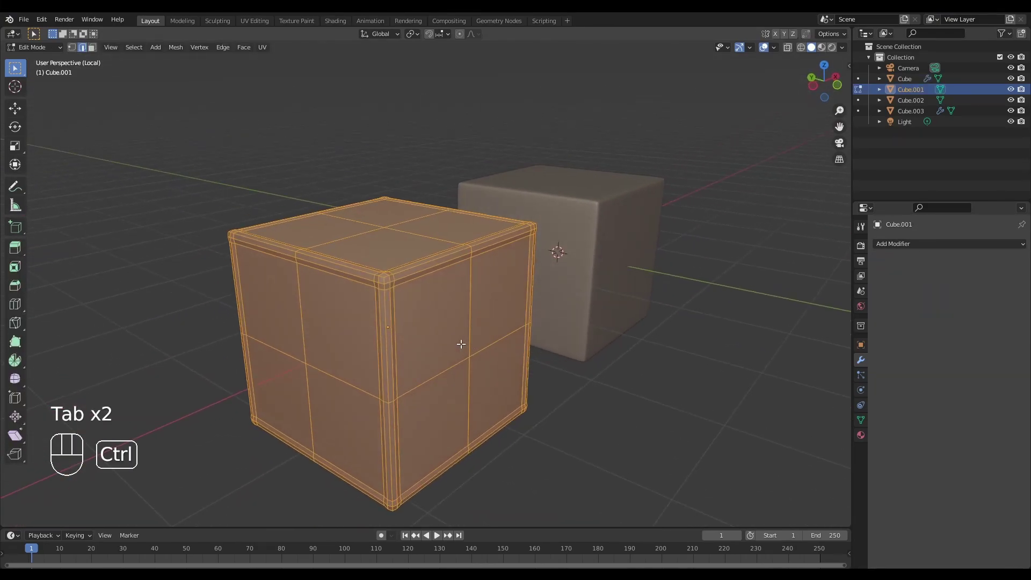
left_click_drag(480, 327, 505, 314)
left_click_drag(505, 319, 501, 330)
middle_click(493, 326)
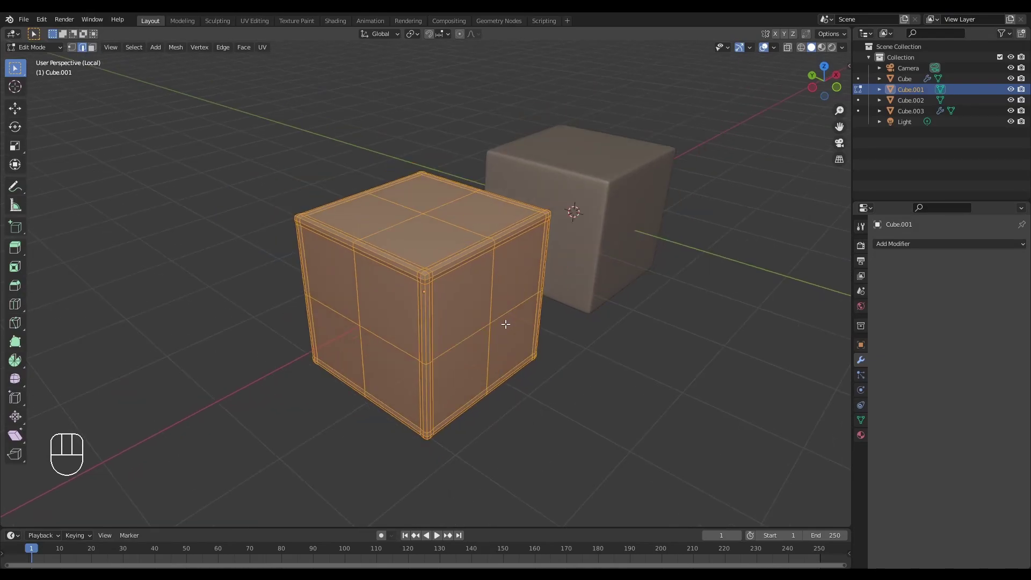
left_click_drag(529, 317, 492, 311)
left_click_drag(533, 312, 507, 327)
key("Tab")
left_click_drag(550, 316, 557, 316)
left_click_drag(589, 306, 455, 307)
left_click_drag(588, 295, 566, 295)
left_click_drag(569, 304, 528, 315)
key("Tab")
middle_click(558, 299)
middle_click(564, 293)
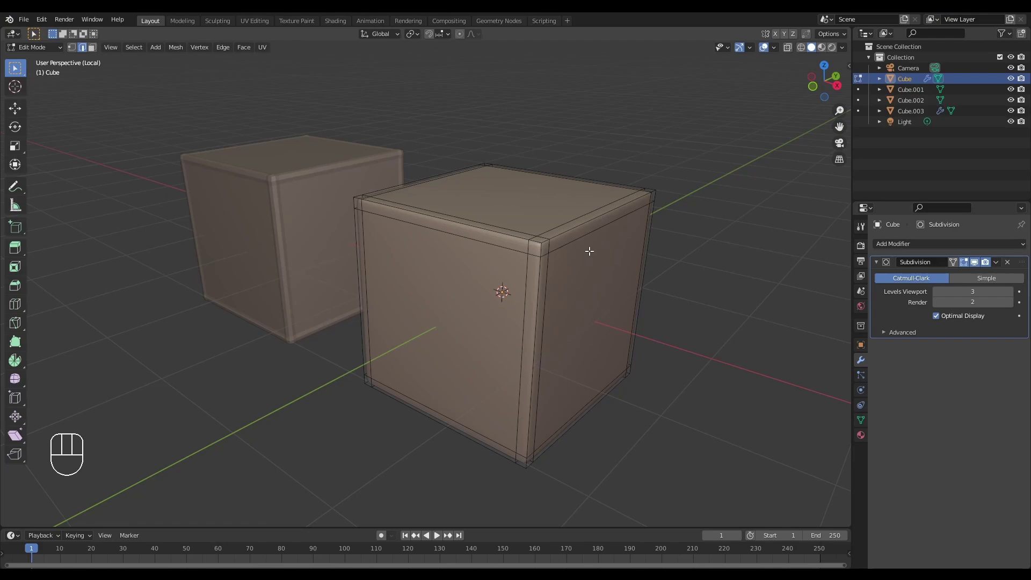
- Orbit around the rounded right cube to inspect its Subdivision-smoothed shape
middle_click(587, 245)
left_click_drag(508, 256, 608, 245)
key("Tab")
middle_click(555, 284)
left_click(403, 281)
left_click_drag(446, 288, 480, 285)
middle_click(490, 289)
left_click_drag(606, 318, 570, 329)
middle_click(568, 328)
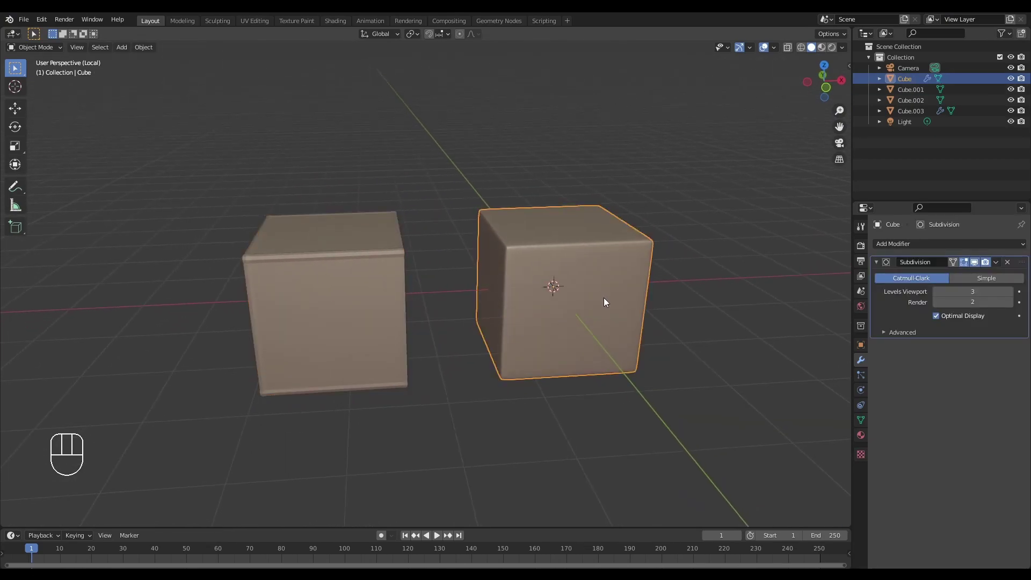
left_click_drag(618, 293, 647, 288)
left_click_drag(632, 295, 664, 278)
middle_click(649, 286)
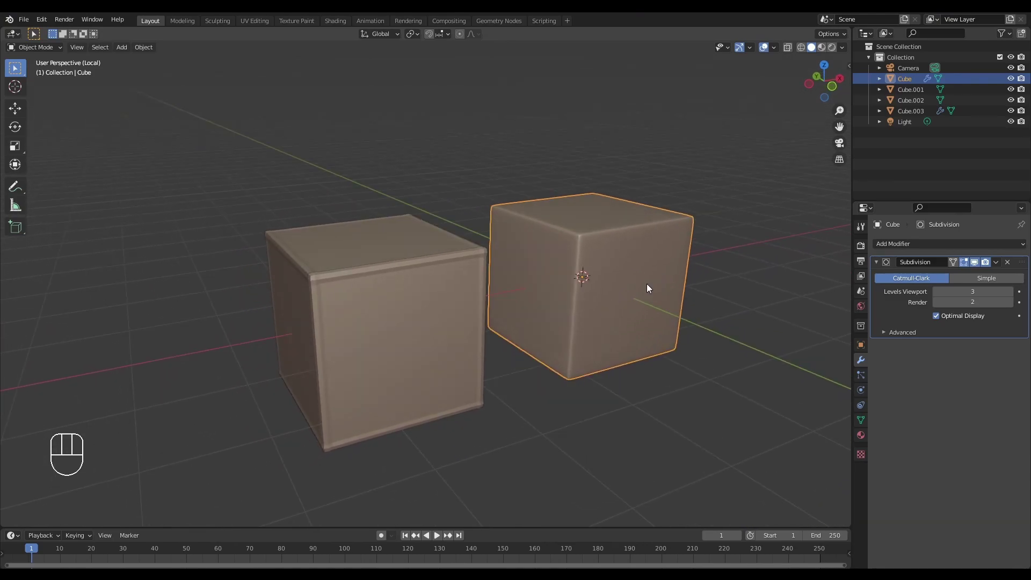
- Undo the bevels and delete Cube's Subdivision modifier, leaving both cubes plain boxes
left_click_drag(391, 317, 349, 352)
key("x")
key("shift+a")
middle_click(568, 321)
left_click(607, 292)
key("shift+d")
key("x")
left_click(435, 297)
middle_click(450, 326)
middle_click(443, 319)
middle_click(464, 315)
middle_click(529, 346)
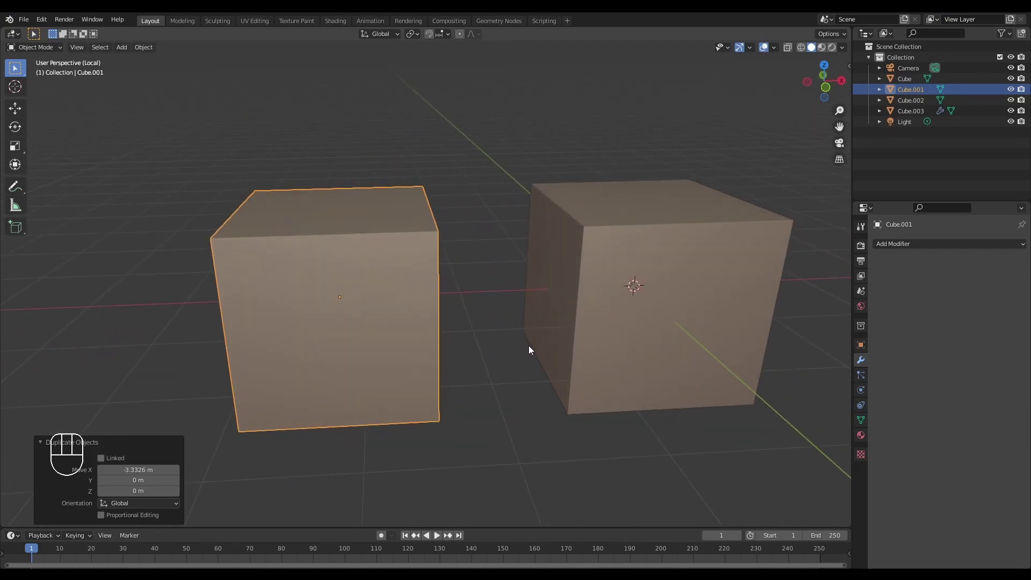
- Subdivide one face of Cube.001 into a grid of smaller faces in face-select Edit Mode
left_click(751, 321)
middle_click(733, 291)
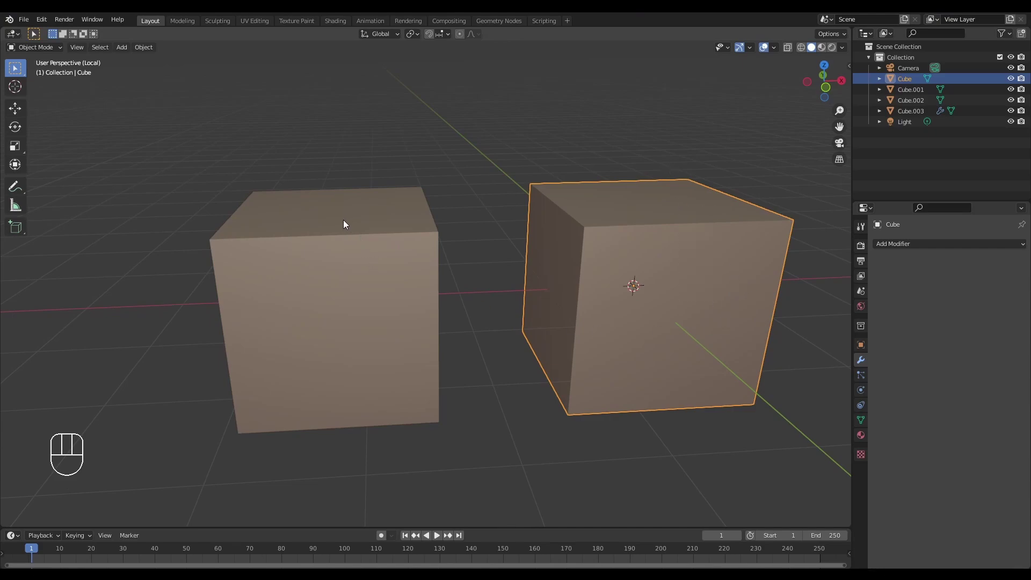
left_click(363, 275)
left_click_drag(392, 271, 427, 269)
middle_click(439, 270)
key("Tab")
left_click_drag(429, 267, 449, 267)
left_click(412, 244)
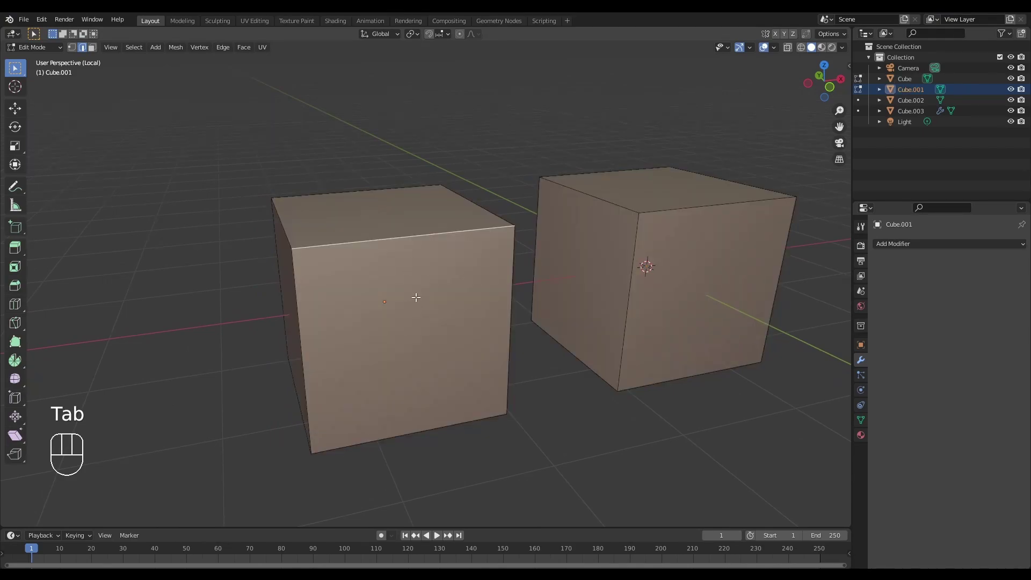
key("3")
right_click(421, 295)
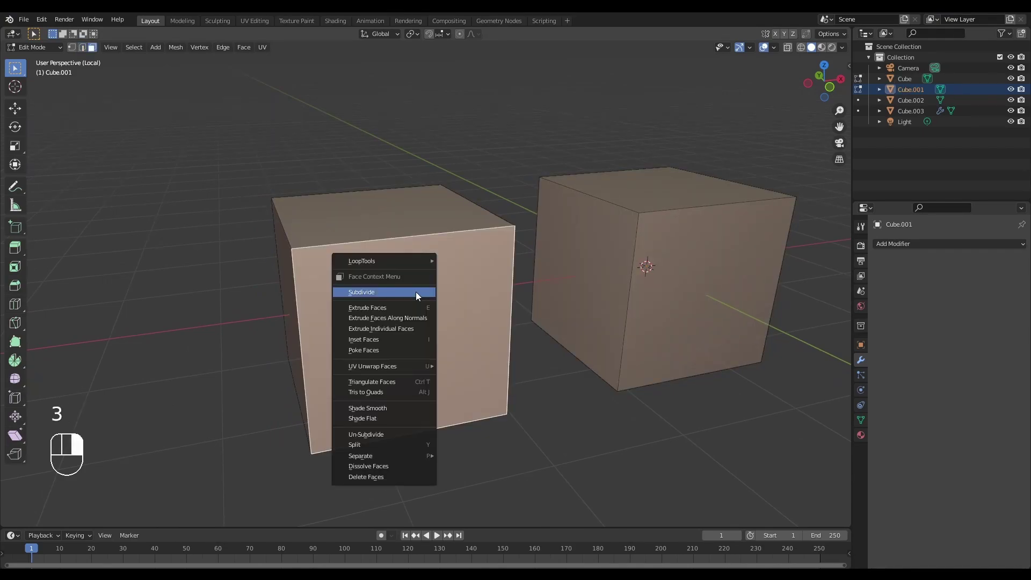
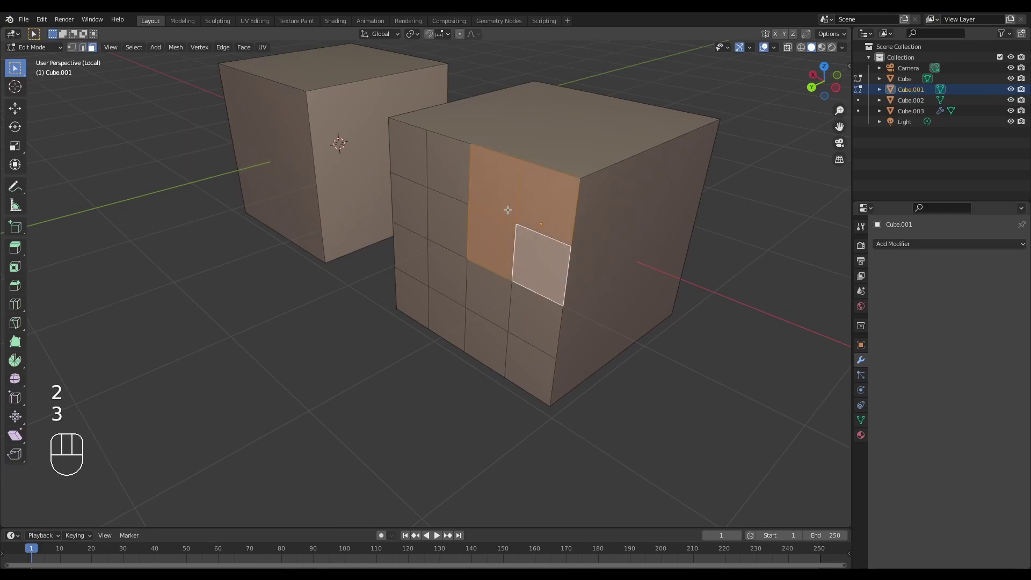
- Undo the face subdivision, look the cube over, and return to Object Mode
middle_click(575, 229)
key("ctrl+z")
key("ctrl+z")
left_click_drag(588, 223, 519, 225)
left_click_drag(643, 235, 550, 264)
left_click_drag(573, 217, 534, 274)
left_click_drag(566, 250, 556, 255)
key("Tab")
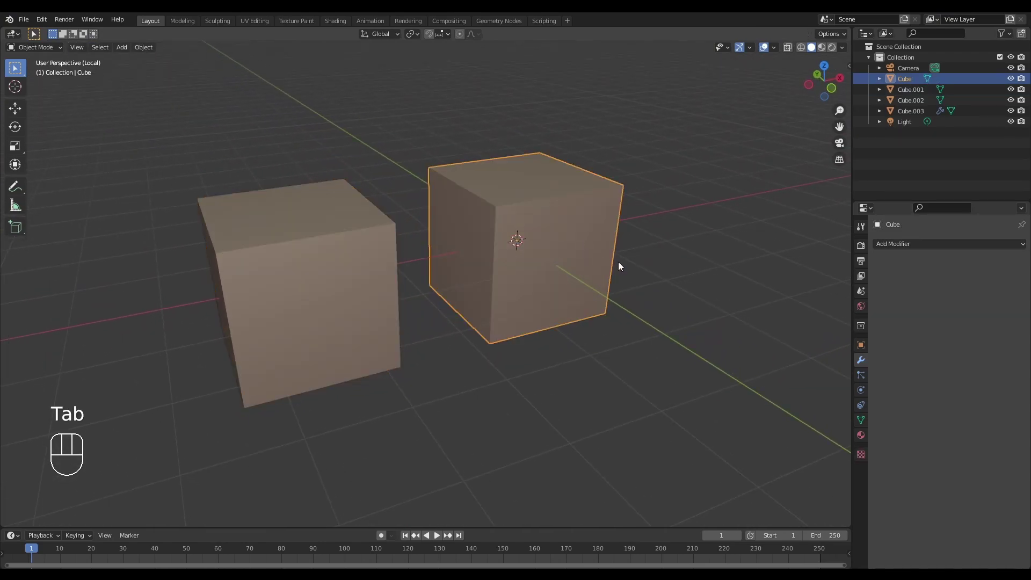
- Round Cube into a ball with a level-2 Subdivision modifier (Ctrl+2) and inspect it all around
key("ctrl+2")
left_click_drag(613, 257, 602, 250)
left_click_drag(608, 246, 607, 276)
left_click_drag(610, 291, 606, 248)
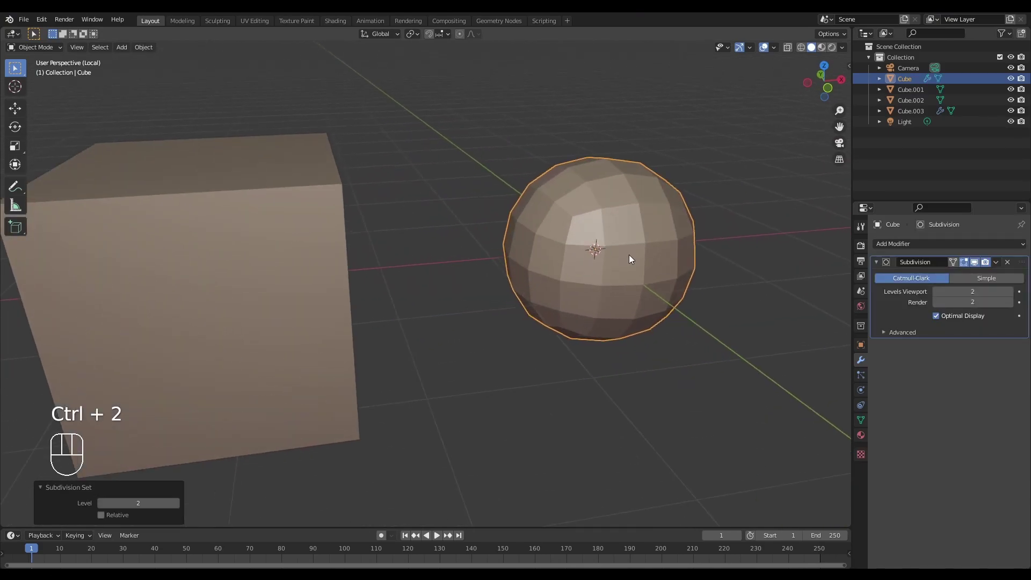
left_click_drag(630, 257, 468, 293)
left_click_drag(518, 282, 489, 283)
middle_click(549, 277)
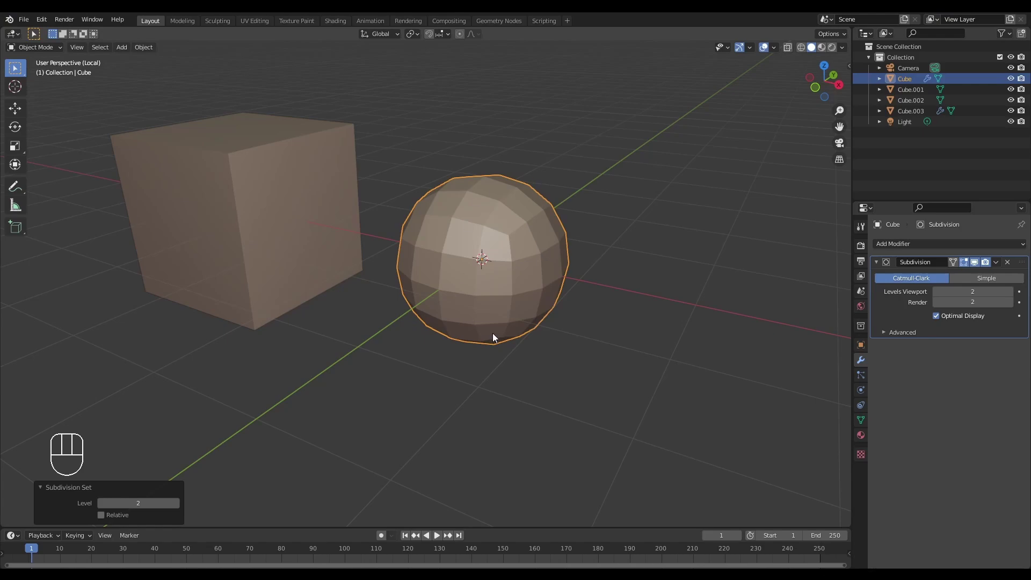
left_click_drag(475, 254, 499, 282)
middle_click(427, 275)
left_click_drag(394, 257, 538, 284)
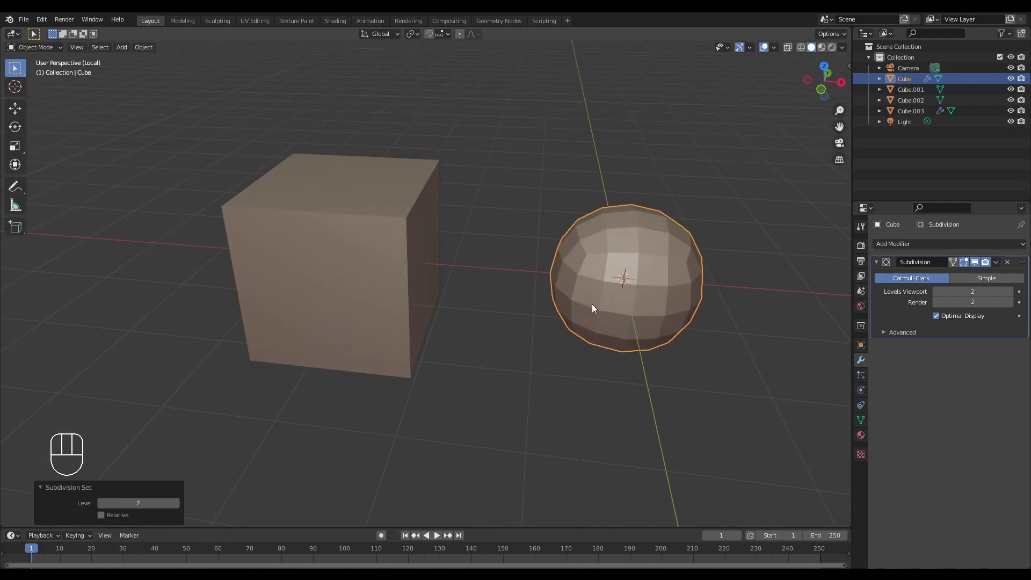
left_click_drag(515, 295, 556, 280)
left_click_drag(494, 301, 547, 302)
- Undo back to two plain boxes with repeated Ctrl+Z, leaving Cube.001 in Edit Mode
key("Tab")
middle_click(469, 329)
left_click_drag(486, 315, 418, 316)
middle_click(478, 299)
key("ctrl+z")
key("ctrl+z")
key("ctrl+z")
key("ctrl+z")
key("ctrl+z")
key("ctrl+z")
key("ctrl+z")
key("ctrl+z")
key("ctrl+z")
key("ctrl+z")
key("ctrl+z")
key("ctrl+z")
key("ctrl+z")
key("ctrl+z")
key("ctrl+z")
key("ctrl+z")
key("ctrl+z")
key("ctrl+z")
key("ctrl+z")
left_click_drag(476, 314, 466, 322)
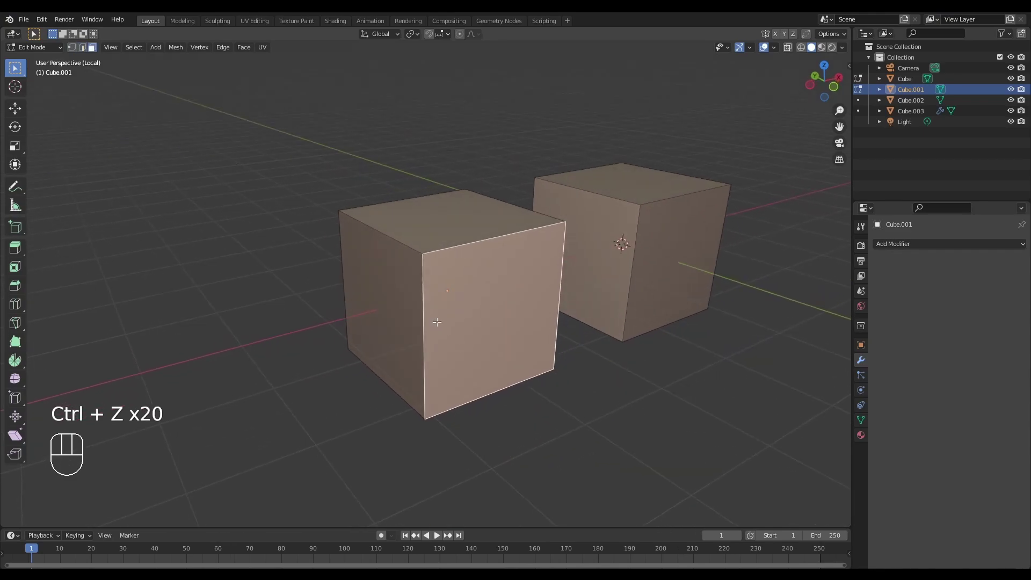
- Cut a diagonal across Cube.001's front face with the Knife tool
left_click(427, 327)
middle_click(424, 326)
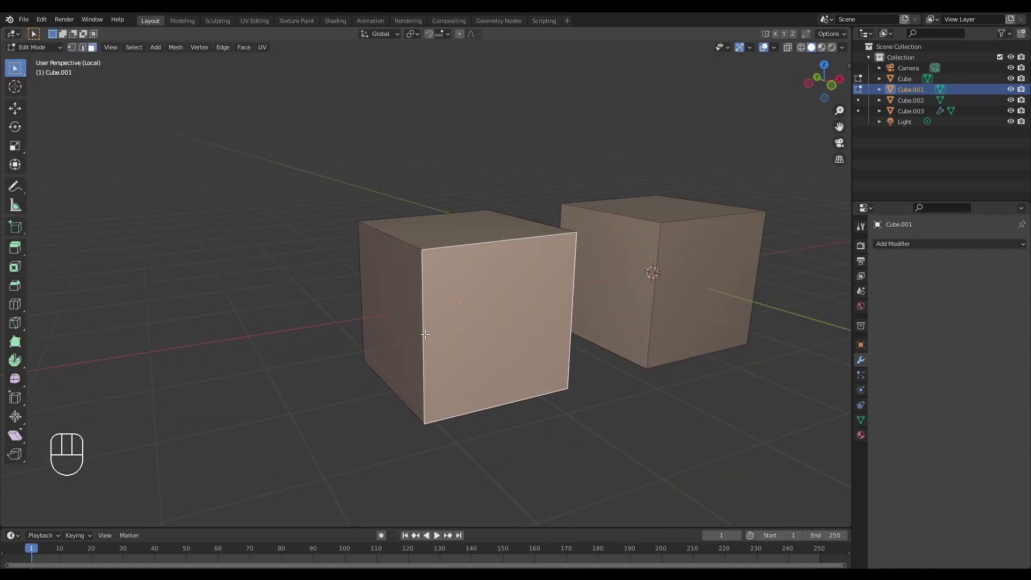
key("w")
left_click(424, 339)
key("2")
left_click_drag(464, 351, 468, 342)
left_click(500, 226)
left_click_drag(506, 302, 502, 301)
left_click_drag(515, 294, 498, 272)
middle_click(536, 329)
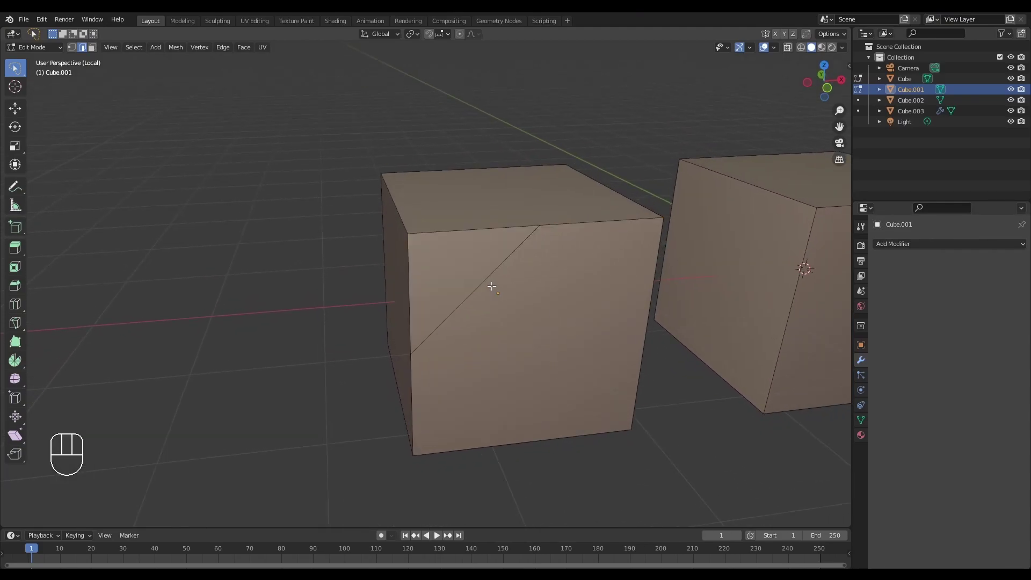
- Select the cut-off triangle, inspect it from several angles, then undo the diagonal cut
key("3")
left_click(458, 269)
left_click_drag(519, 337, 555, 327)
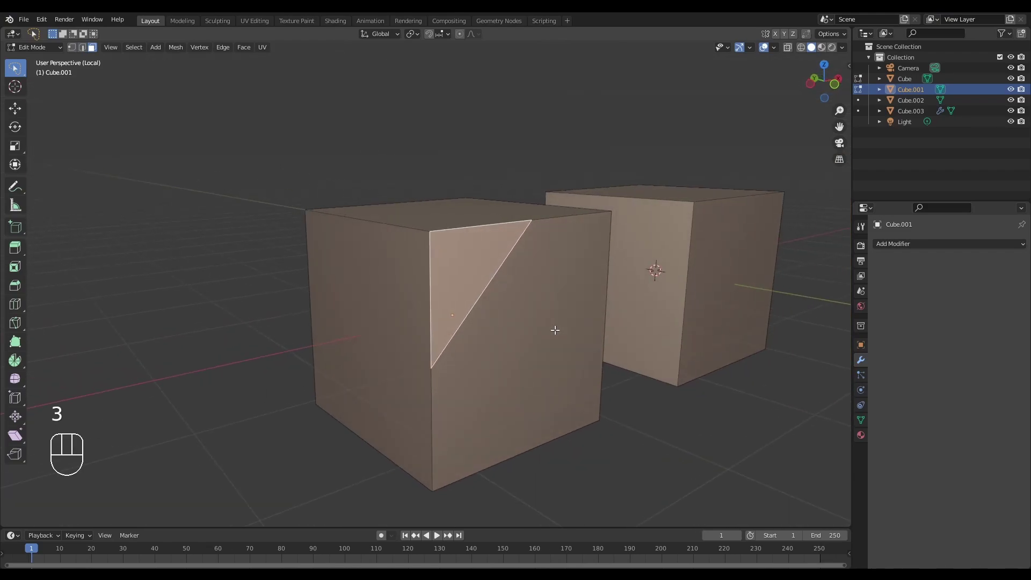
left_click_drag(549, 328, 524, 330)
left_click_drag(534, 338, 545, 348)
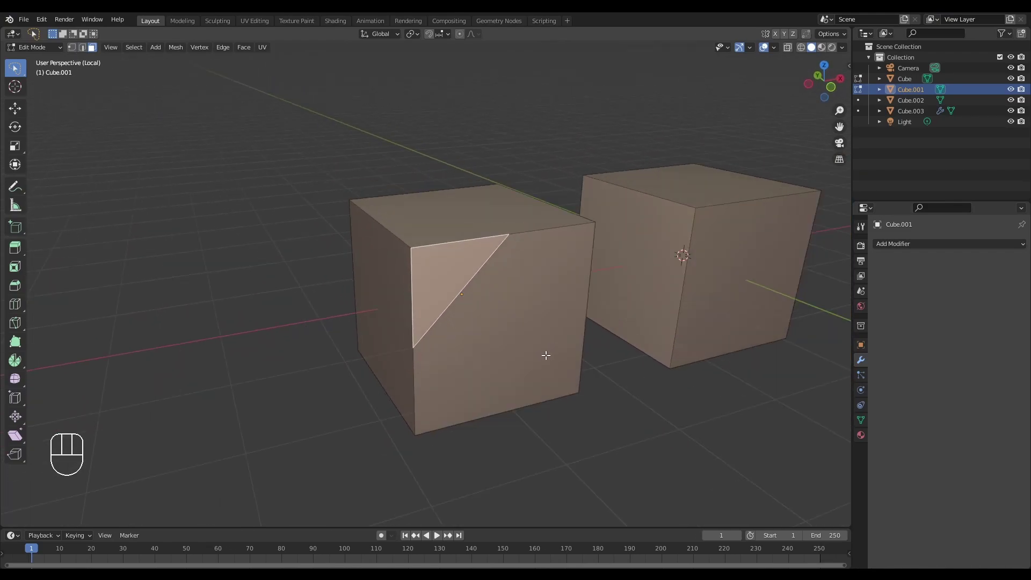
middle_click(543, 349)
left_click_drag(547, 356, 539, 331)
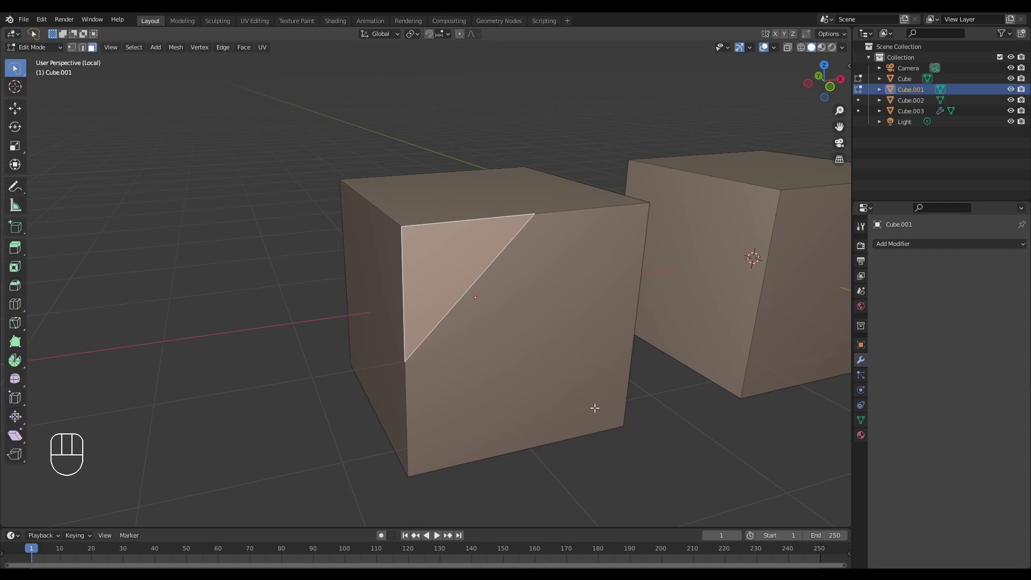
middle_click(583, 398)
left_click_drag(560, 380, 574, 389)
key("ctrl+z")
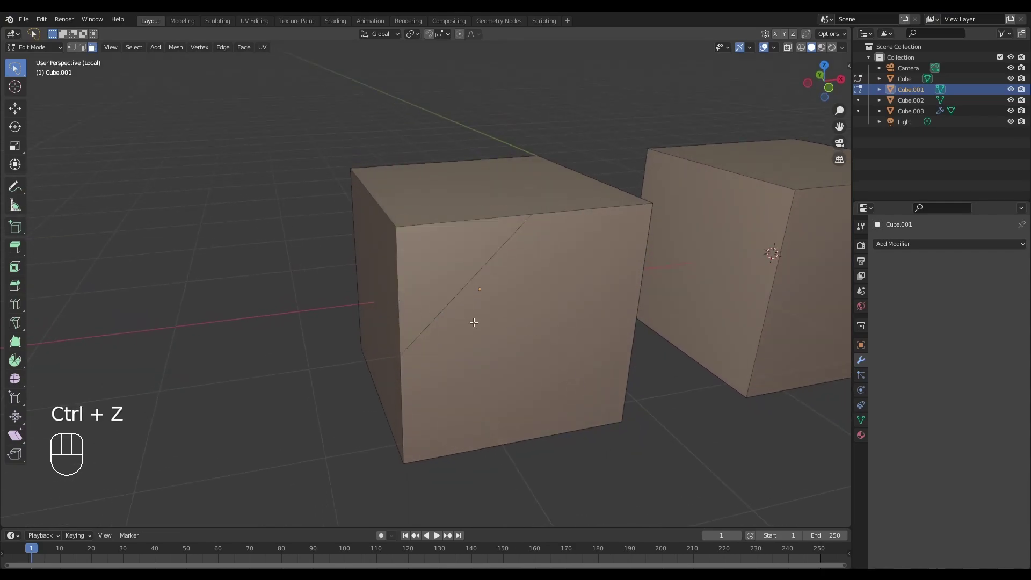
key("ctrl+z")
key("ctrl+z")
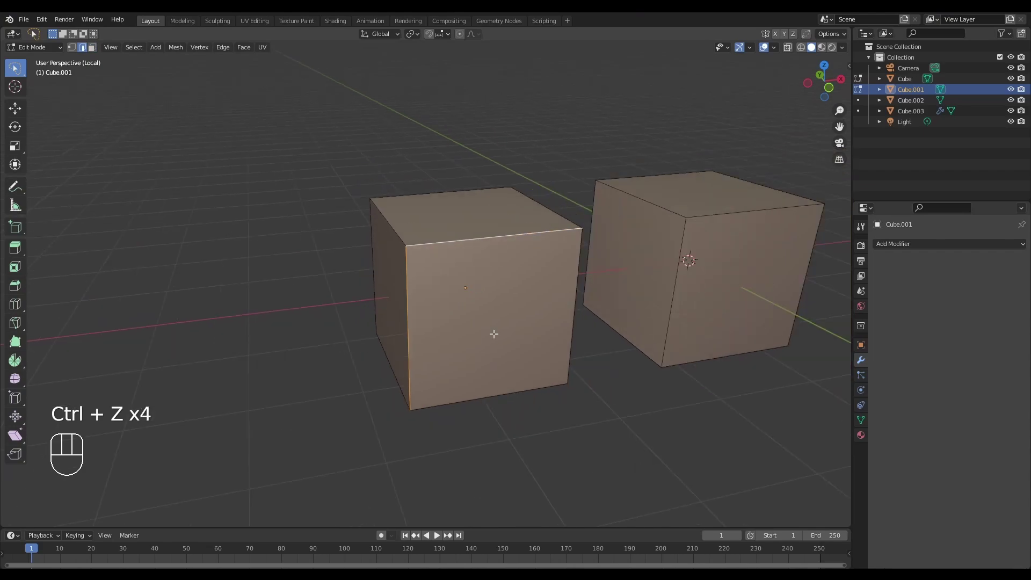
- Delete both cubes, add a Grid plane viewed from above and open it in Edit Mode
key("`")
middle_click(504, 273)
left_click(625, 372)
key("Tab")
left_click_drag(334, 252, 670, 241)
key("x")
key("shift+a")
left_click_drag(545, 347, 569, 341)
key("Tab")
left_click(705, 355)
- Select the L-shaped run of grid faces in the upper right and the inner-corner edge
middle_click(701, 355)
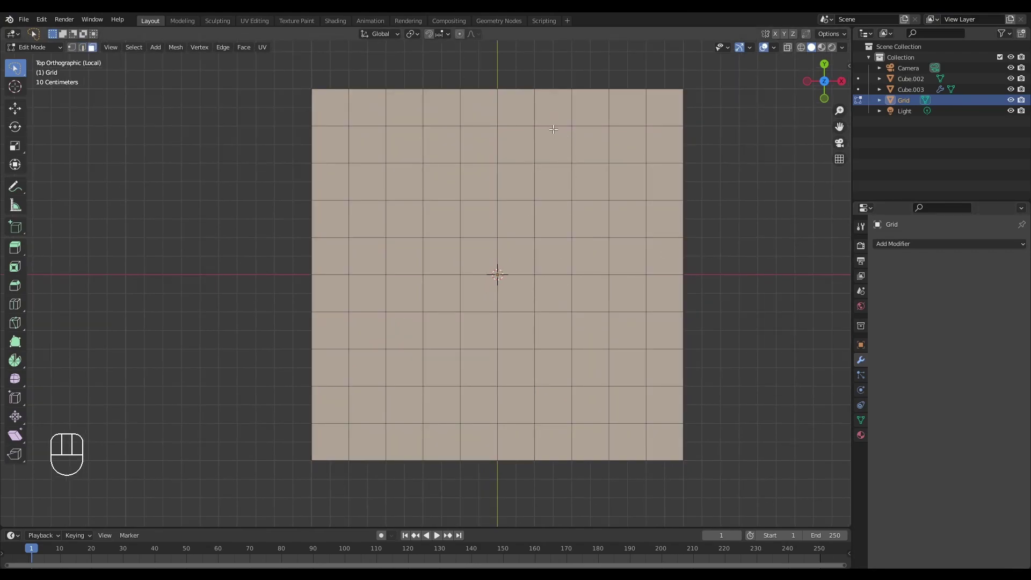
left_click(552, 123)
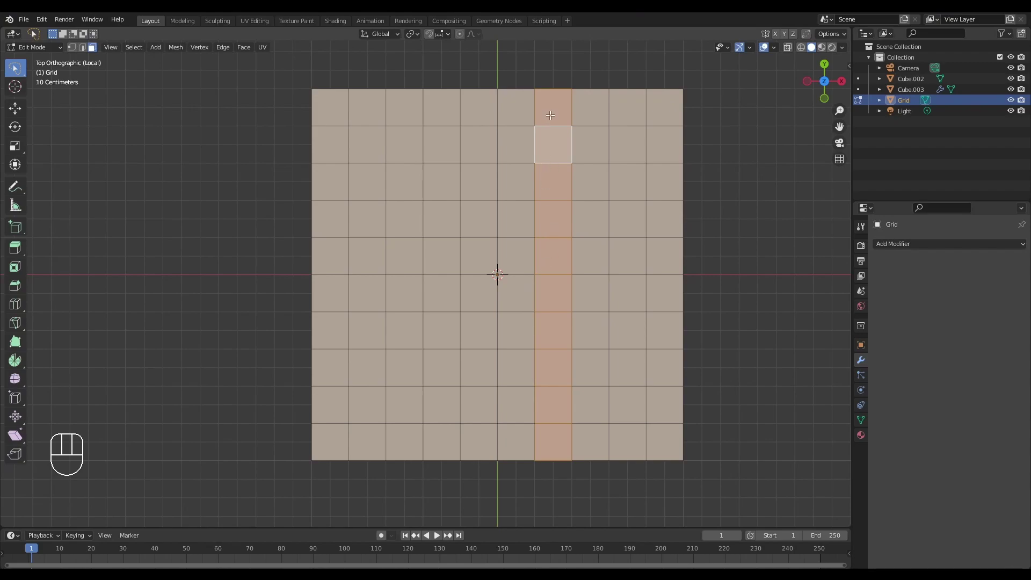
left_click_drag(554, 184, 555, 222)
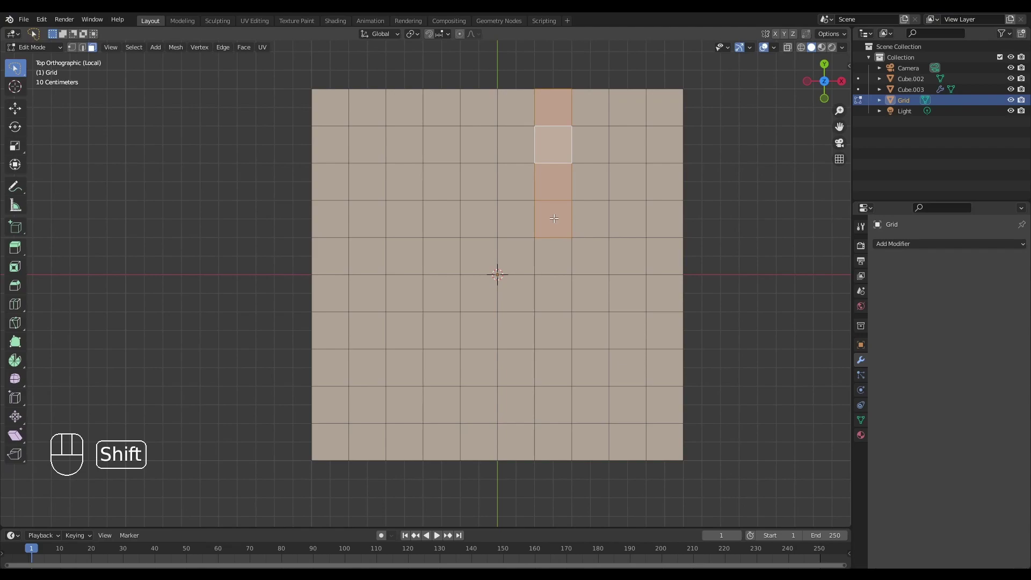
left_click_drag(555, 216, 728, 218)
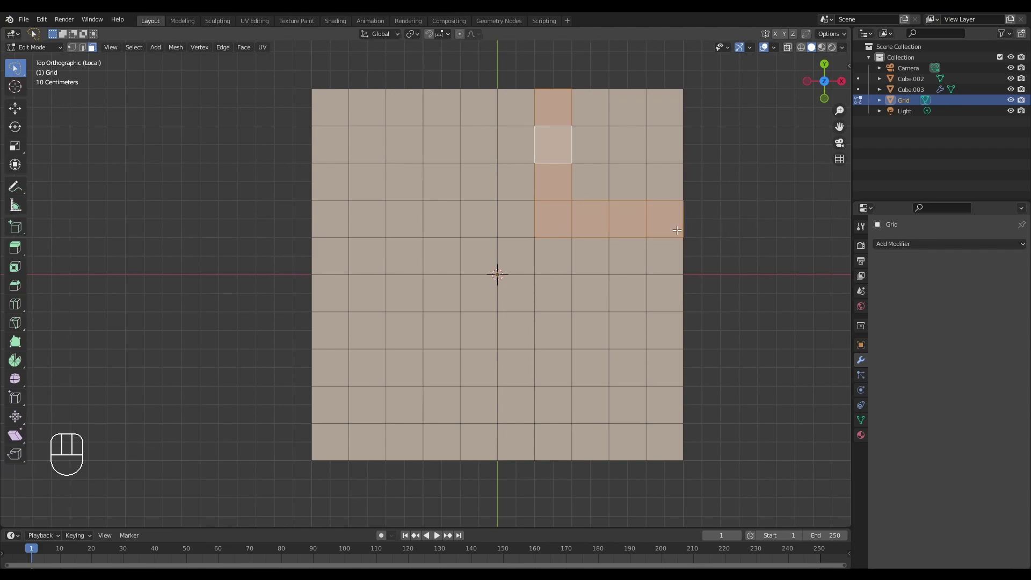
key("2")
left_click(536, 217)
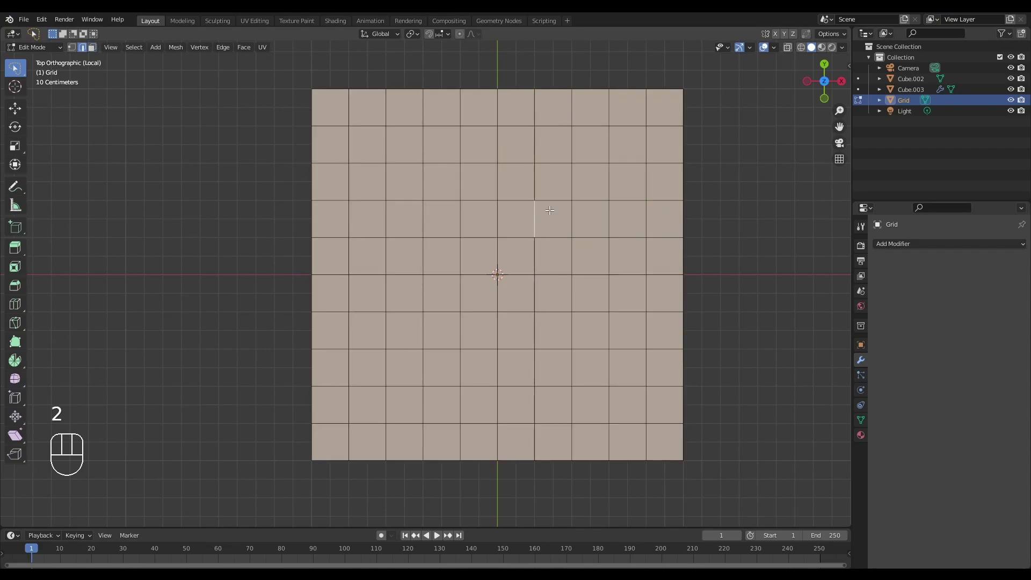
right_click(560, 220)
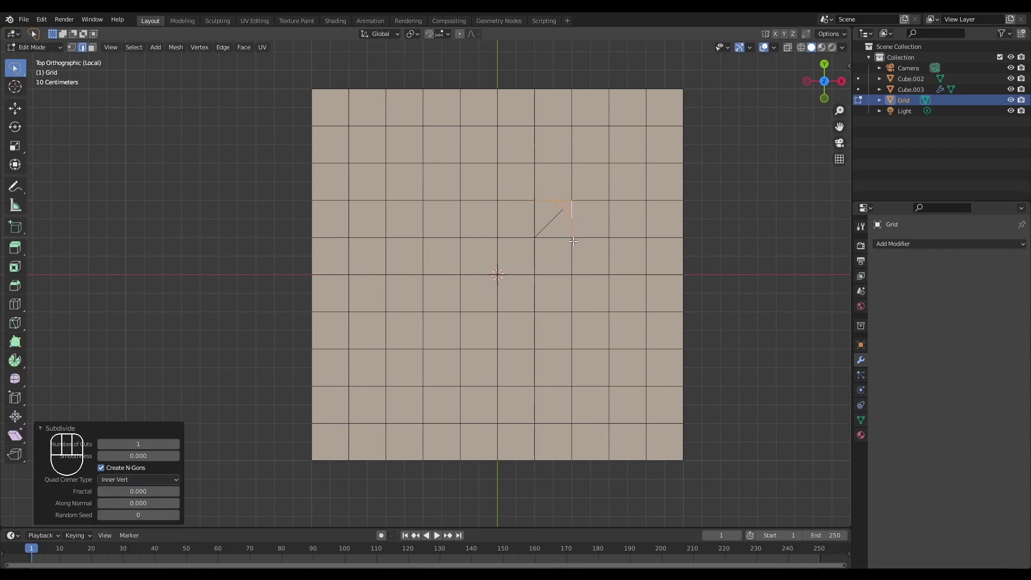
- Knife a diagonal across the bend so the edge loop turns the corner with a chamfer
key("k")
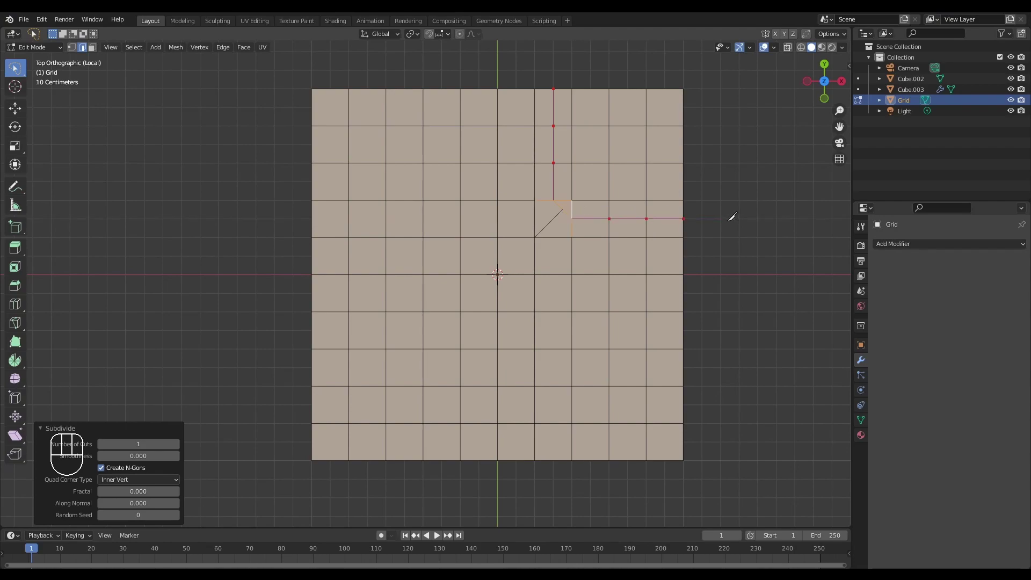
key("2")
key("3")
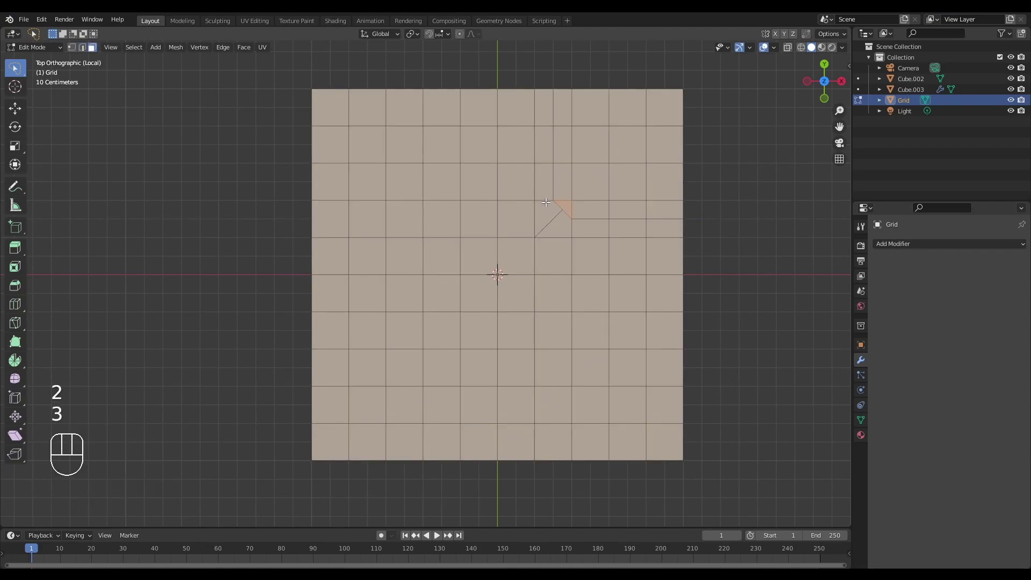
left_click(547, 200)
key("2")
key("3")
left_click(546, 196)
left_click(546, 195)
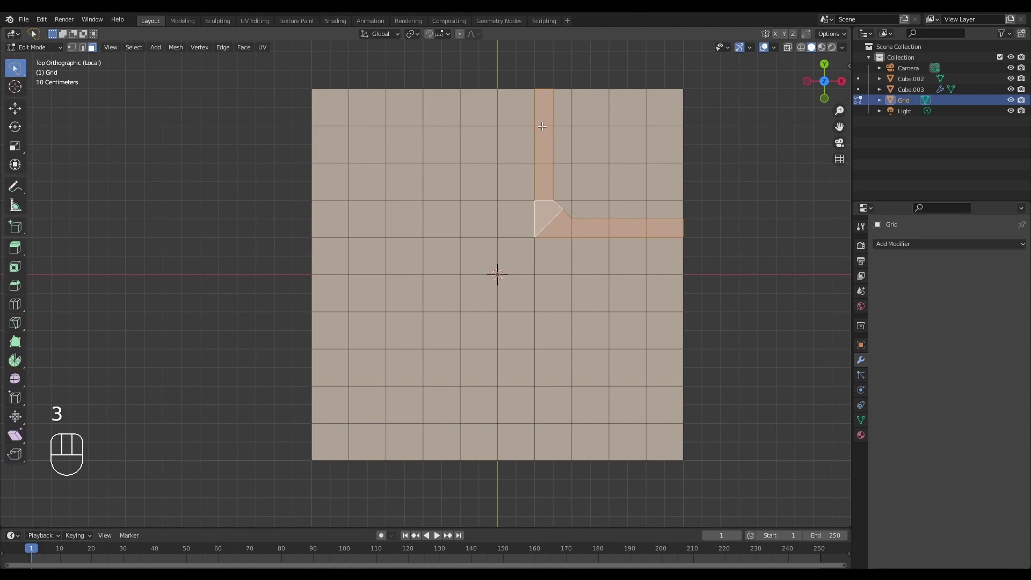
- Undo a stray selection drag and reselect the column and row faces of the L-shaped loop
left_click_drag(557, 338, 560, 469)
key("ctrl+z")
left_click_drag(543, 141, 550, 229)
left_click(548, 224)
left_click_drag(567, 223, 733, 231)
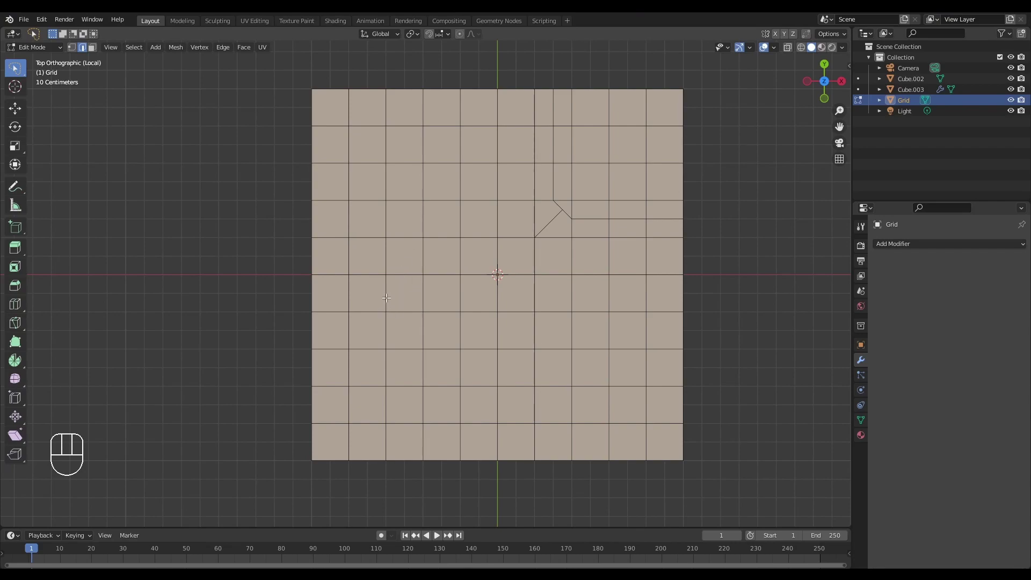
- Select the faces on the grid's left side where the second corner will go
left_click(404, 266)
left_click(425, 289)
left_click(423, 290)
left_click(422, 293)
left_click_drag(419, 288, 403, 254)
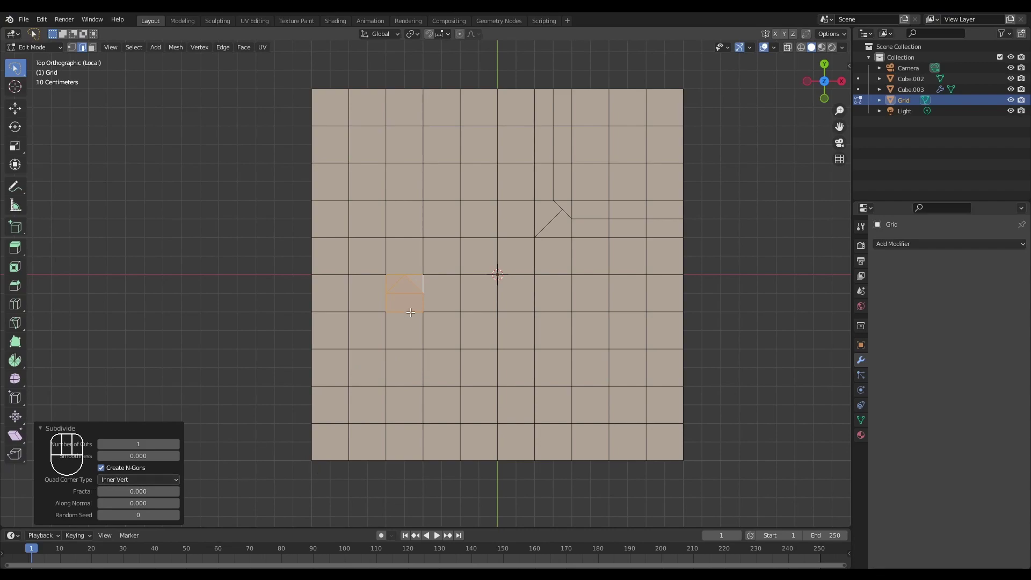
left_click_drag(426, 321, 420, 351)
- Add two loop cuts through the left column and dissolve the extra edges
key("ctrl+r")
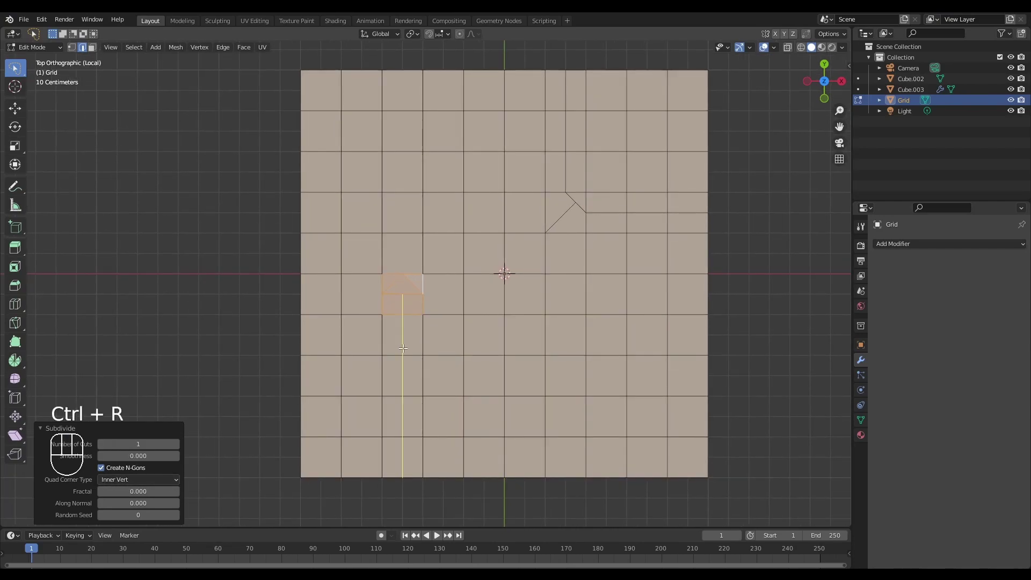
right_click(406, 346)
key("ctrl+r")
right_click(406, 189)
key("1")
key("2")
left_click(387, 87)
left_click(424, 280)
left_click(422, 94)
key("x")
- Connect vertices to form the pointed triangular turn in the lower-left and inspect it
key("q")
key("1")
key("j")
key("3")
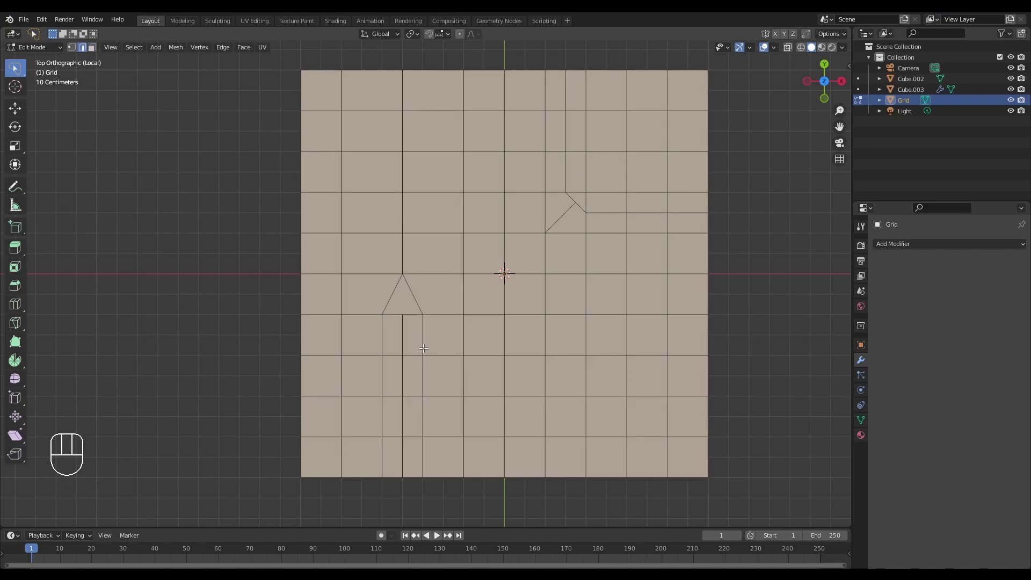
left_click(423, 339)
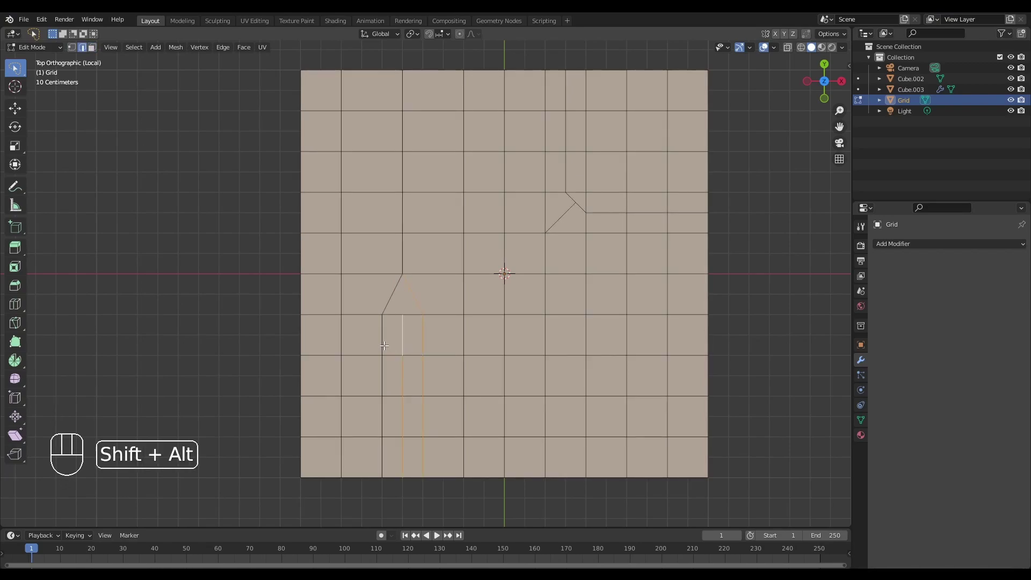
left_click(403, 247)
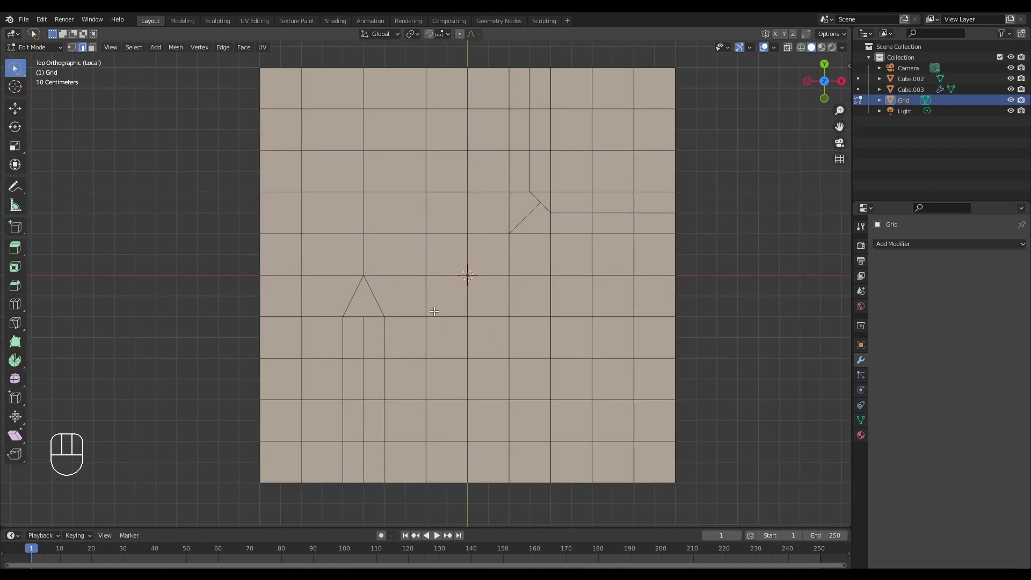
left_click_drag(471, 294, 450, 273)
left_click_drag(124, 486, 243, 460)
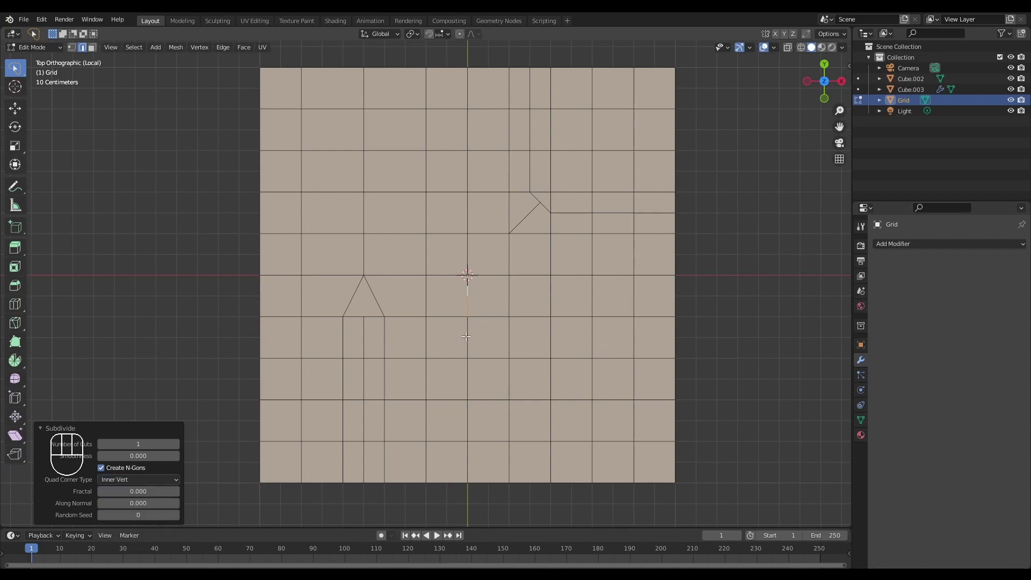
- Leave Edit Mode and delete the grid and other meshes, keeping only camera and light
middle_click(527, 296)
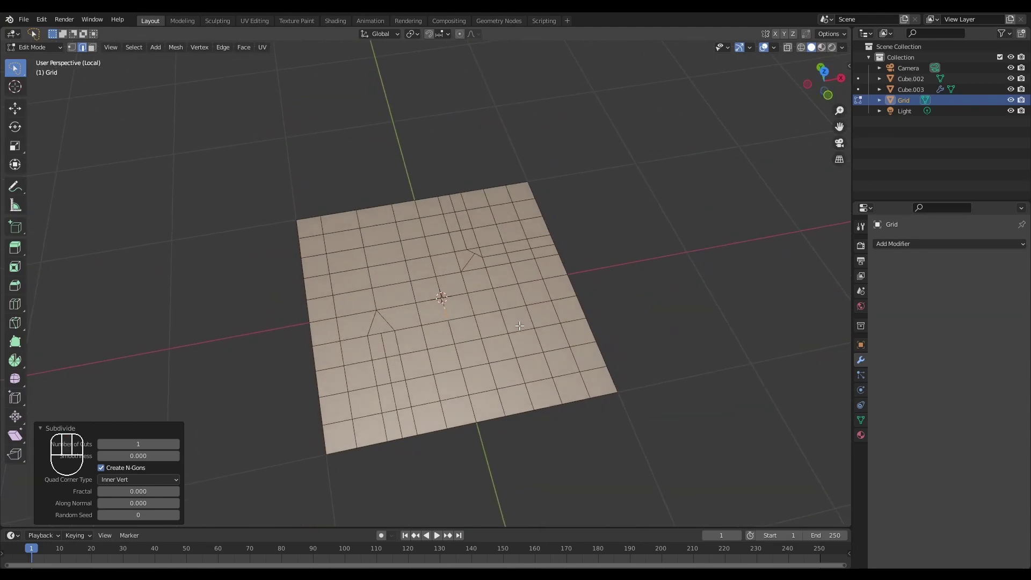
key("Tab")
middle_click(531, 313)
left_click(543, 303)
middle_click(545, 309)
key("x")
left_click_drag(544, 322, 512, 337)
left_click_drag(521, 353, 521, 316)
middle_click(538, 335)
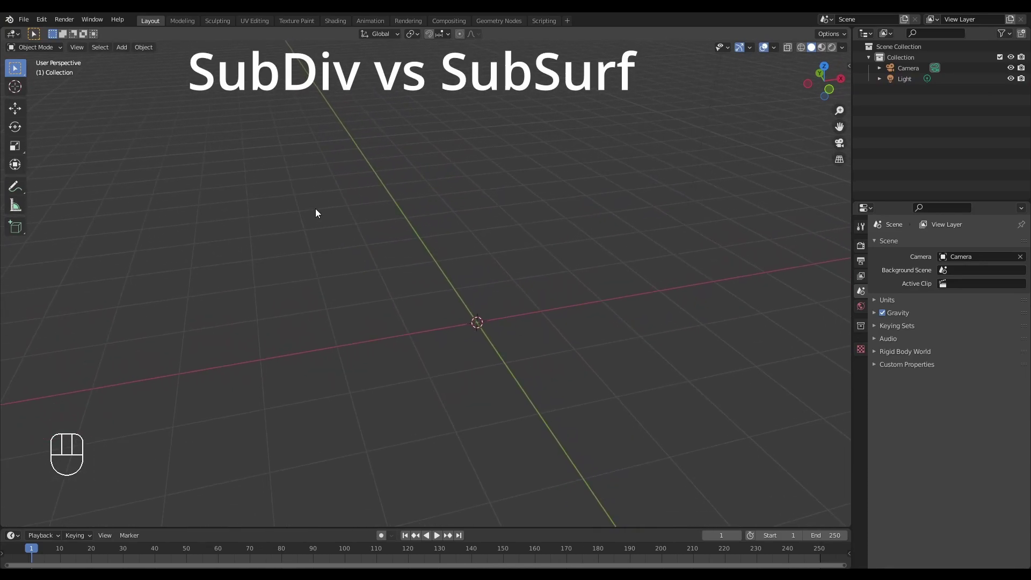